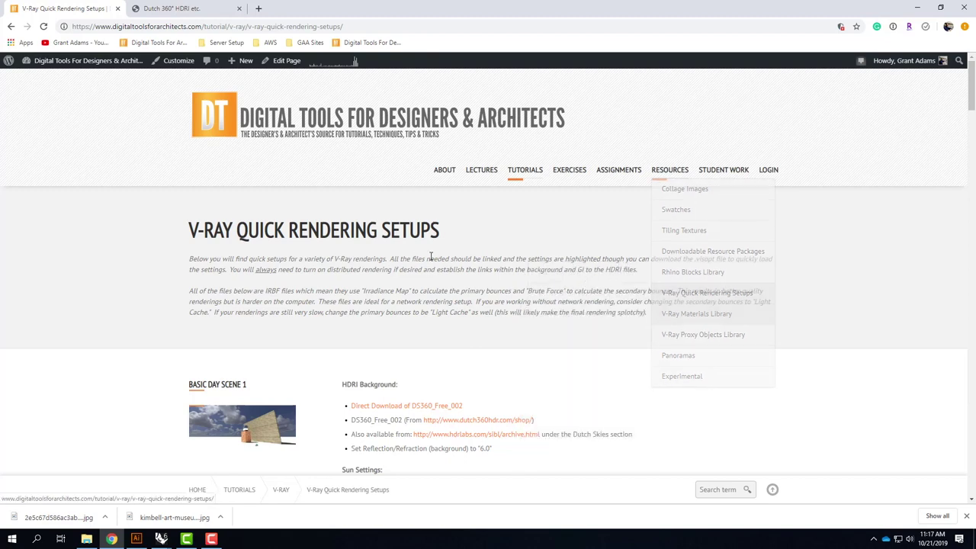
Scroll through the V-Ray Quick Rendering Setups page reviewing the Basic Day Scene HDRI notes
scroll("down", 3)
scroll("down", 3)
scroll("down", 3)
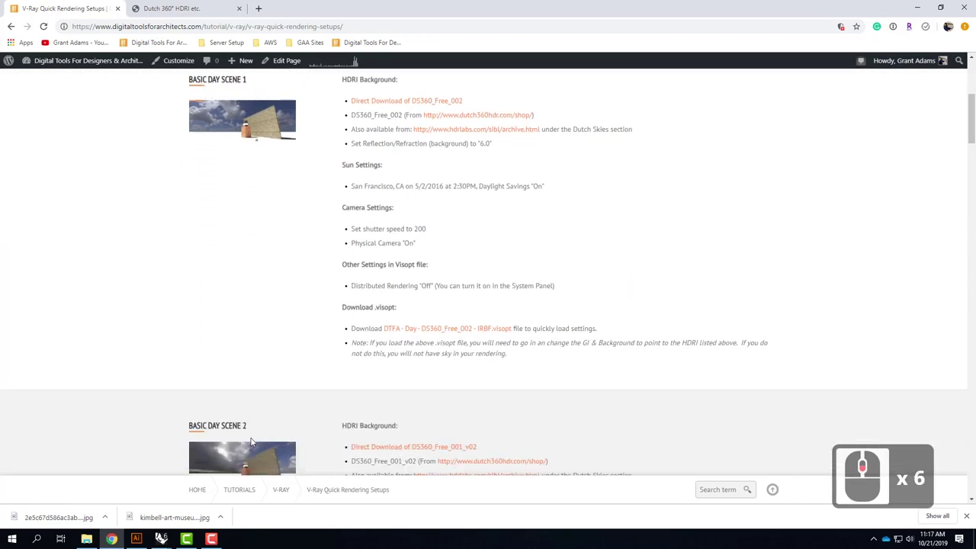
scroll("down", 3)
scroll("down", 3)
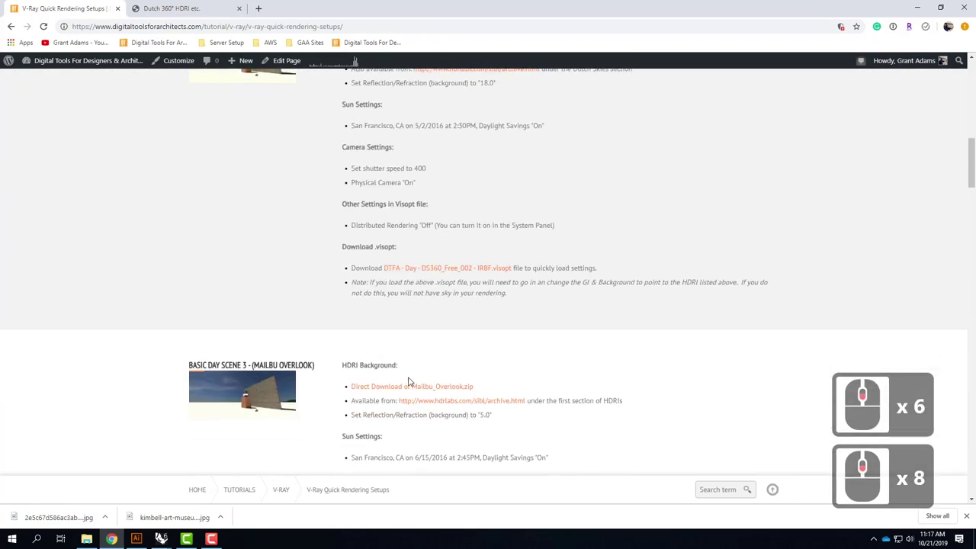
scroll("down", 3)
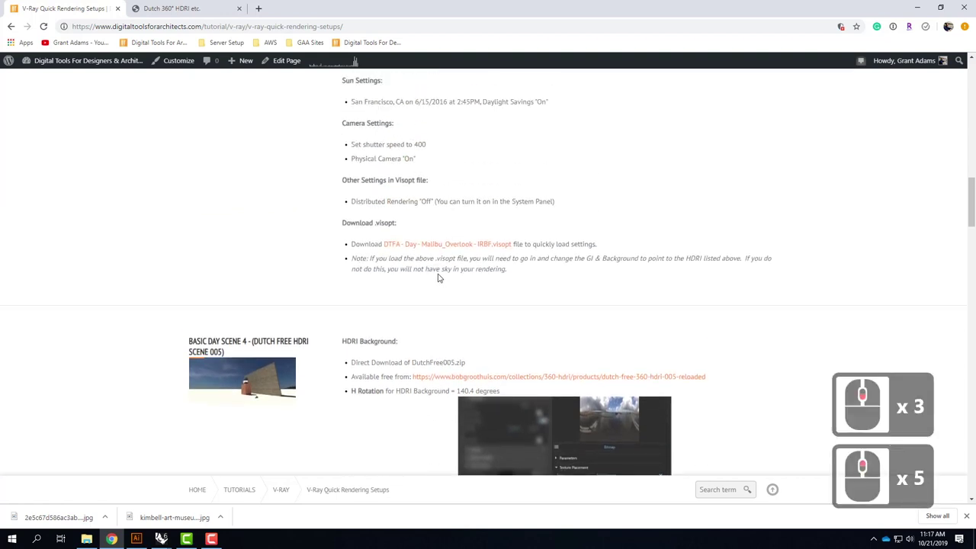
scroll("down", 3)
scroll("up", 3)
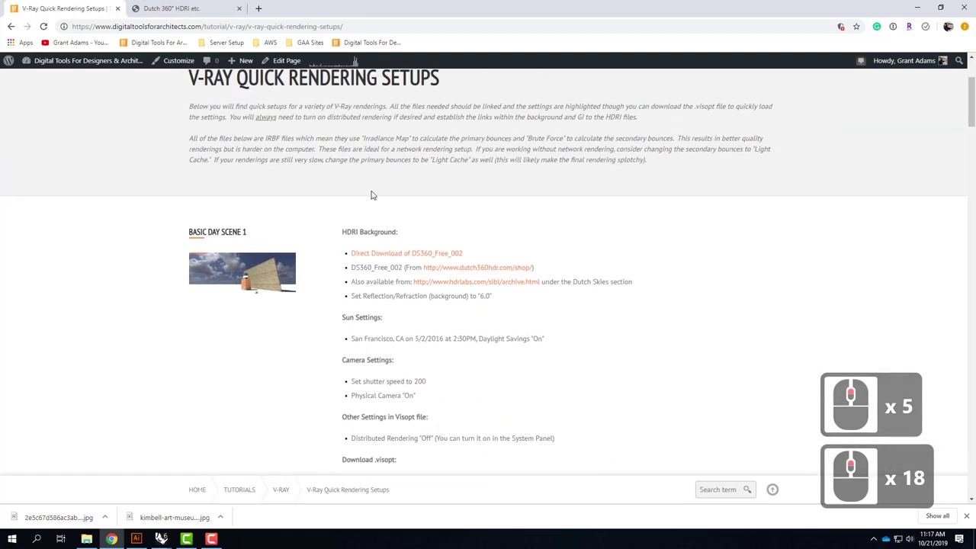
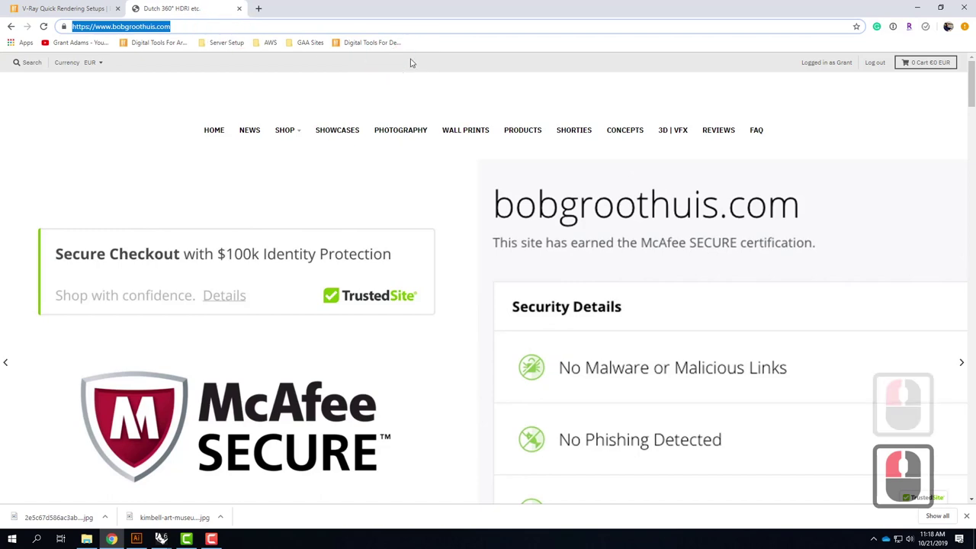
Search the web for the Bob Groothuis HDRI site from the address bar
type("bob")
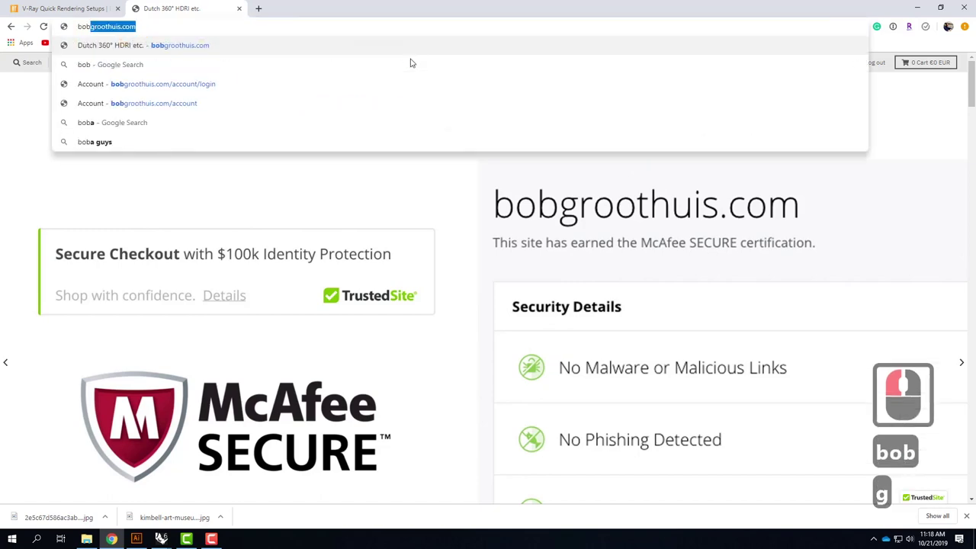
type("r")
left_click(414, 63)
type("othius")
key("Return")
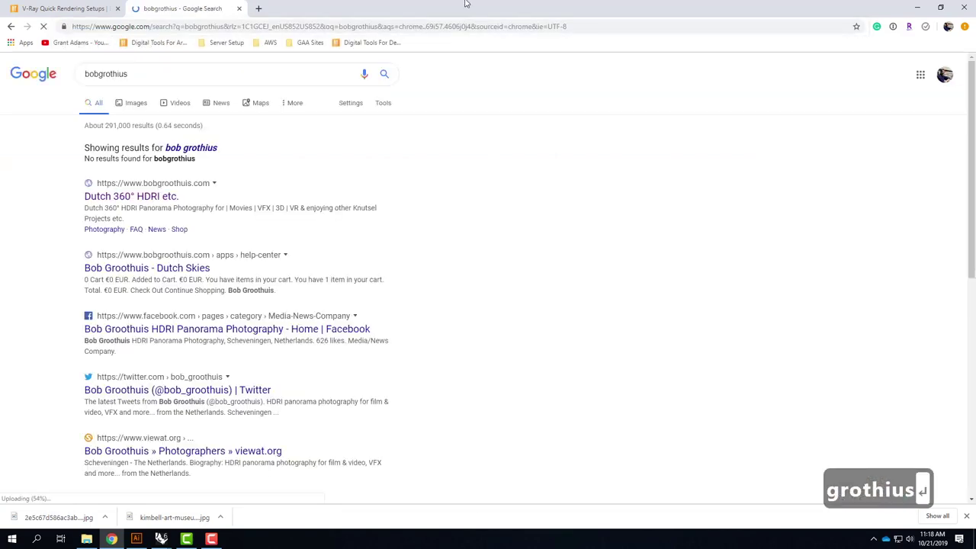
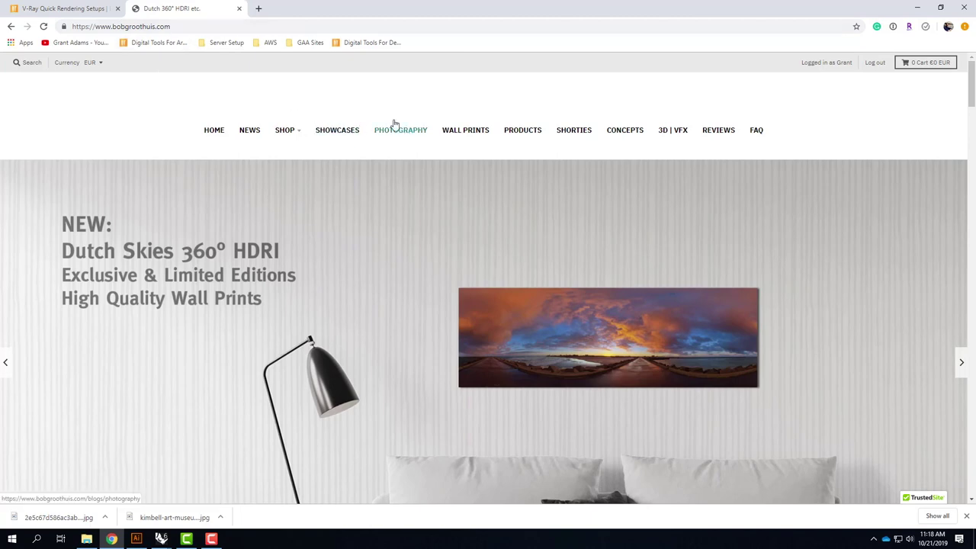
Scroll up and down the bobgroothuis.com page looking for the Dutch Free 360° HDRI shop entry
scroll("down", 3)
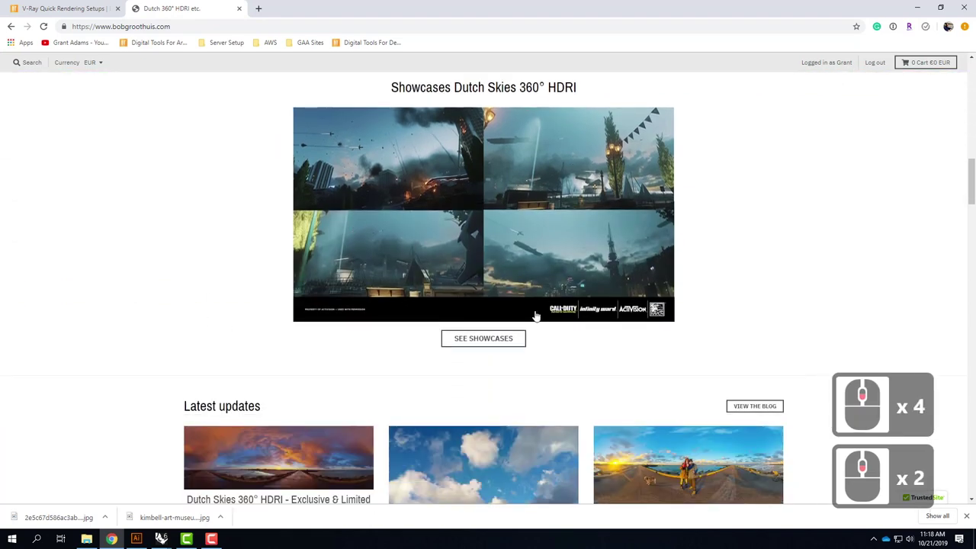
scroll("down", 3)
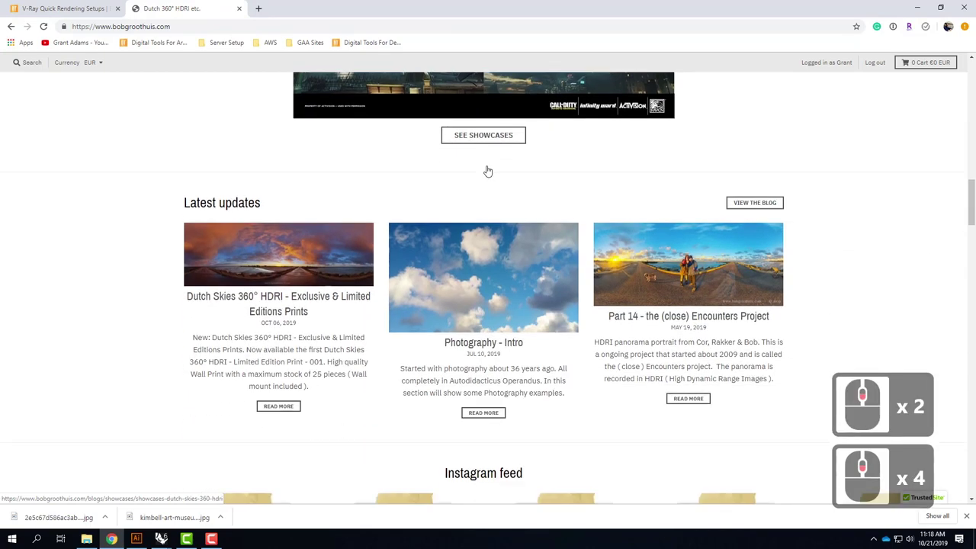
scroll("up", 3)
scroll("up", 3)
scroll("down", 3)
scroll("up", 3)
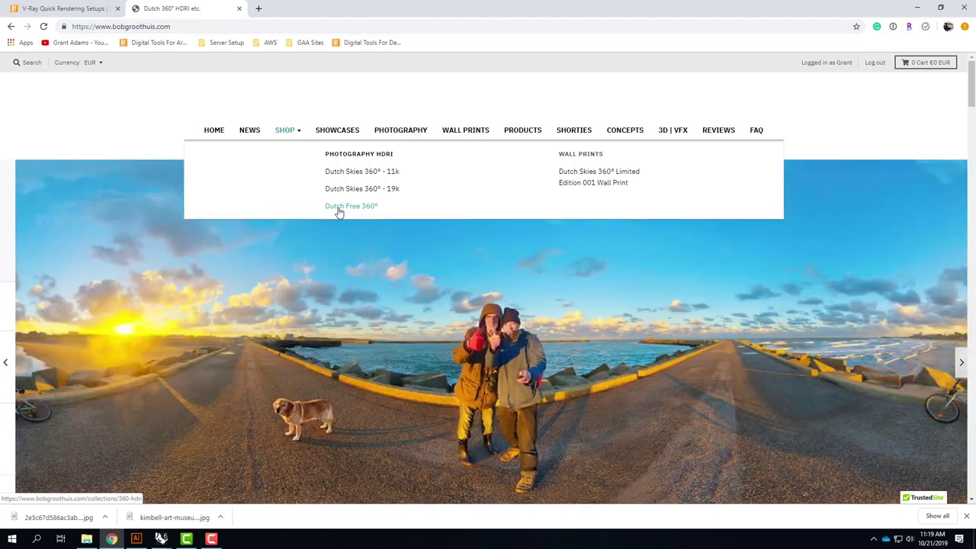
Open the Dutch Free 360° HDRI collection listing the free HDRI products
left_click(331, 214)
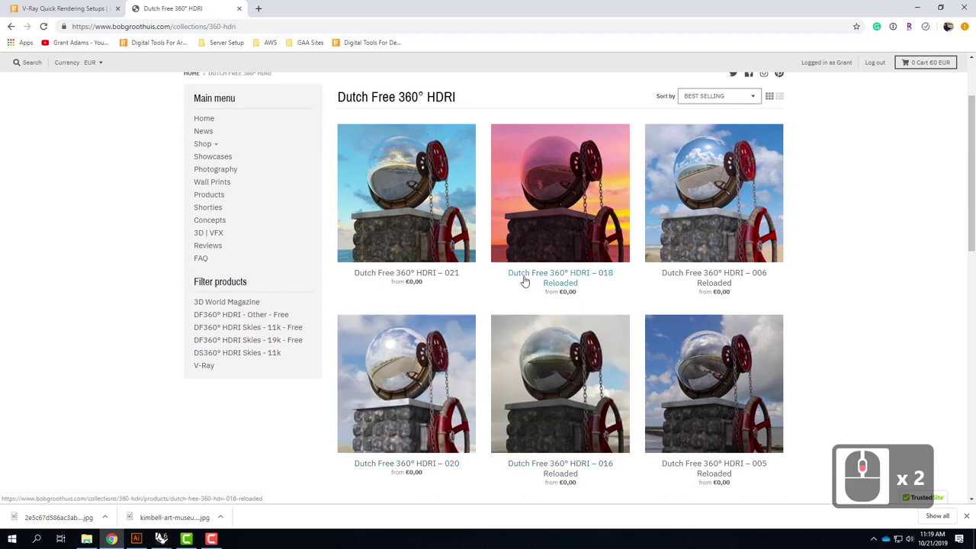
middle_click(530, 287)
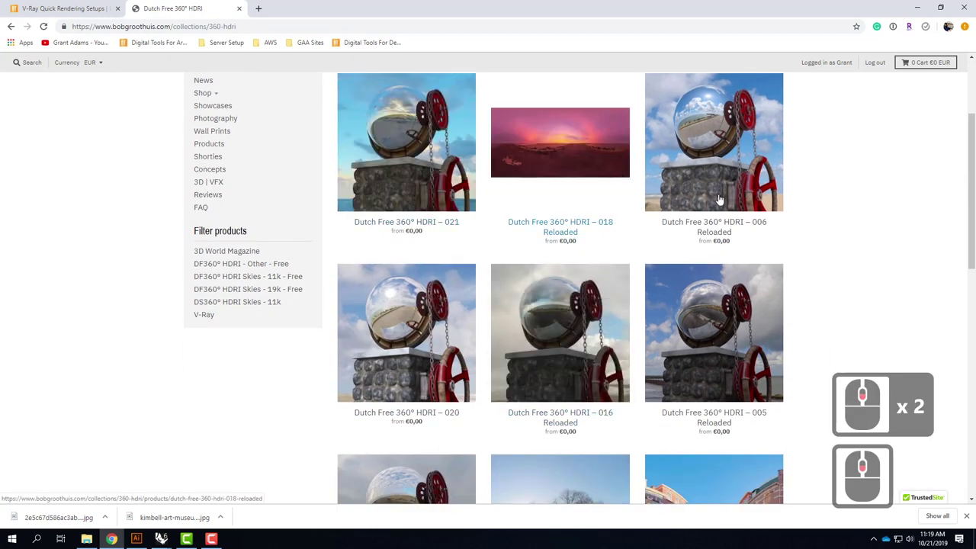
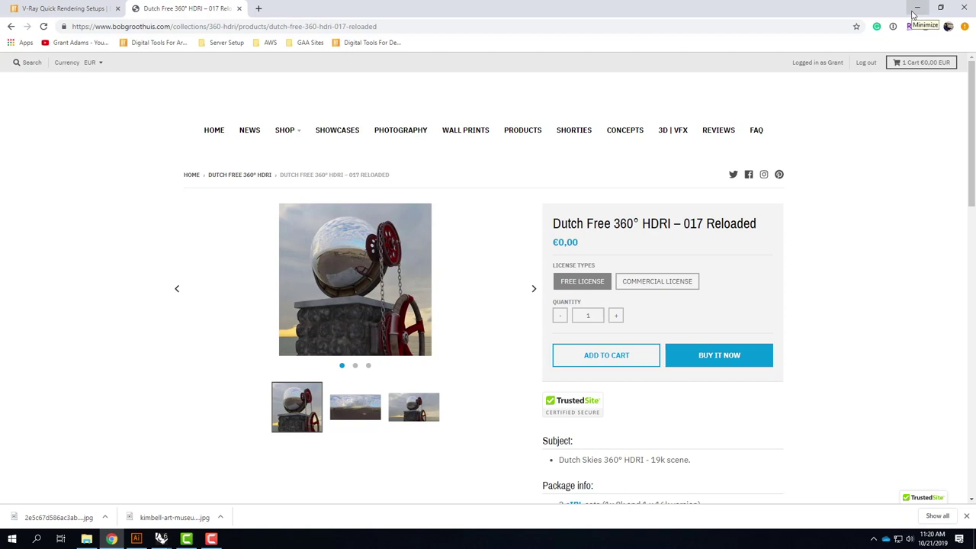
Minimize Rhino and bring Chrome back on the V-Ray Quick Rendering Setups tab
left_click(918, 14)
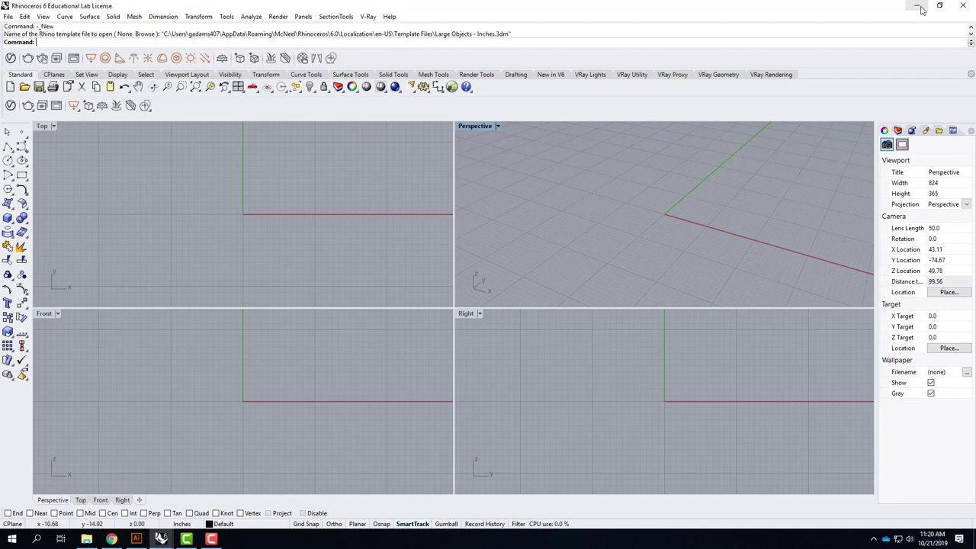
left_click(914, 6)
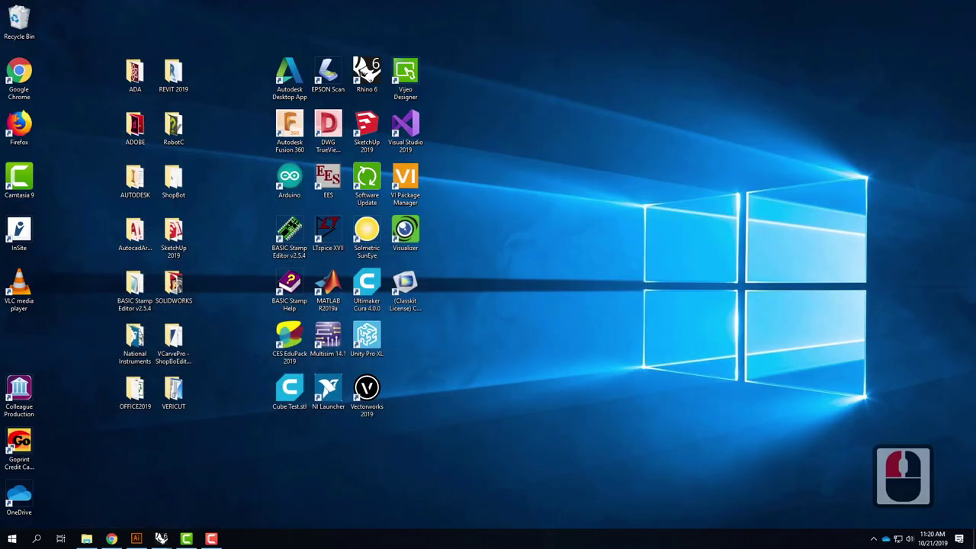
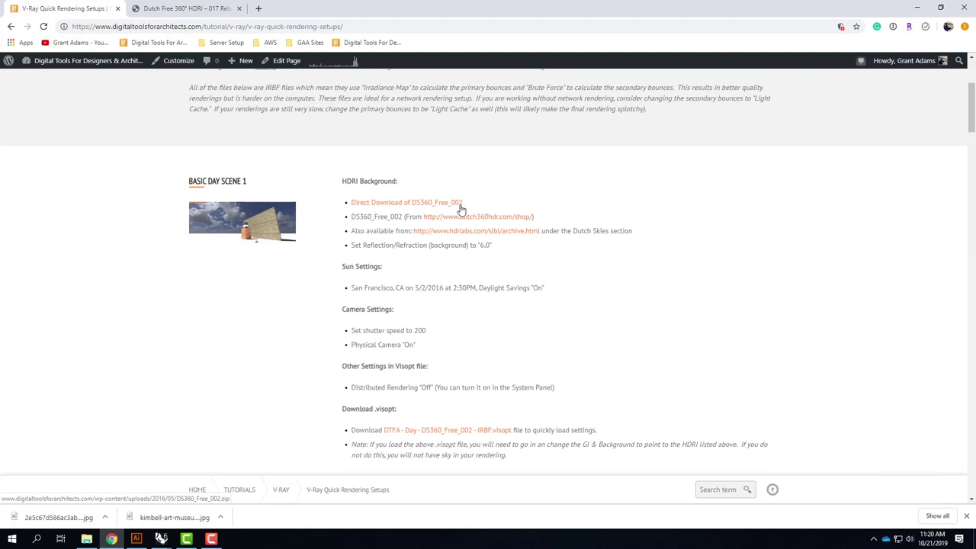
middle_click(910, 480)
Scroll down to the Basic Day Scene 4 section with its bobgroothuis.com HDRI link
scroll("down", 3)
scroll("down", 3)
scroll("down", 3)
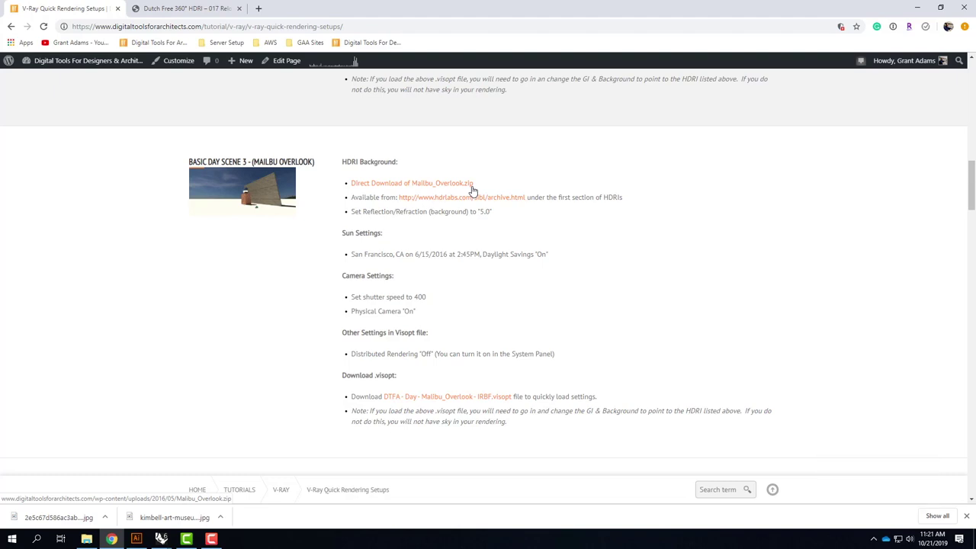
scroll("up", 3)
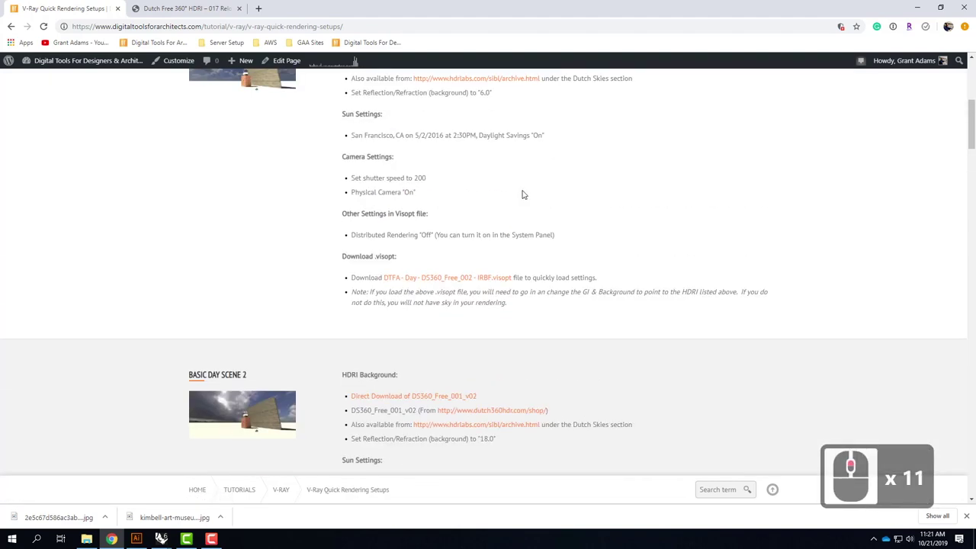
scroll("up", 3)
scroll("down", 3)
scroll("down", 3)
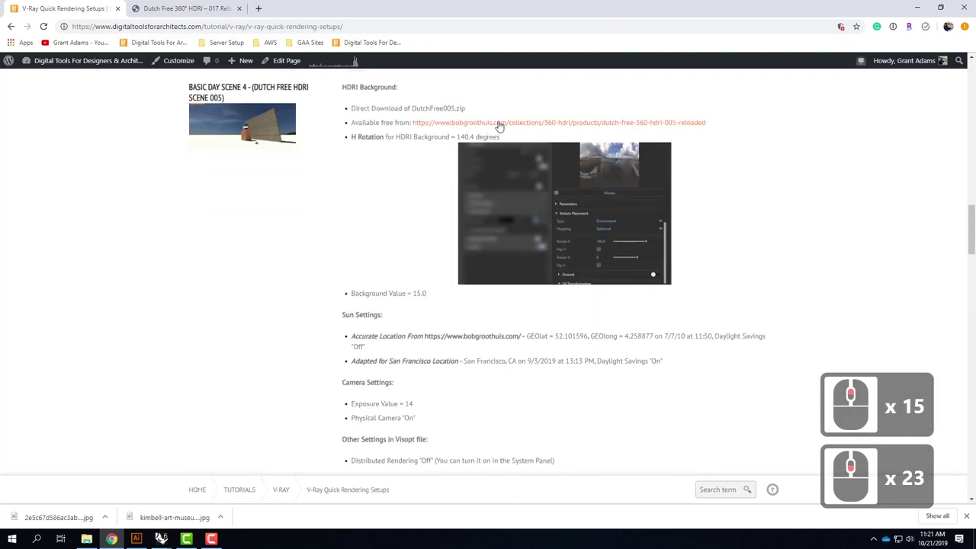
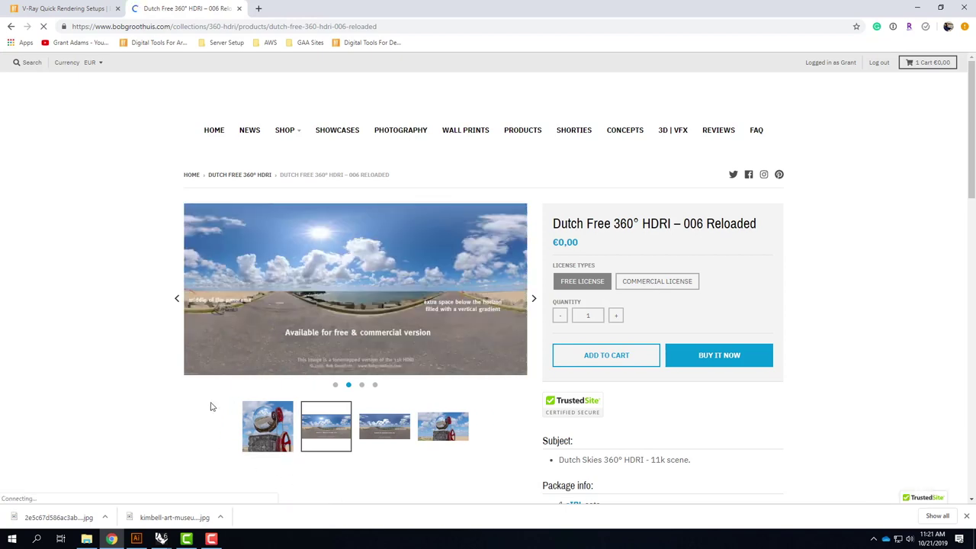
Open PLEASE_READ_ME.rtf from the DF360_006_Reloaded HDRI download folder in Word
left_click(90, 539)
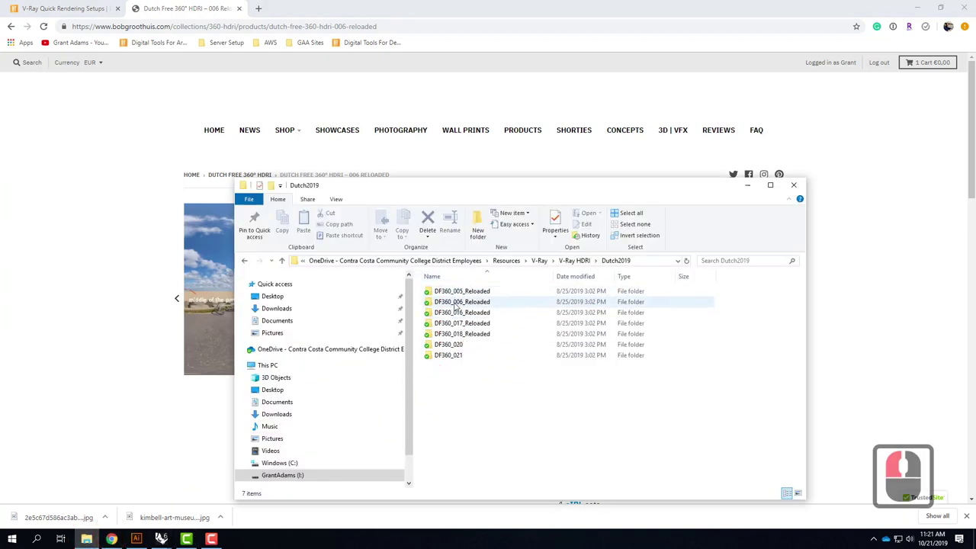
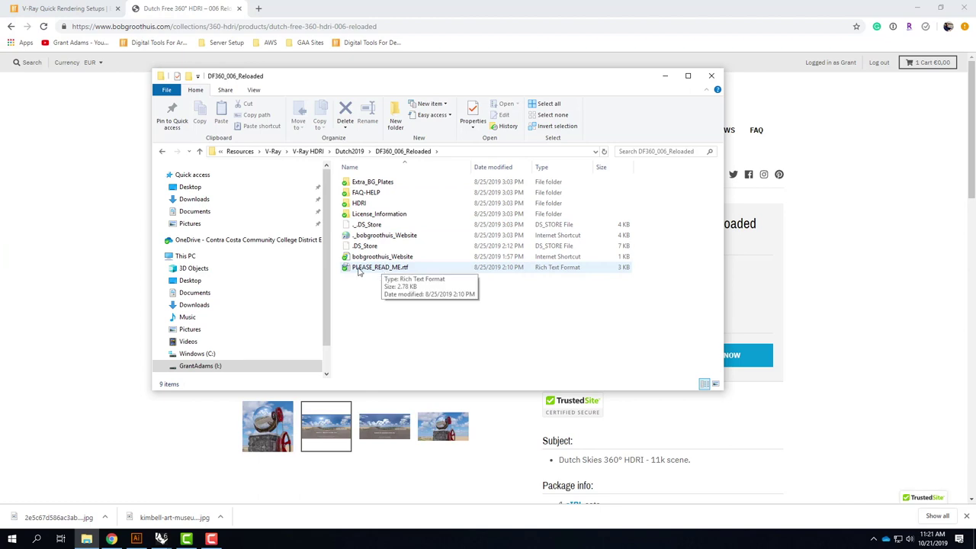
double_click(387, 271)
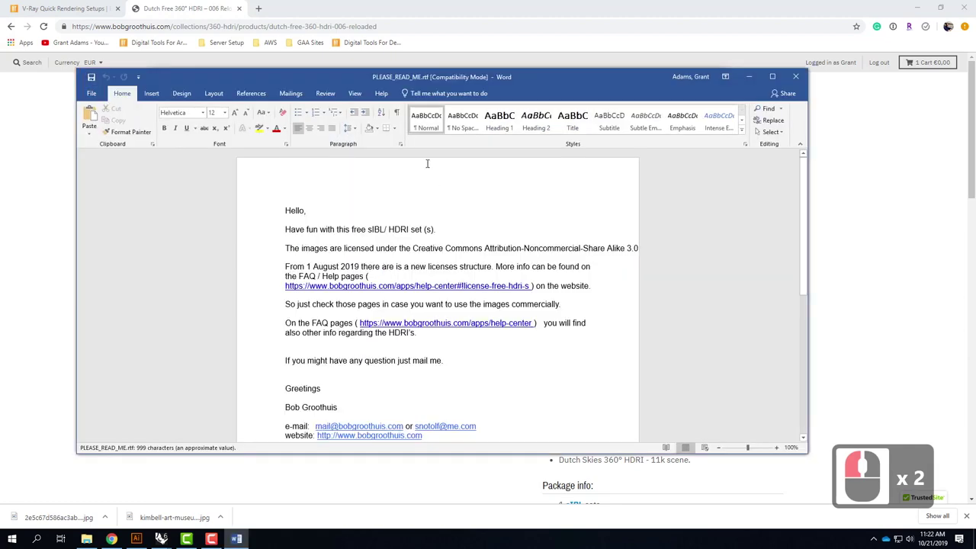
Scroll down through the HDRI pack's licence read-me in Word
scroll("down", 3)
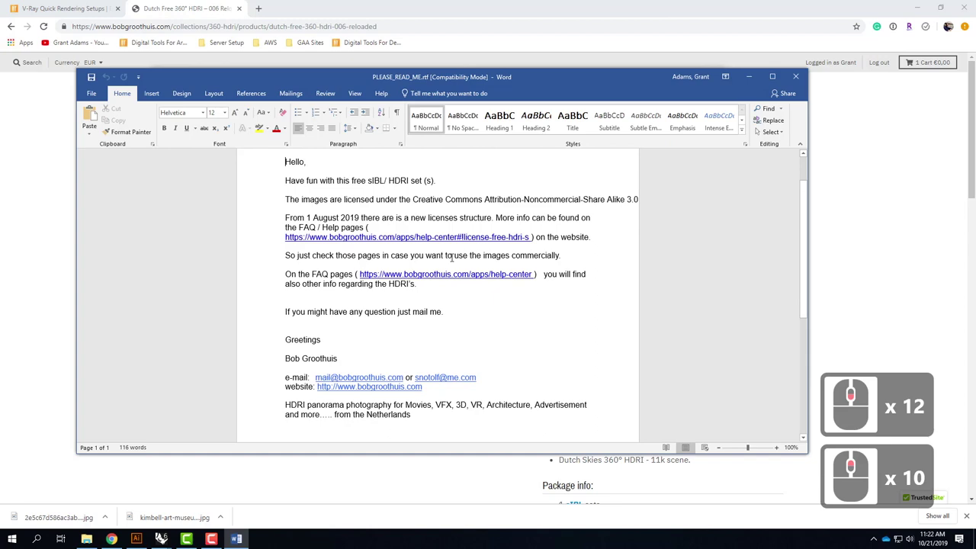
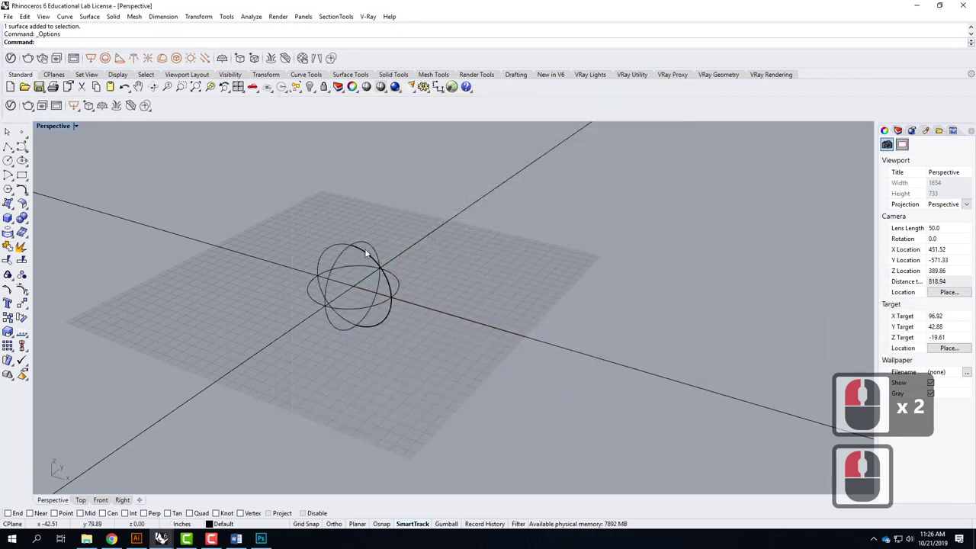
Move the sphere vertically up 2 units so it rests on the ground plane, then reselect it
left_click(910, 409)
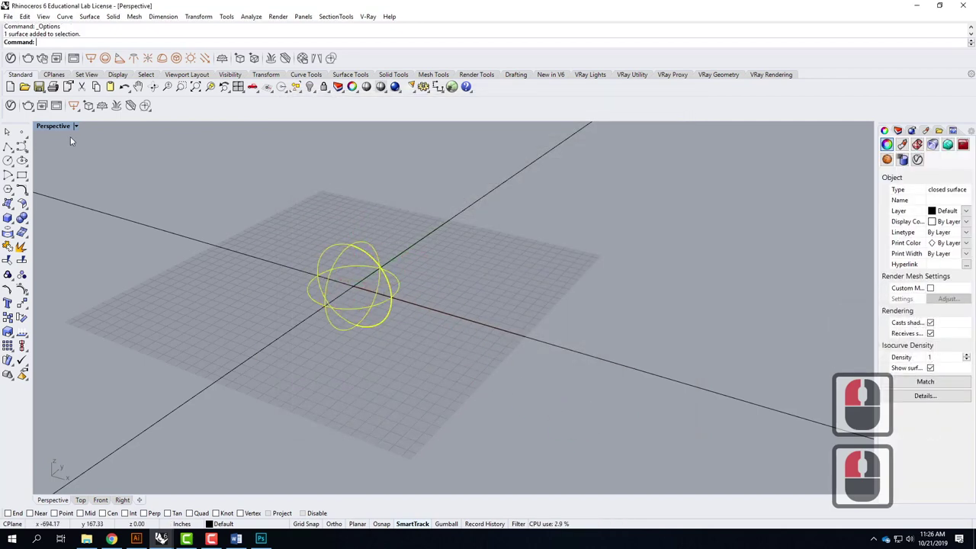
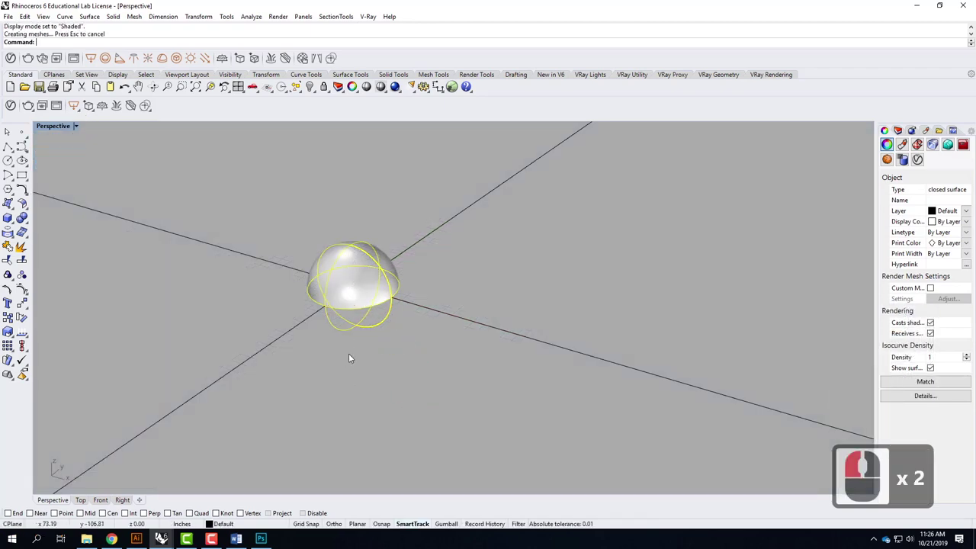
type("move")
key("Return")
type("v")
key("Return")
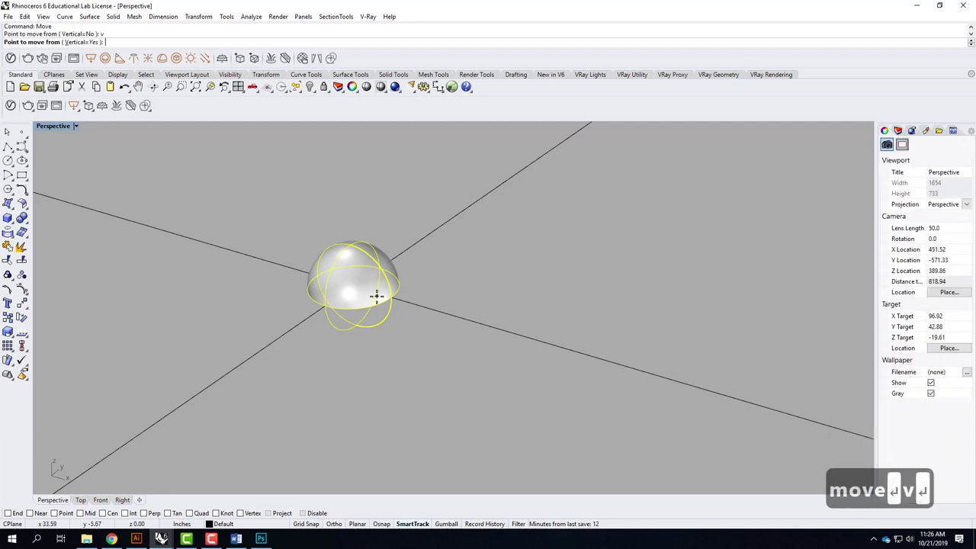
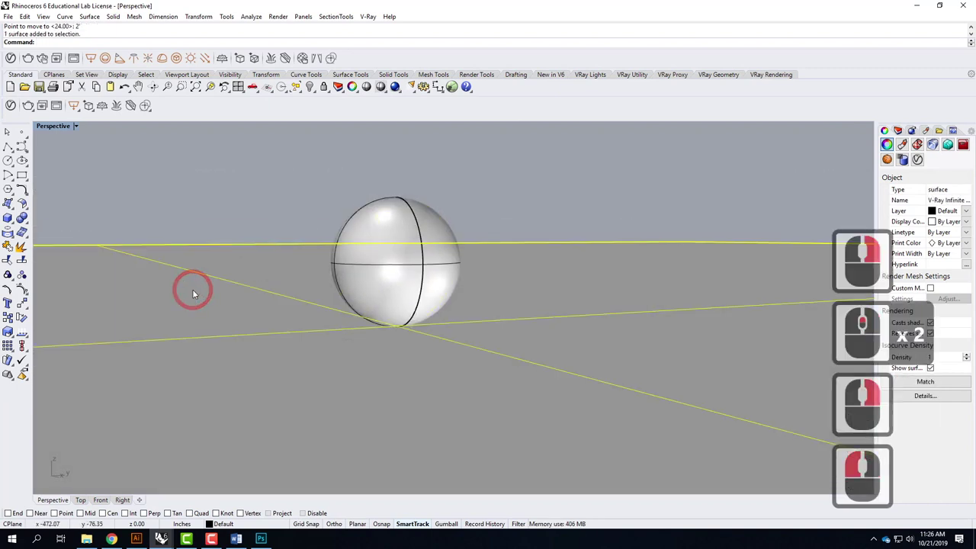
left_click(392, 217)
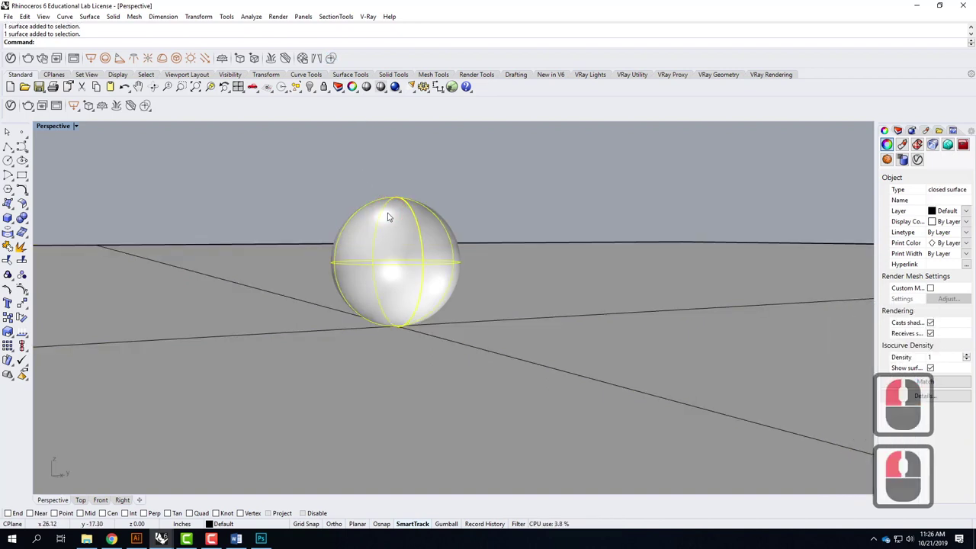
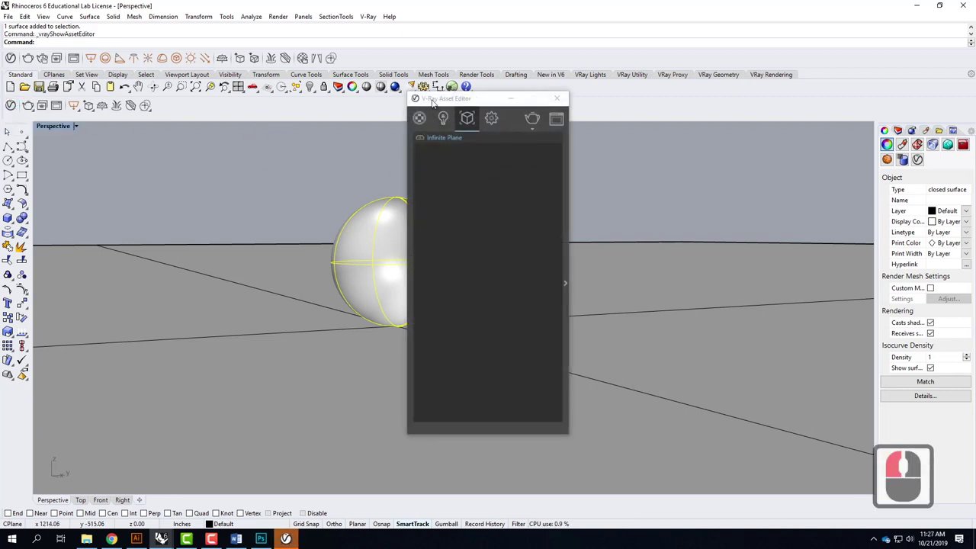
Add the Chrome Polished material from the V-Ray Metal library to the scene materials
left_click(452, 113)
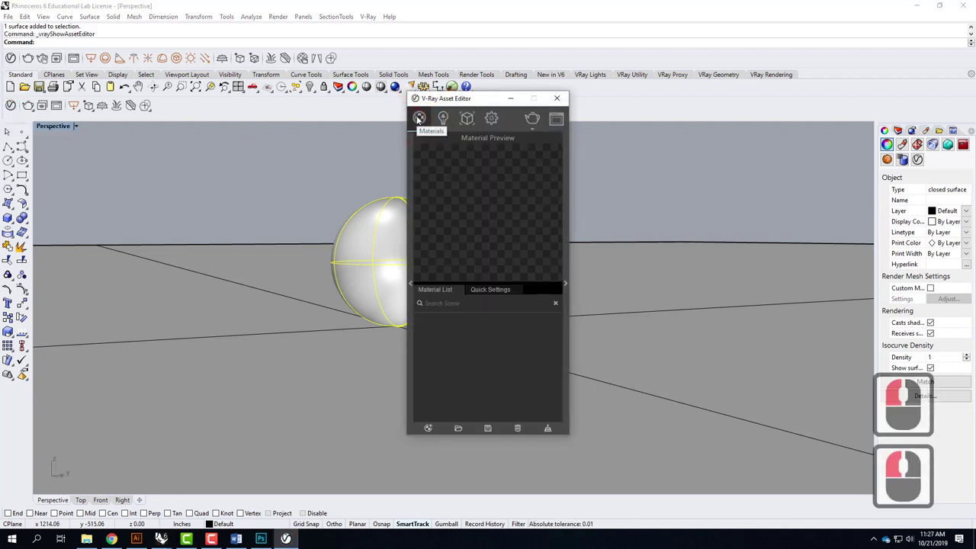
left_click(415, 286)
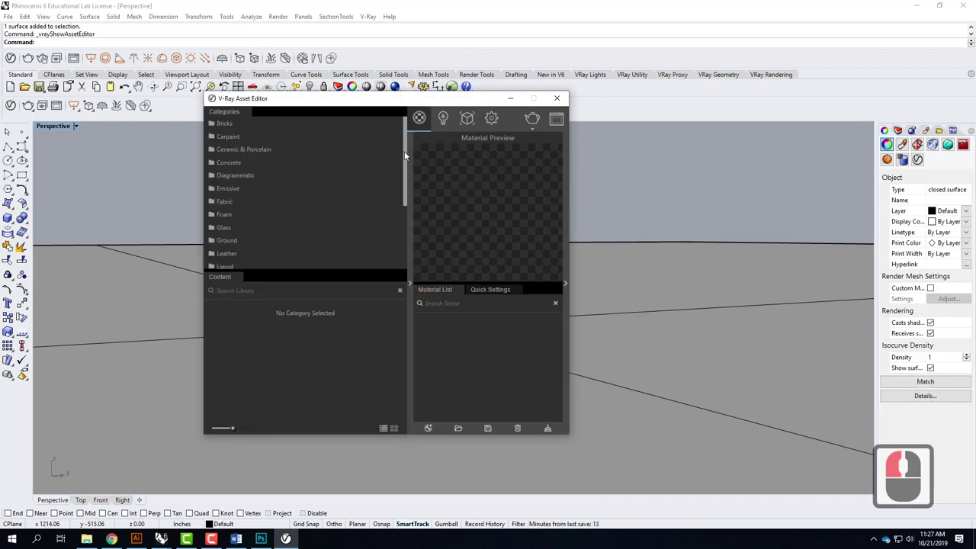
middle_click(251, 239)
middle_click(251, 238)
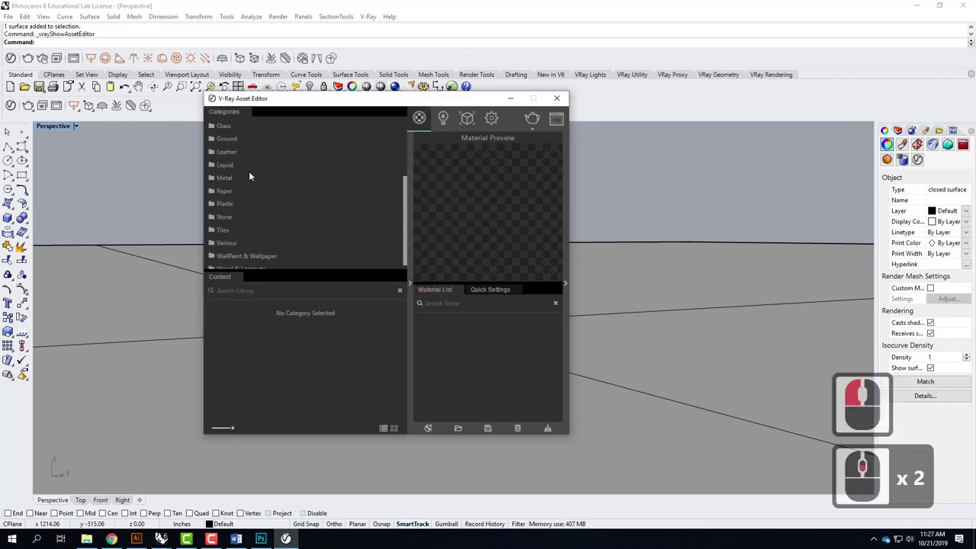
left_click(225, 178)
left_click(255, 169)
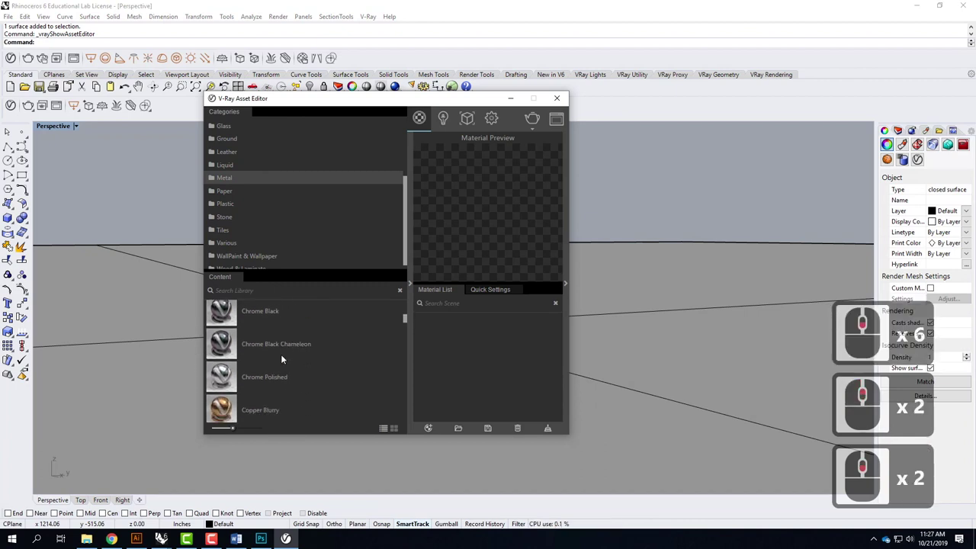
left_click(236, 344)
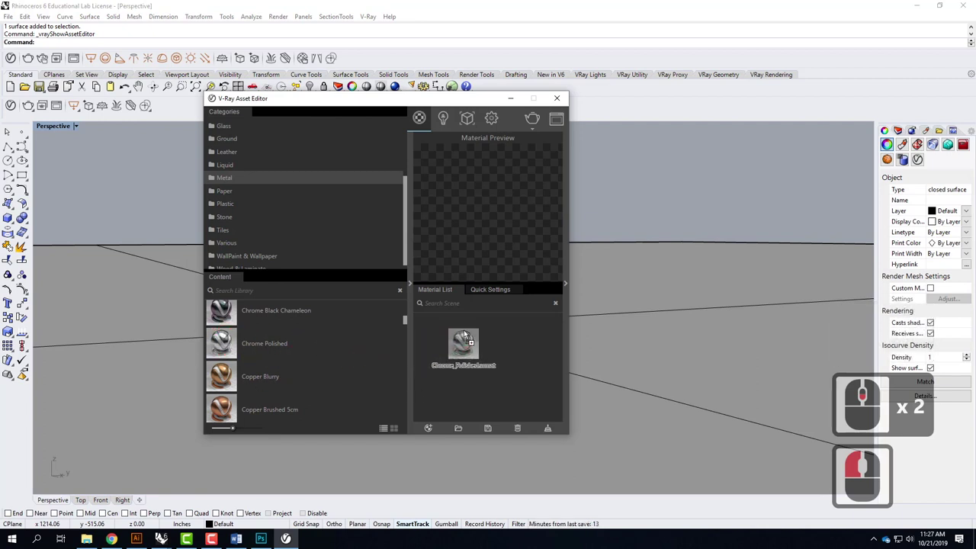
Apply Chrome_Polished to the selected sphere and close the asset editor
left_click(505, 332)
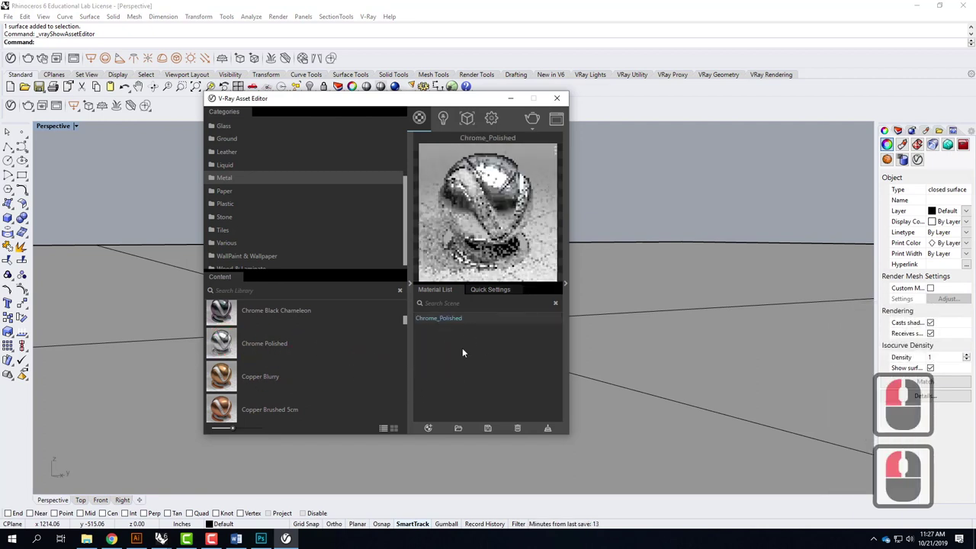
right_click(469, 321)
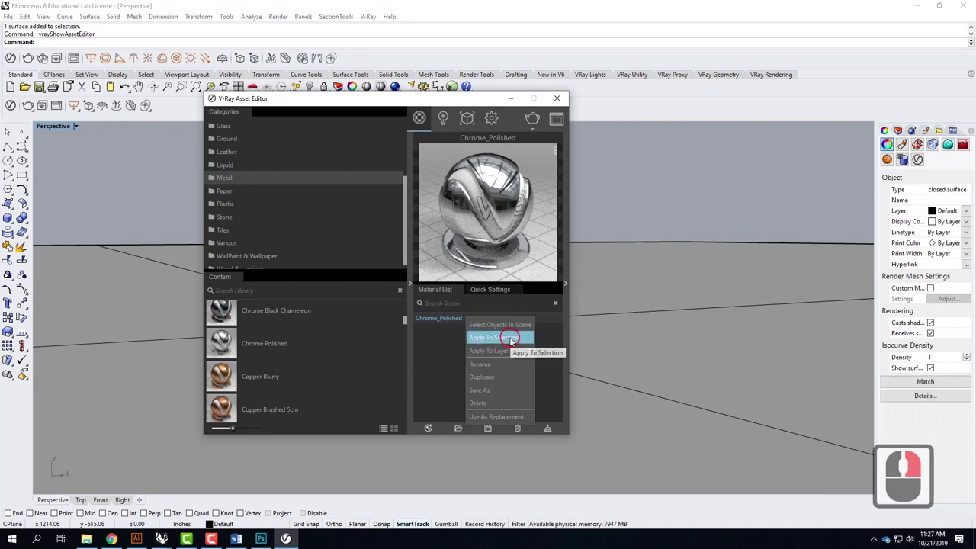
middle_click(513, 343)
left_click(513, 343)
left_click(539, 132)
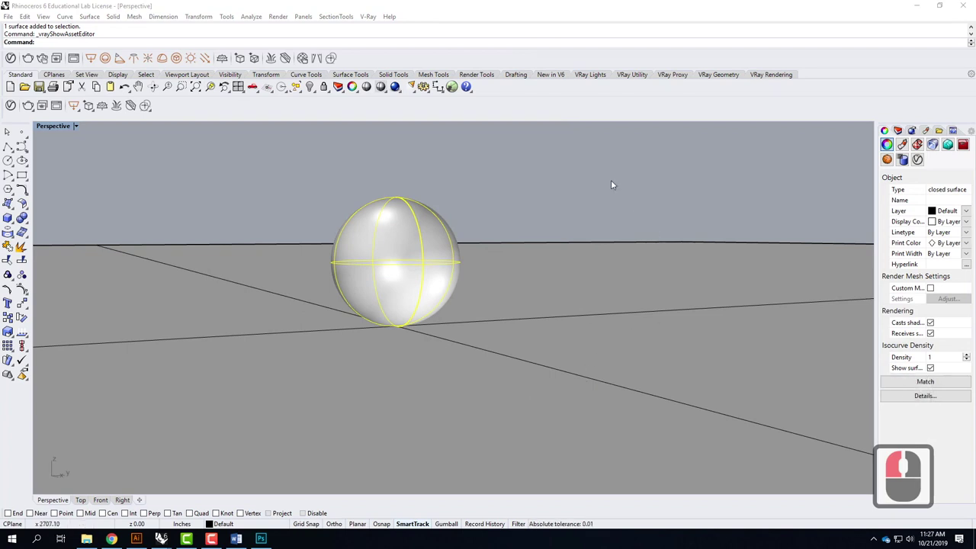
Place a sun light at 0,0,0 with an early-morning time and daylight saving on
left_click(505, 181)
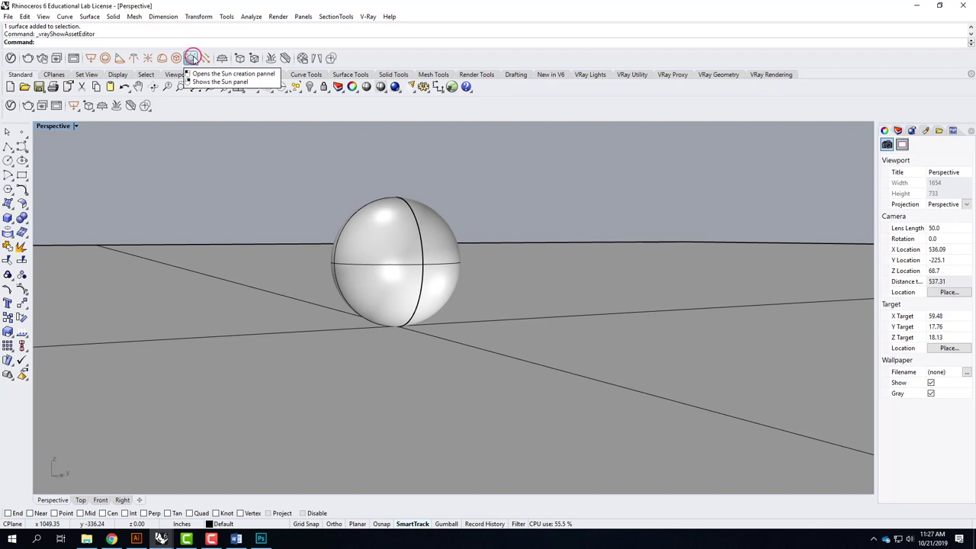
left_click(198, 58)
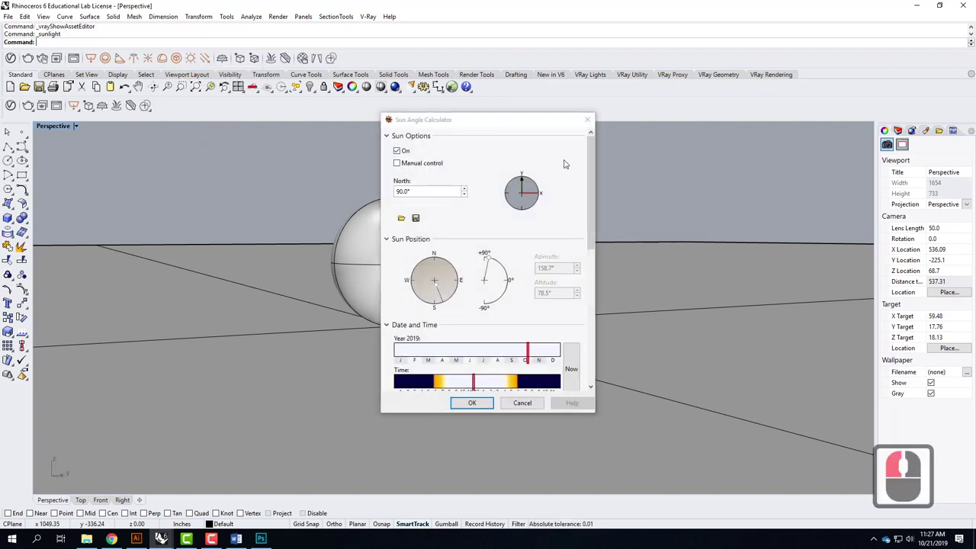
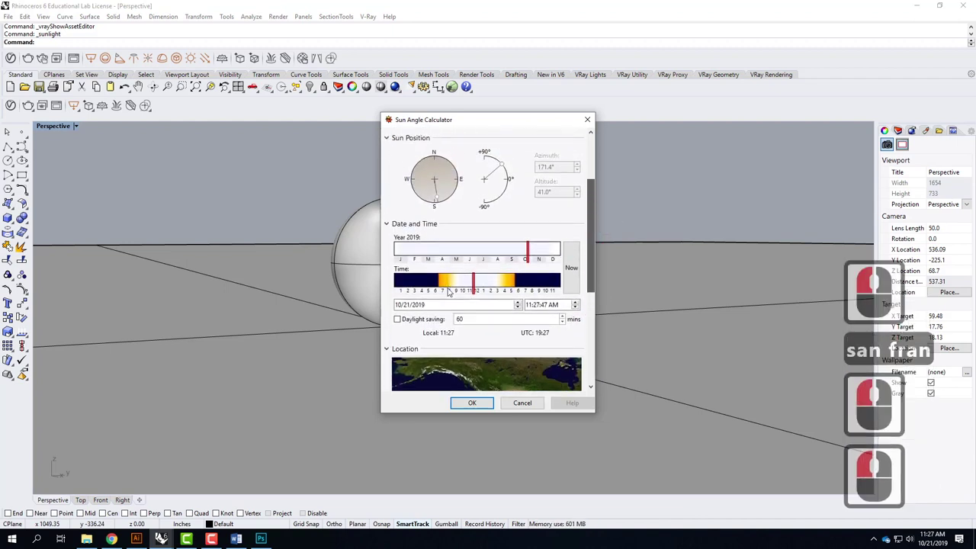
left_click(454, 289)
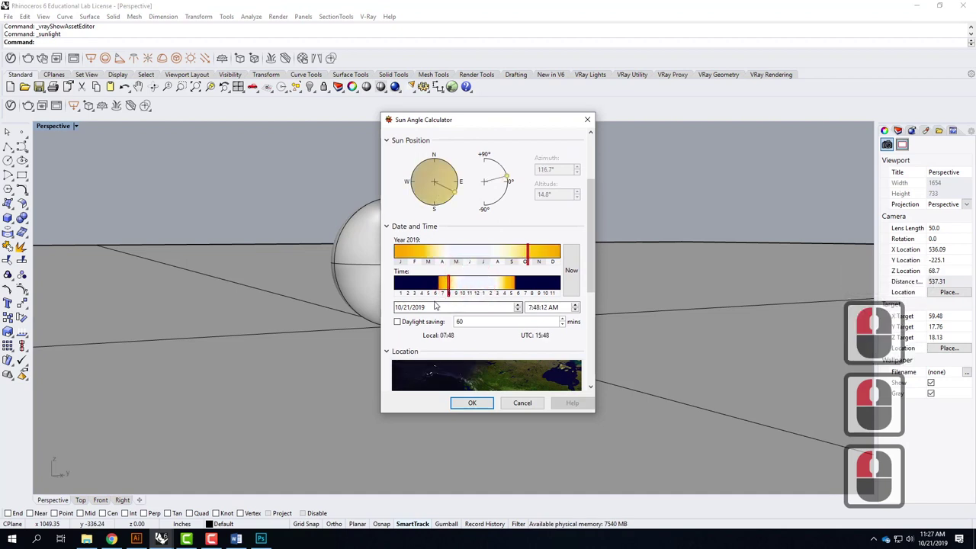
left_click(415, 325)
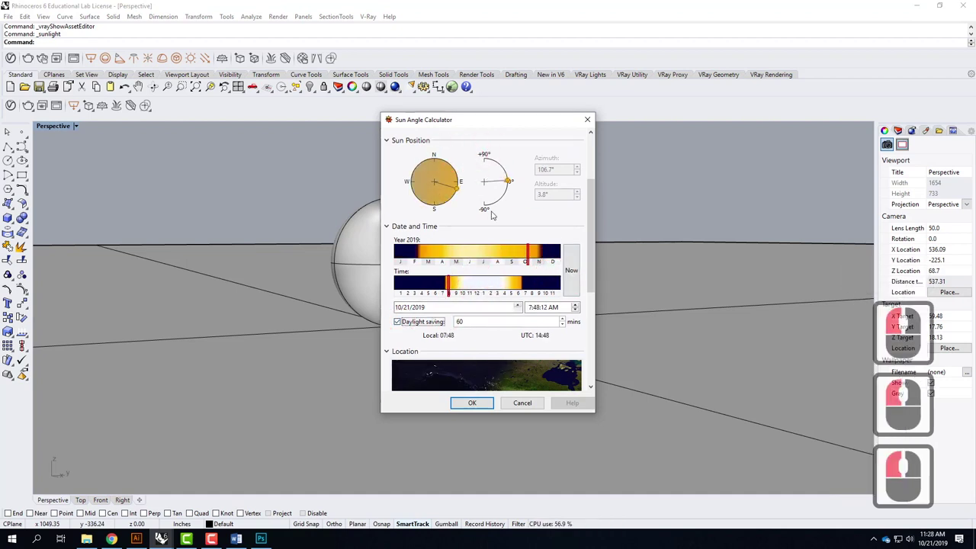
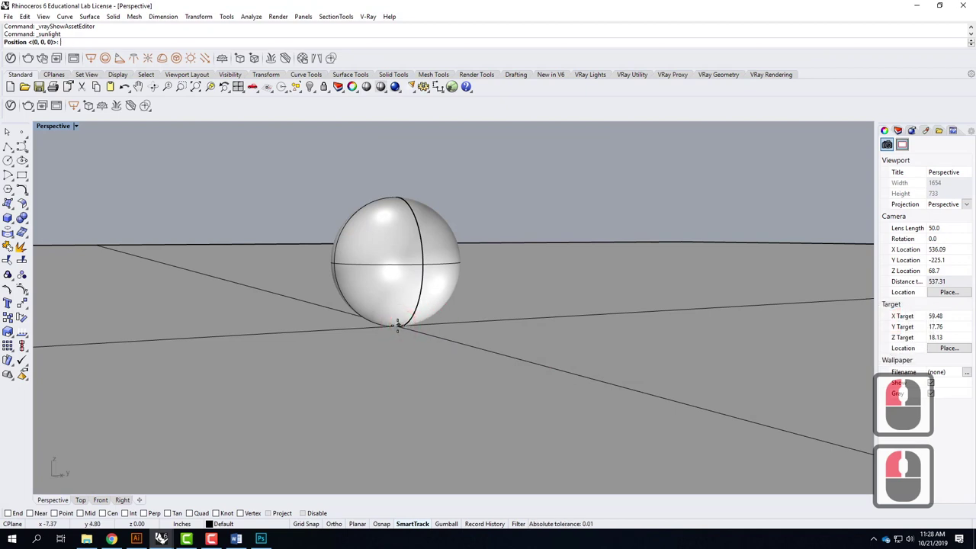
type("0,0,0")
key("Return")
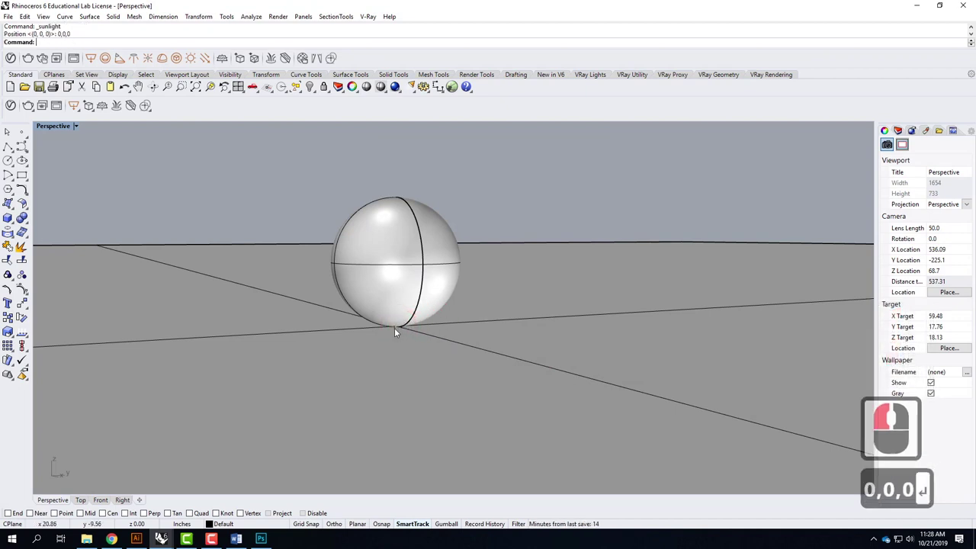
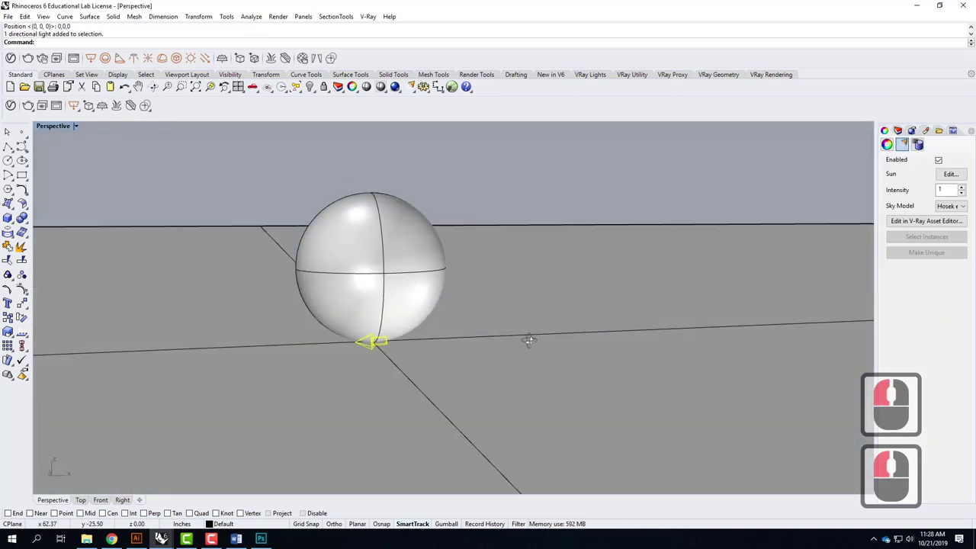
Turn off manual sun control and set 10/21/2019 mid-morning, giving 137° azimuth and 30.5° altitude
right_click(524, 342)
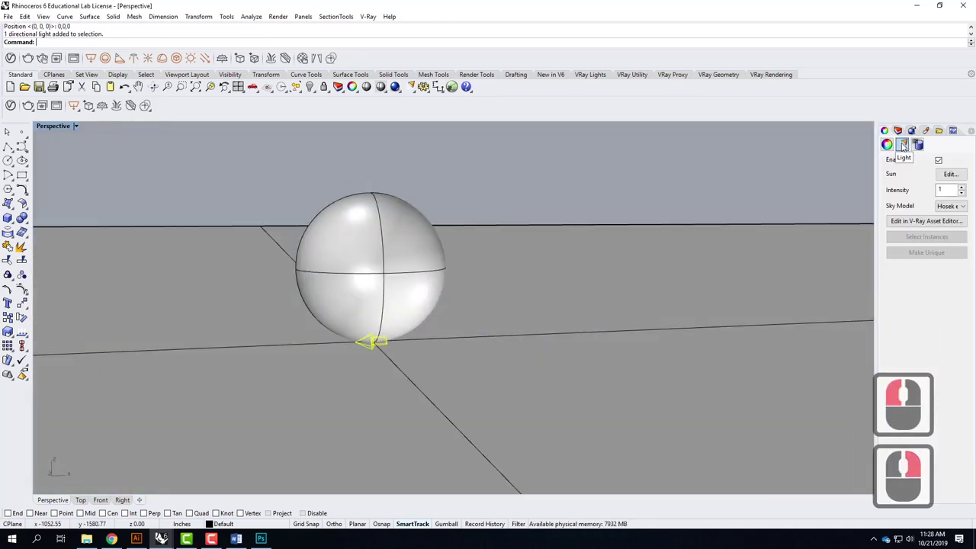
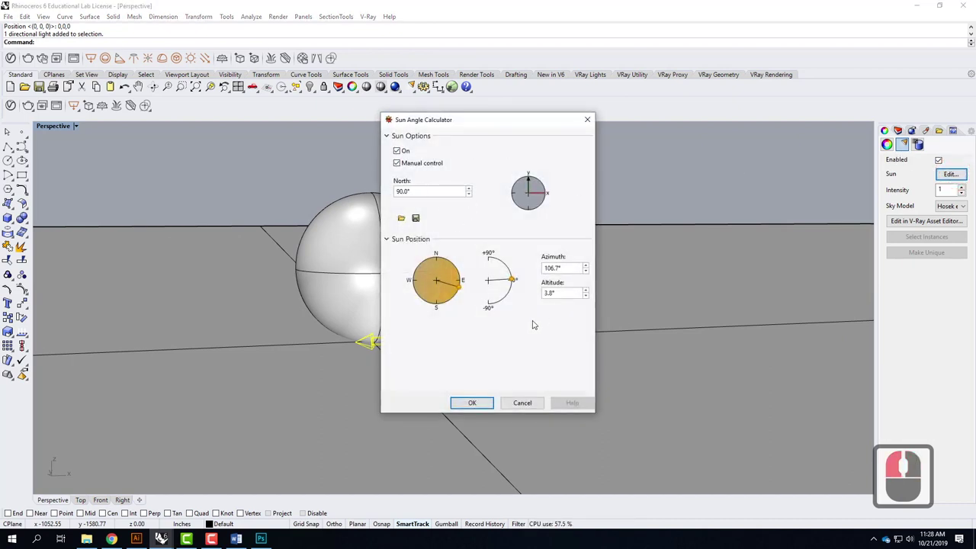
left_click(451, 179)
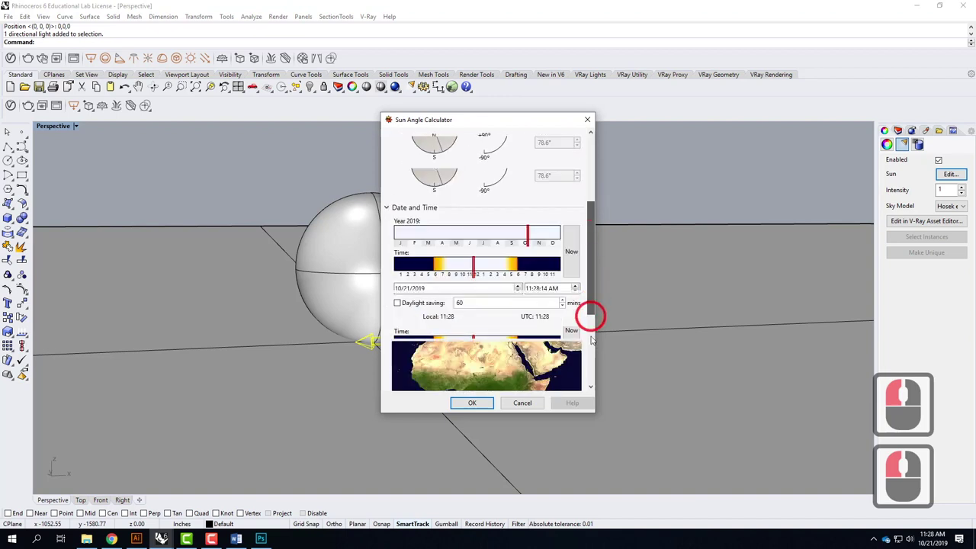
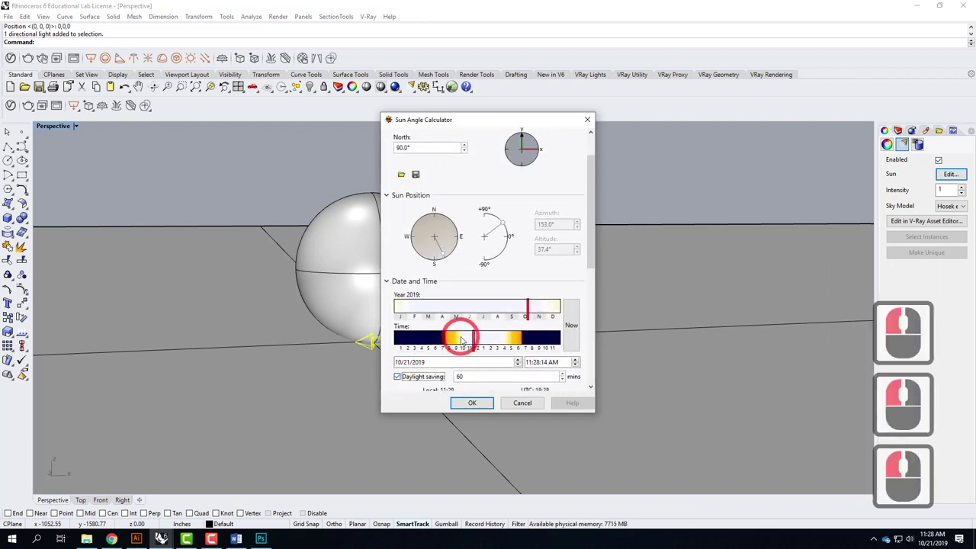
left_click(474, 364)
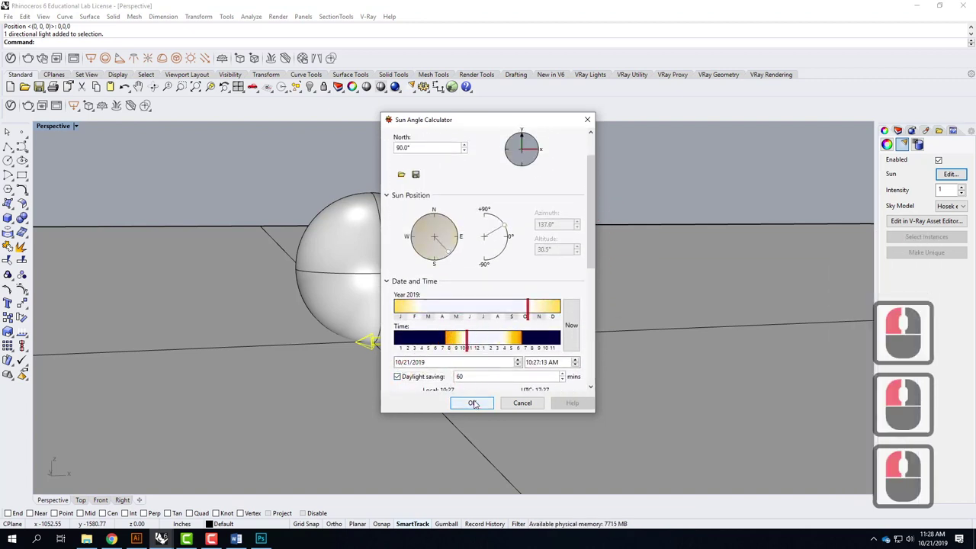
left_click(477, 406)
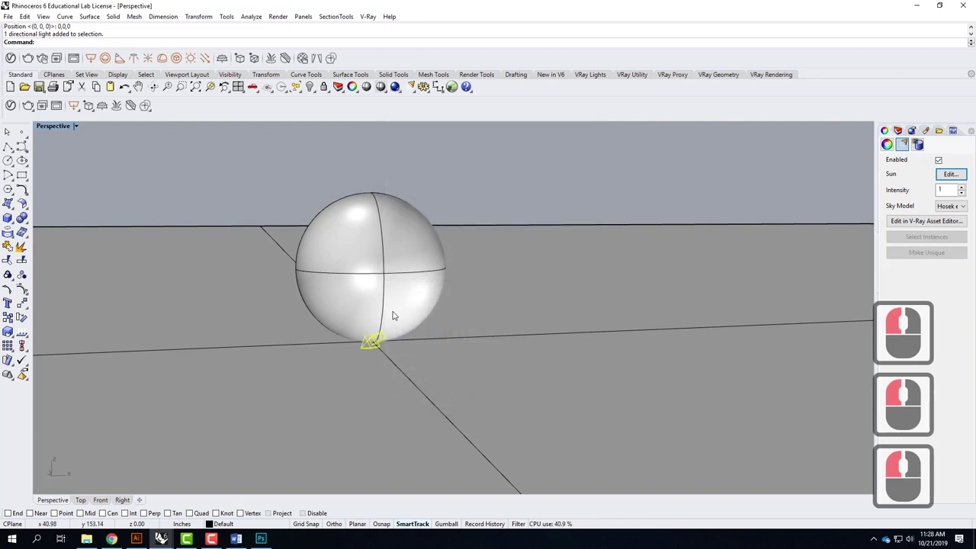
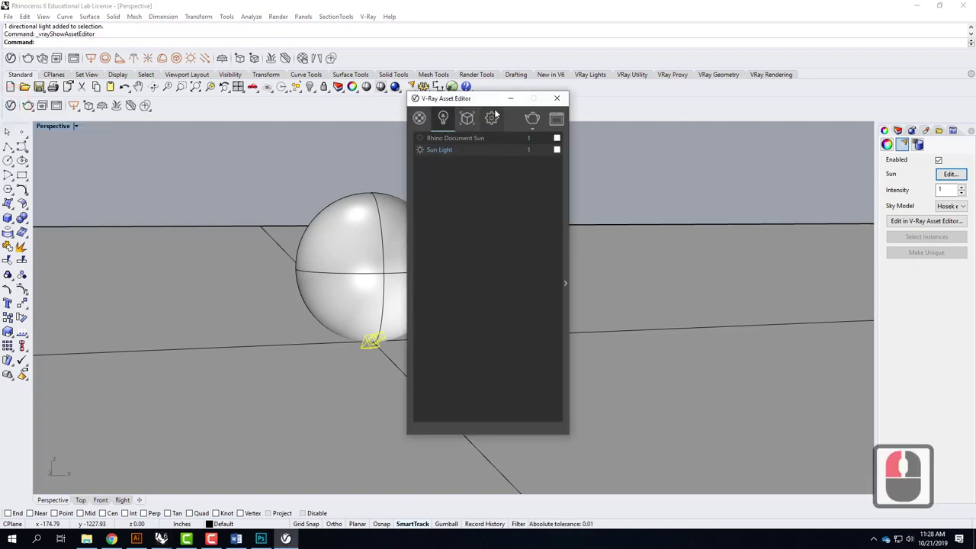
Expand the V-Ray Environment settings and inspect the Background slot's default bitmap texture
left_click(493, 123)
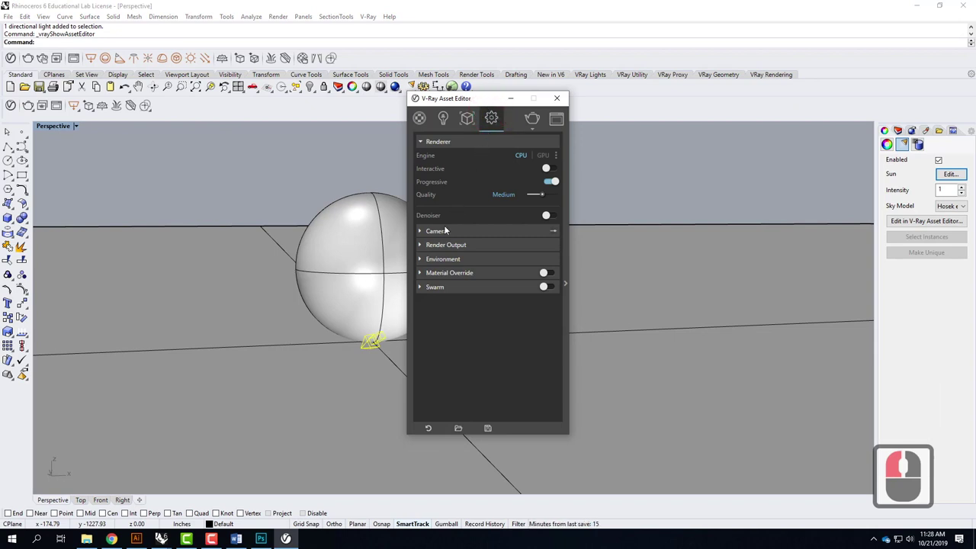
left_click(423, 261)
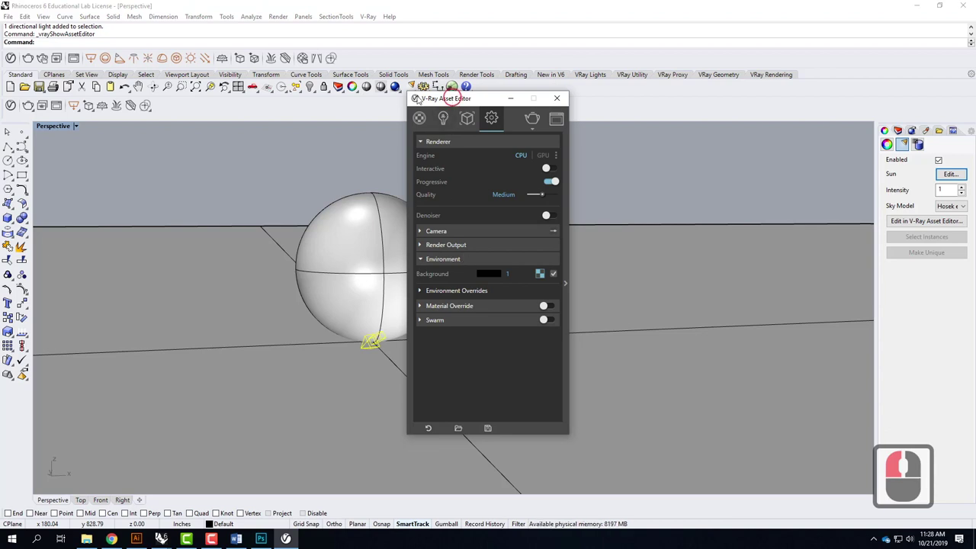
left_click(290, 164)
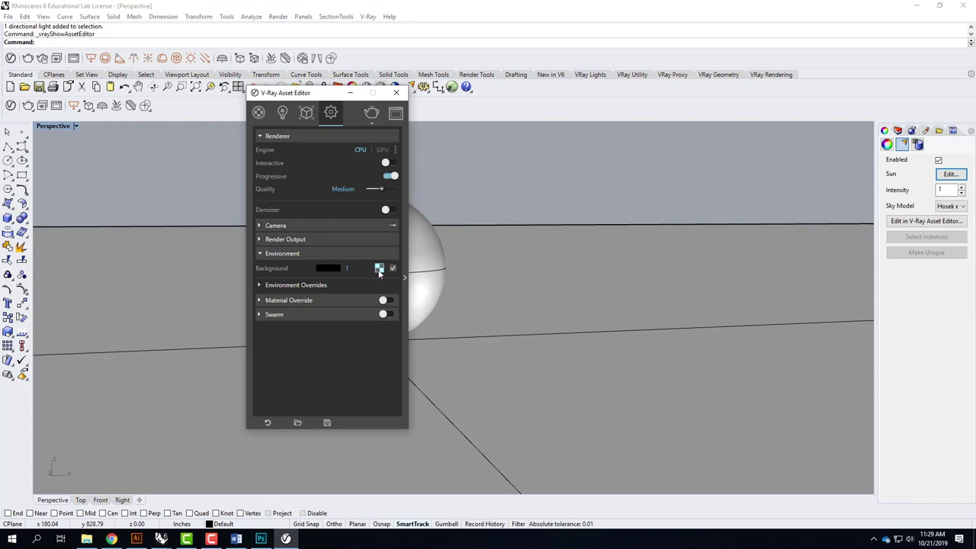
left_click(382, 272)
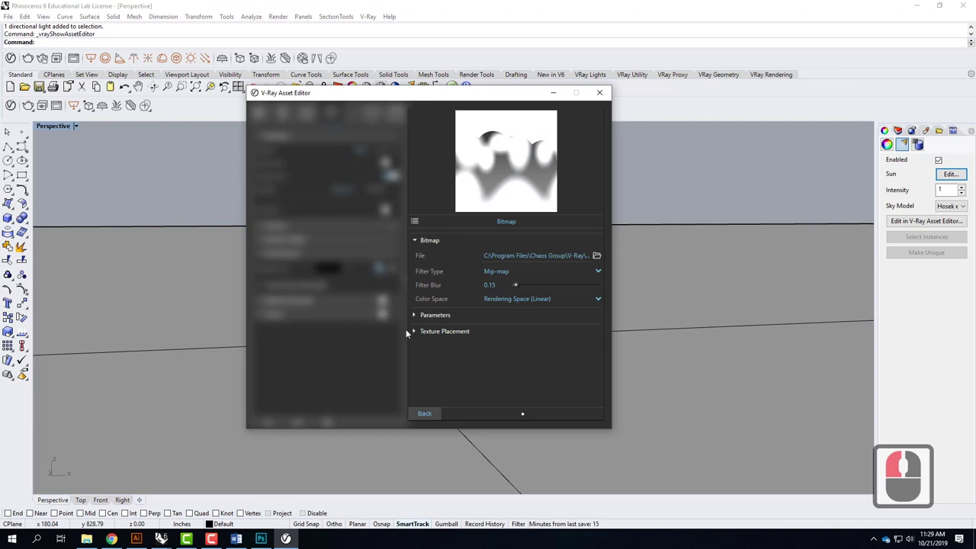
left_click(433, 413)
left_click(382, 269)
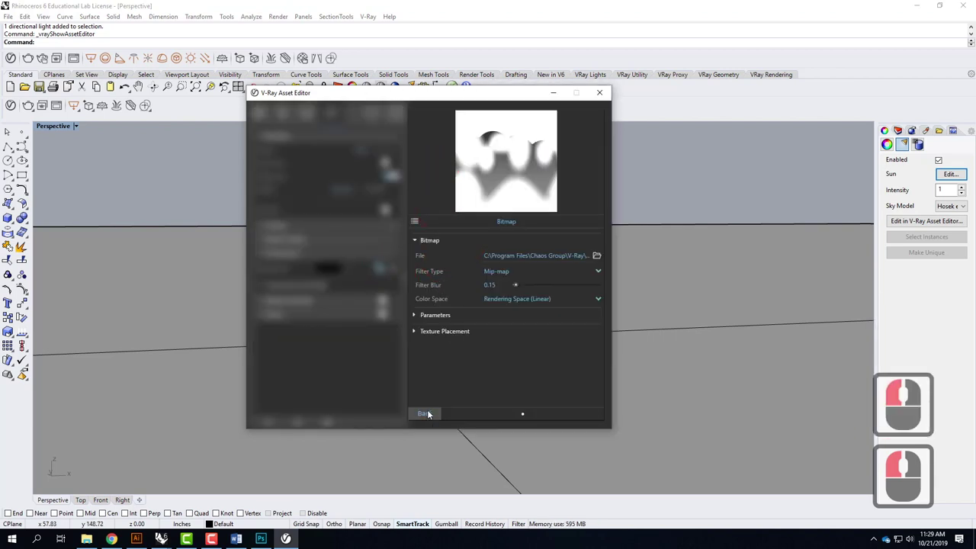
left_click(430, 414)
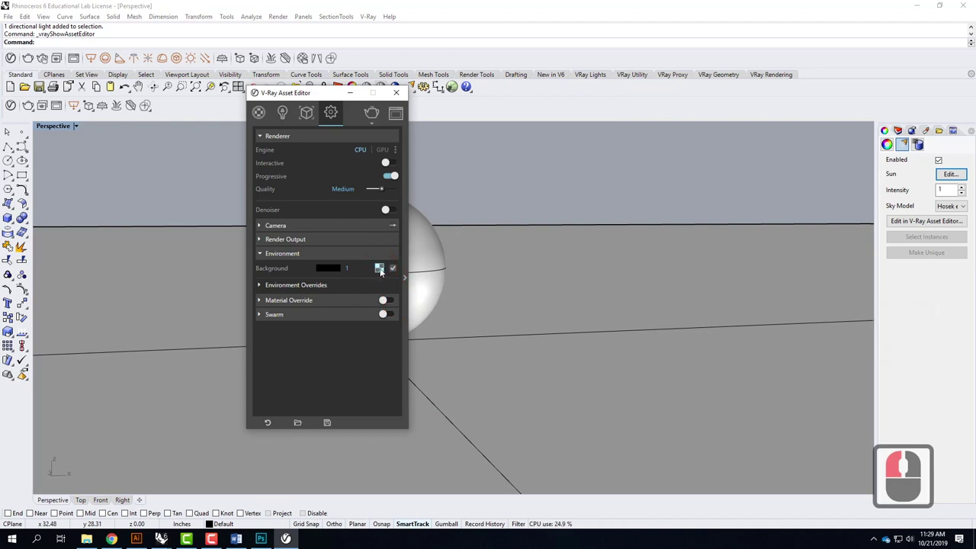
Clear the old Background texture and assign a new empty Bitmap texture in its place
right_click(382, 272)
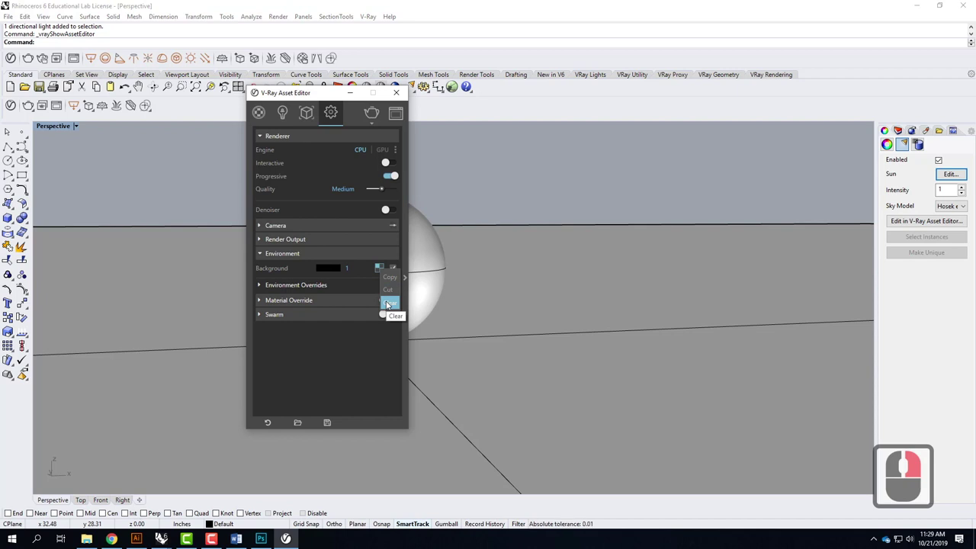
left_click(389, 304)
left_click(383, 272)
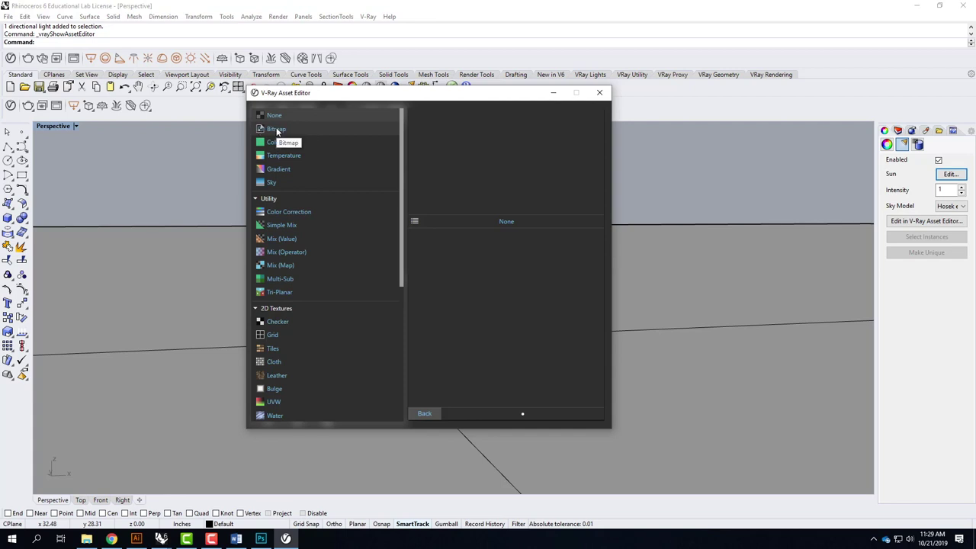
left_click(279, 133)
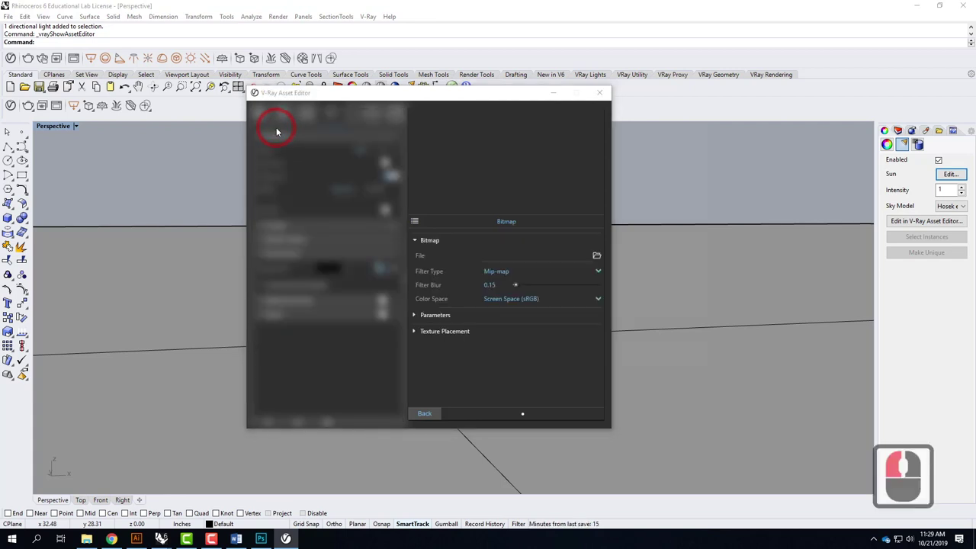
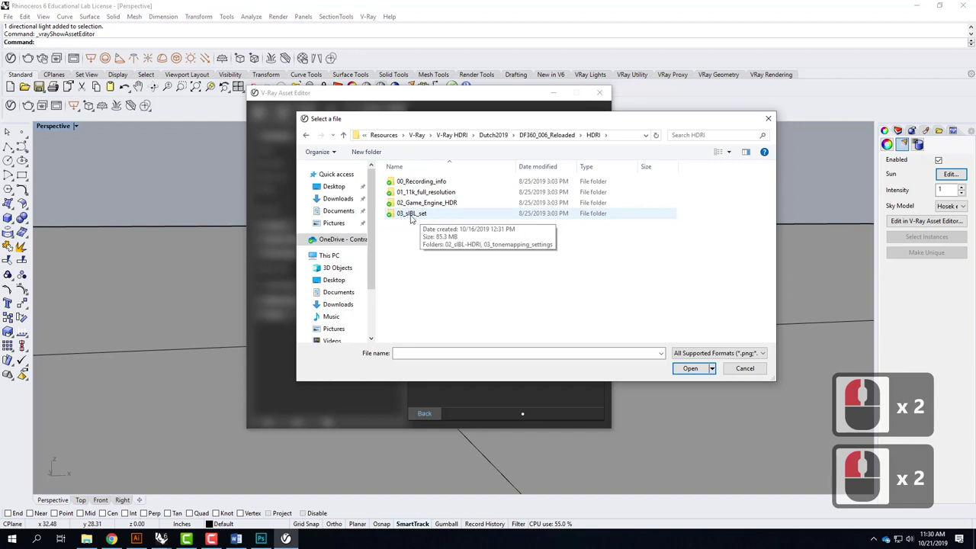
Browse into 03_sIBL_set > 02_sIBL-HDRI toward the DF360_006_Reloaded sky HDRI
double_click(910, 409)
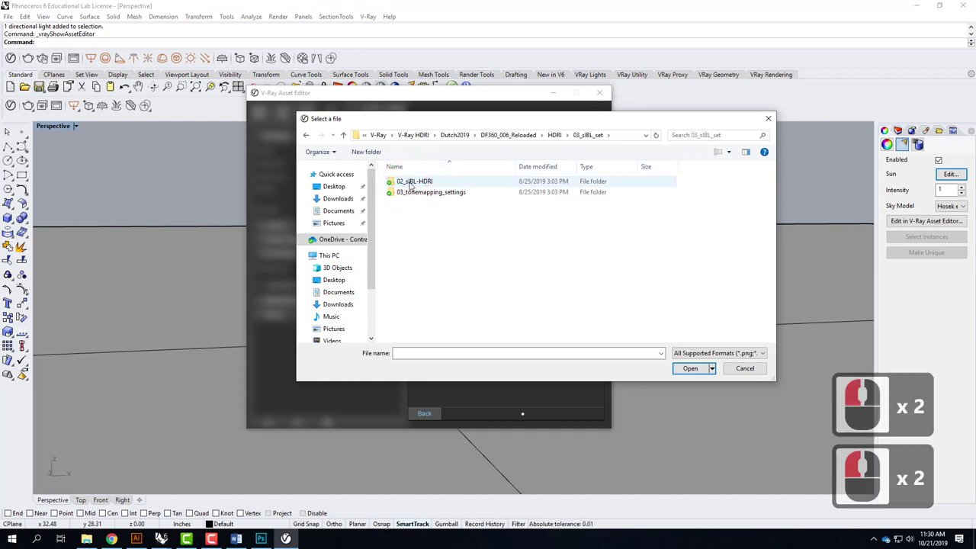
double_click(910, 408)
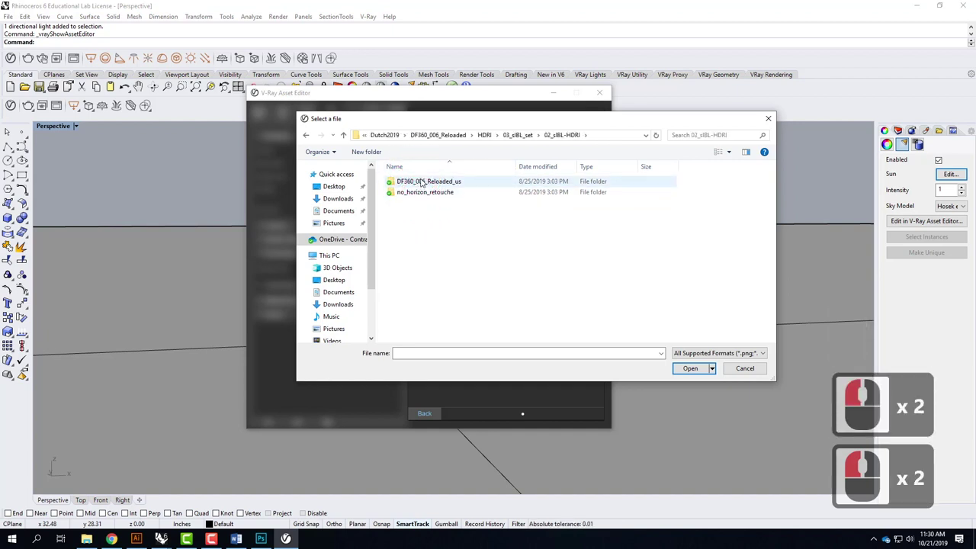
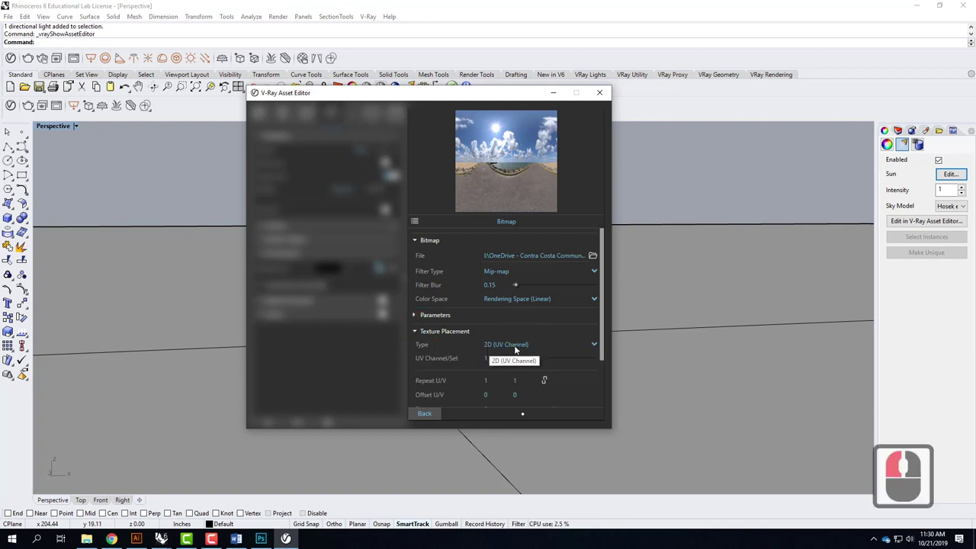
Set the bitmap's Texture Placement type to Environment (spherical mapping) and return to render settings
left_click(598, 348)
left_click(509, 373)
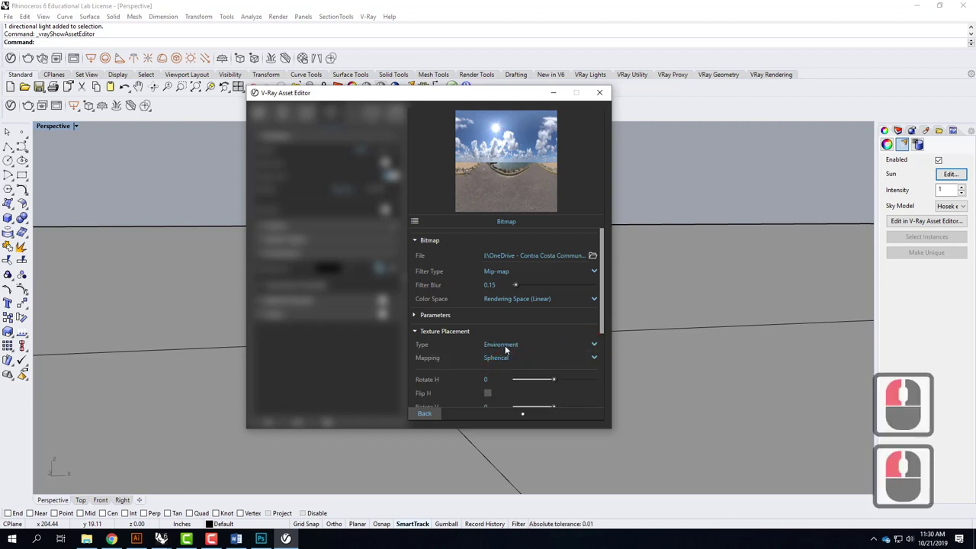
middle_click(522, 328)
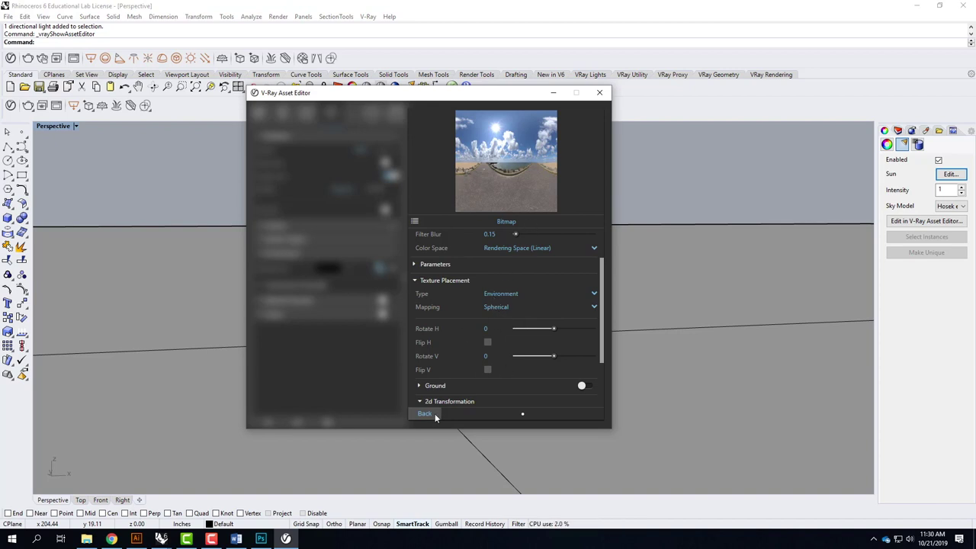
left_click(442, 416)
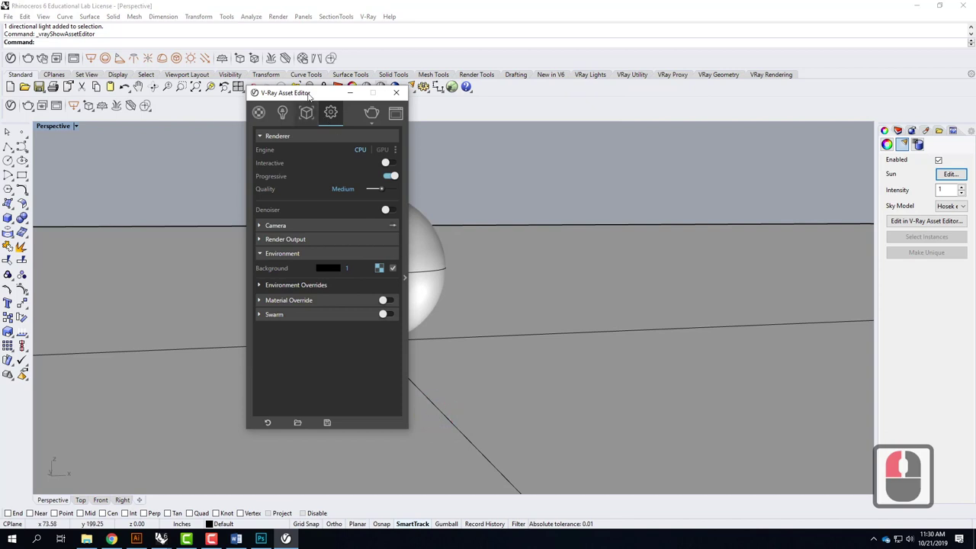
Switch from the maximised Perspective view to a maximised Top view and zoom toward the sphere
left_click(473, 150)
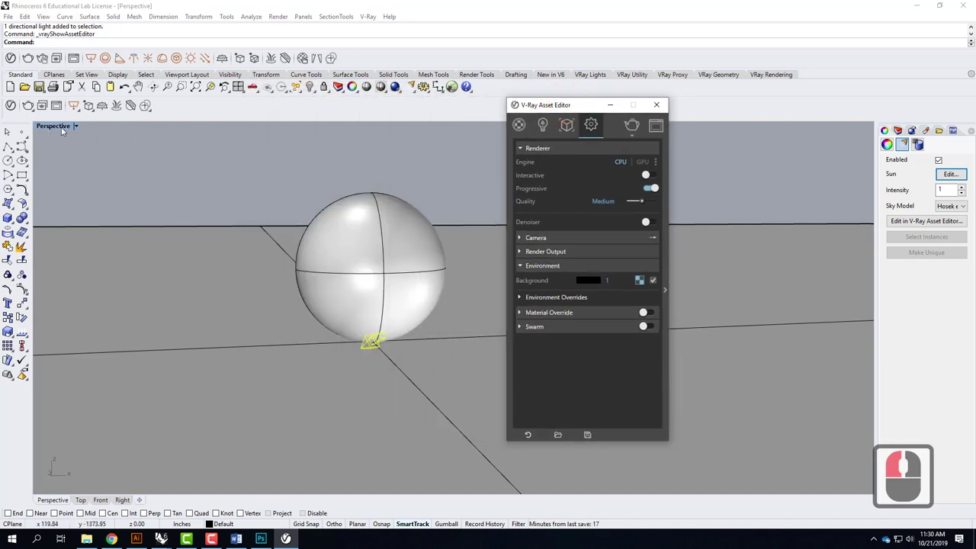
double_click(65, 128)
left_click(51, 127)
left_click(98, 167)
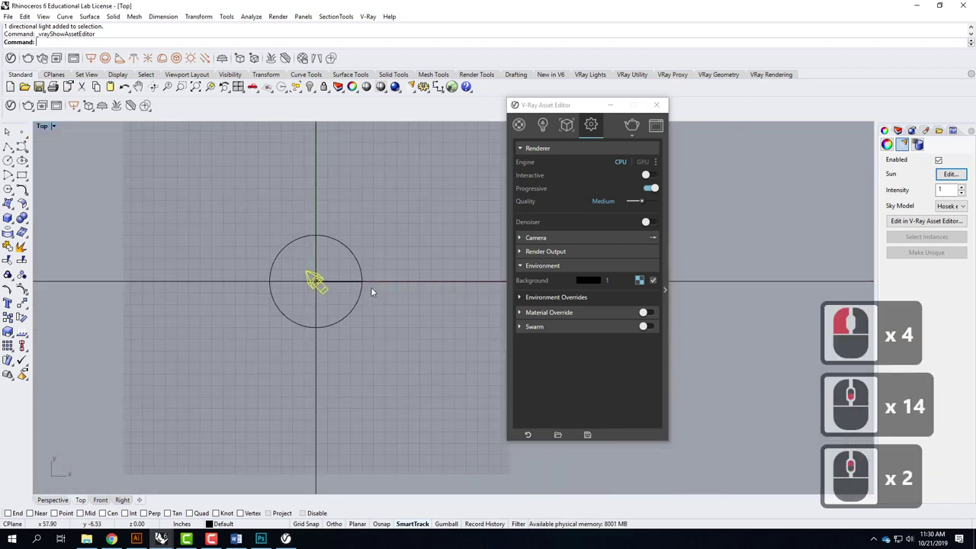
scroll("down", 3)
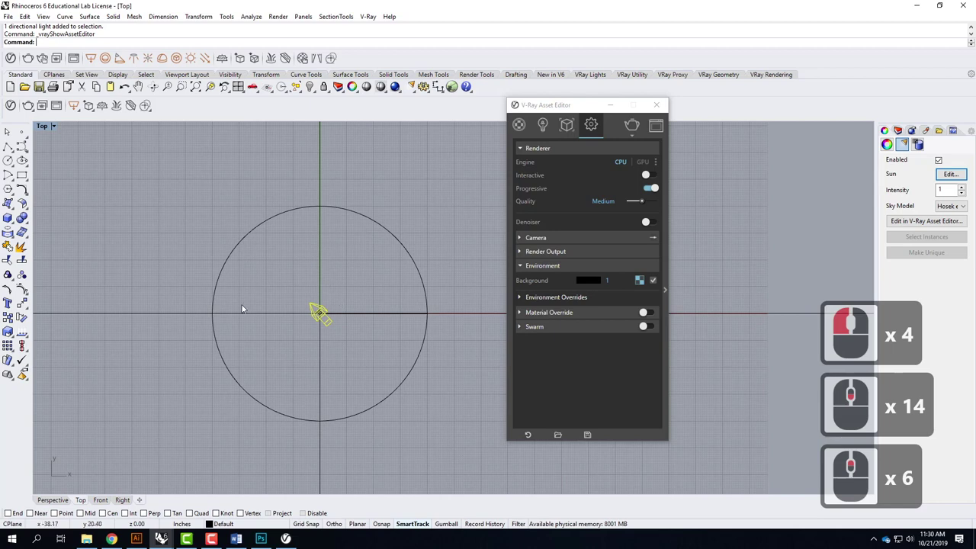
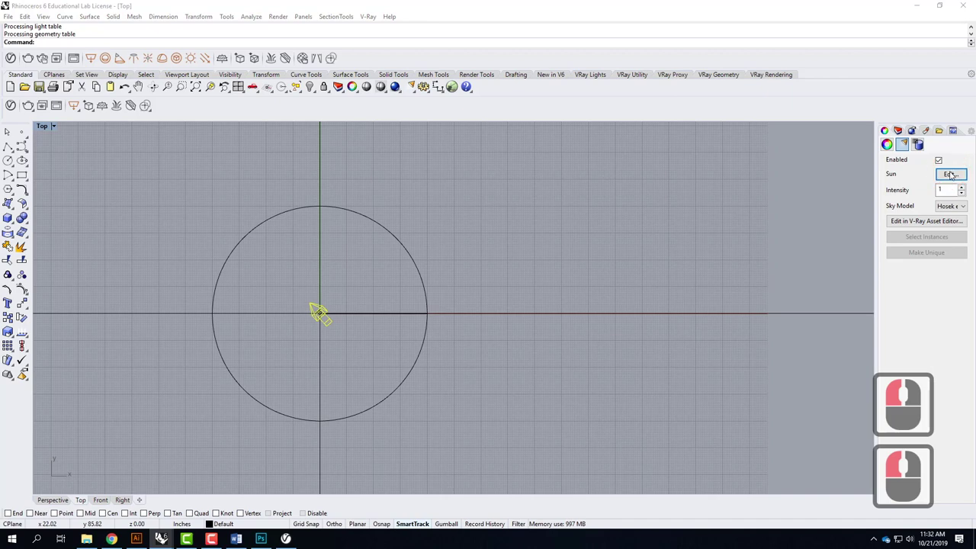
Select the sun light, start a V-Ray render and bring up the Sun Angle Calculator
left_click(559, 212)
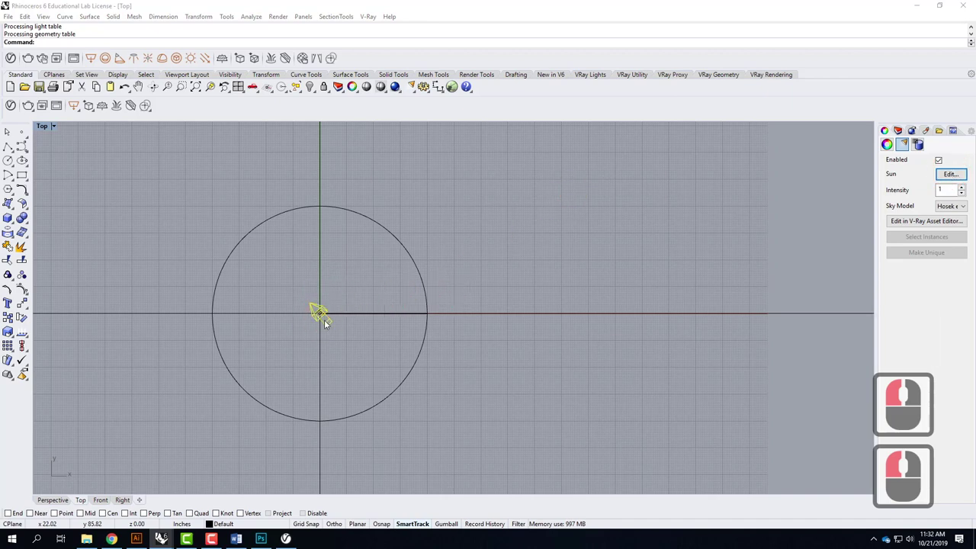
left_click(328, 325)
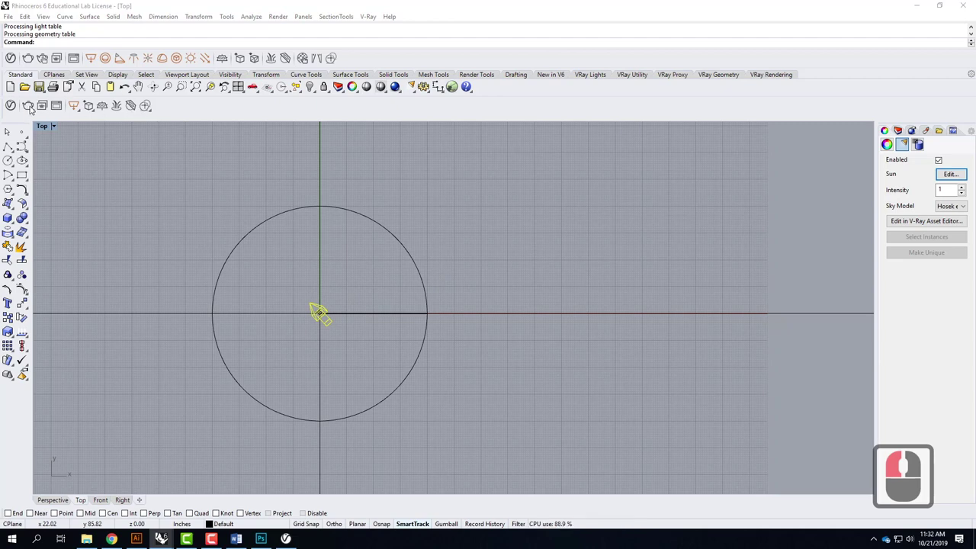
left_click(16, 110)
left_click(32, 109)
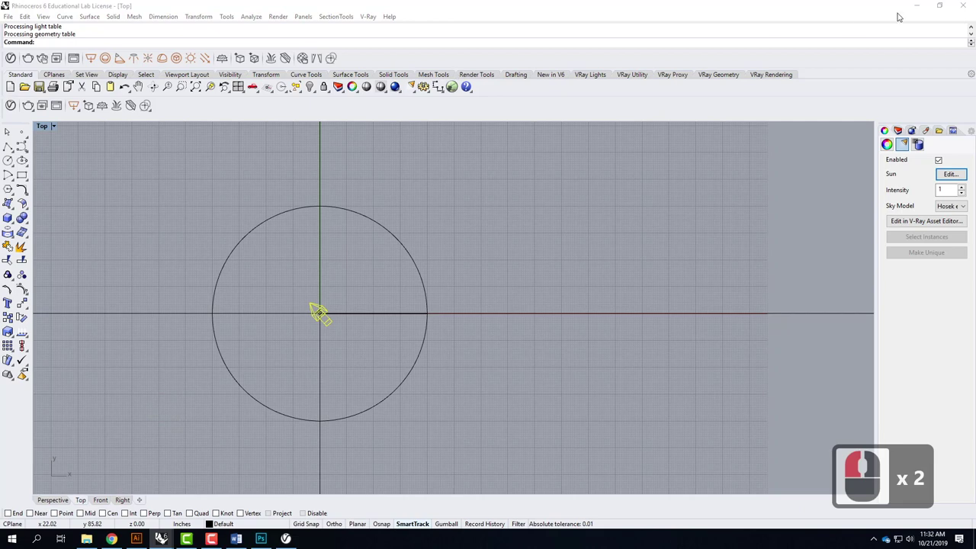
left_click(910, 409)
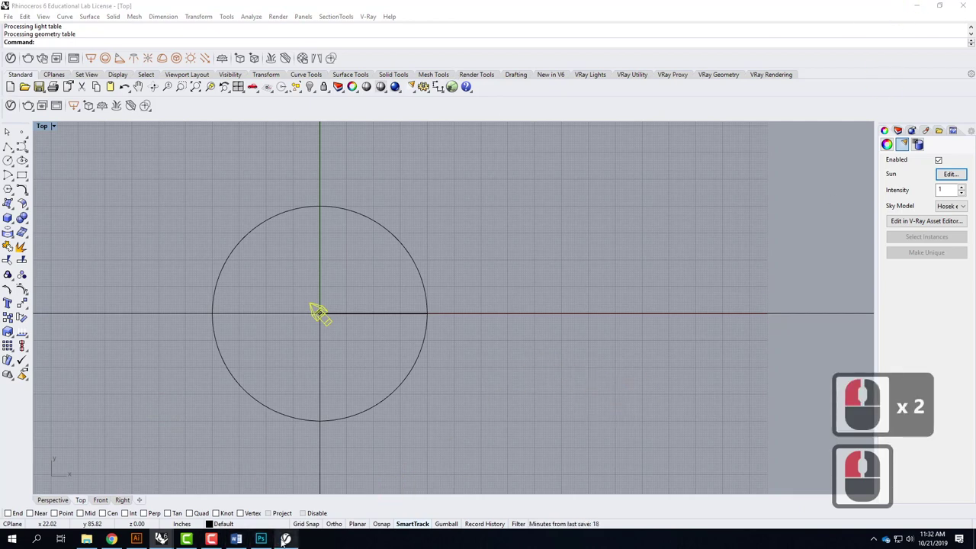
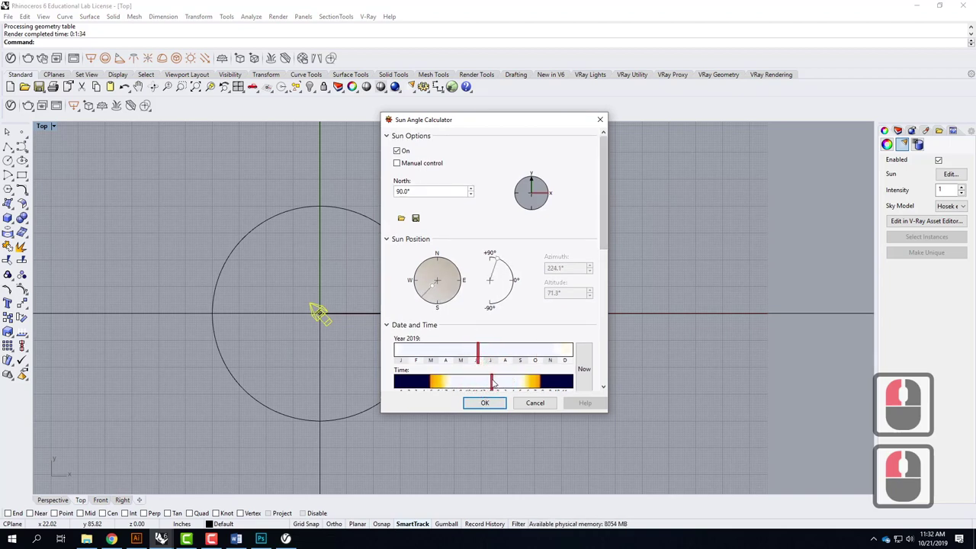
Drag the sun's date marker to late spring around May, raising its altitude
left_click(497, 382)
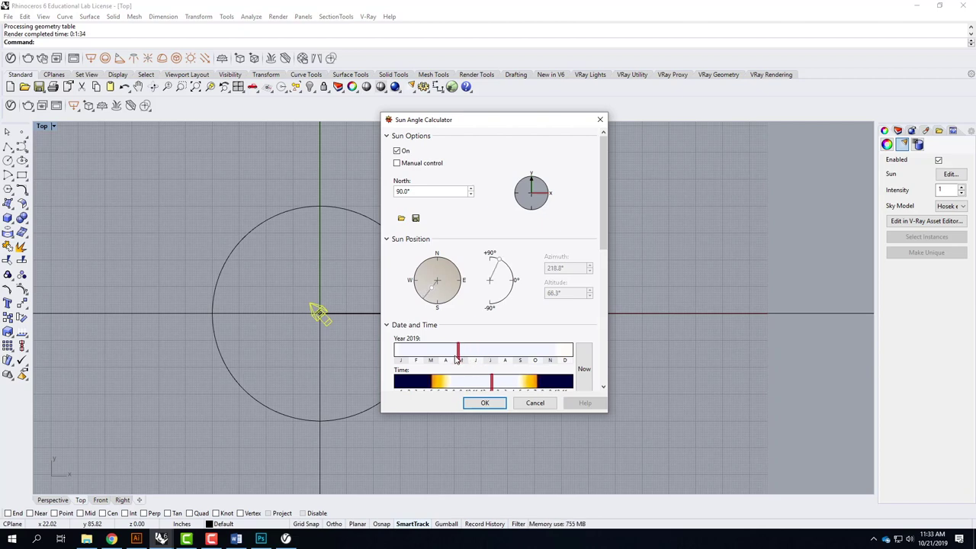
left_click(458, 359)
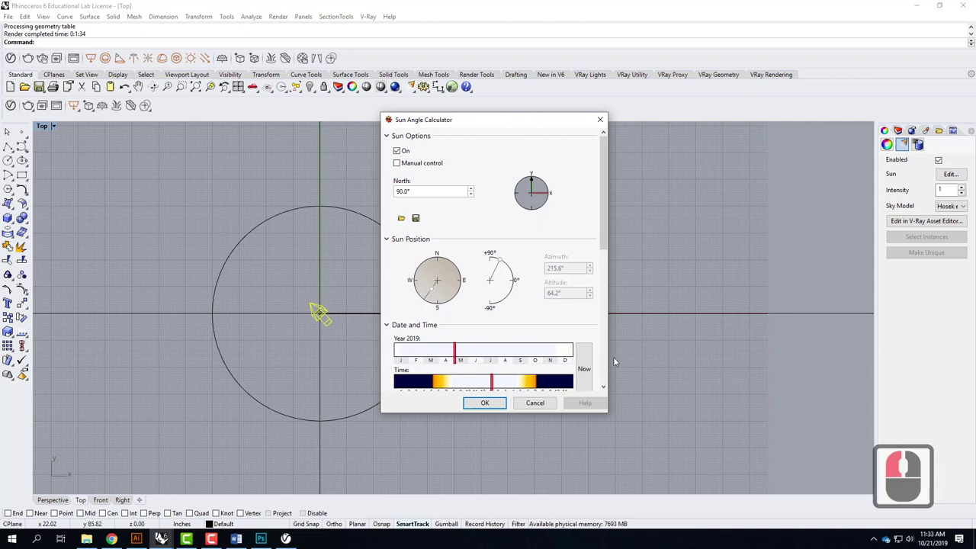
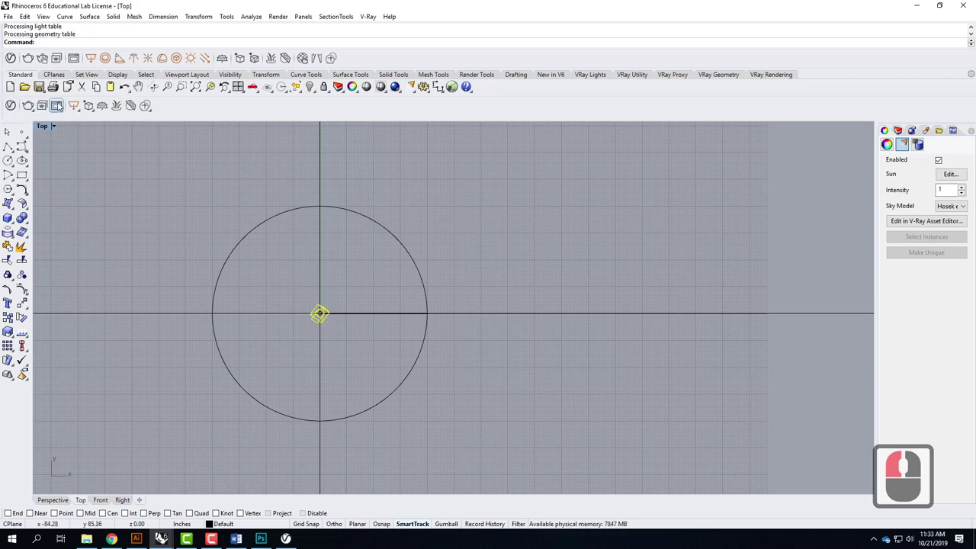
Show the V-Ray Frame Buffer from the toolbar, minimising Rhino to the desktop
left_click(62, 104)
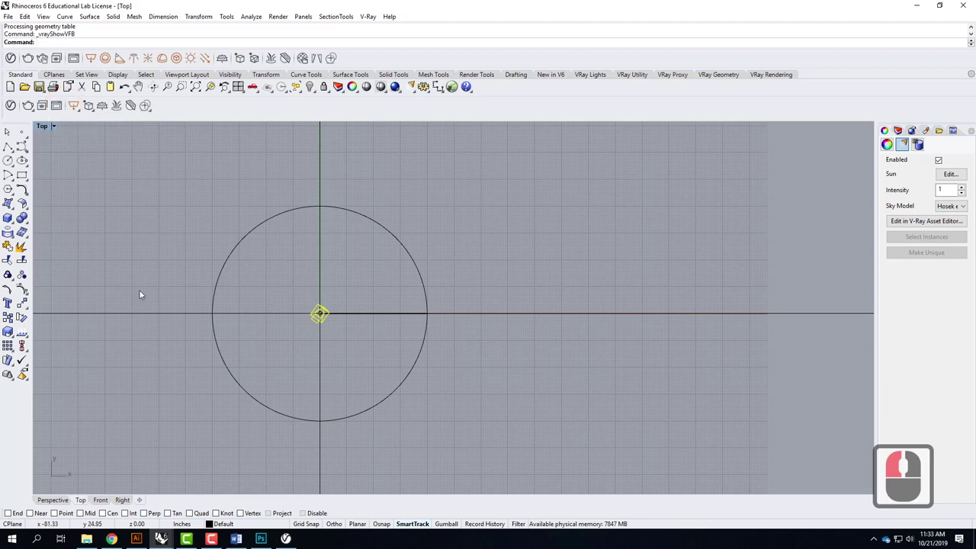
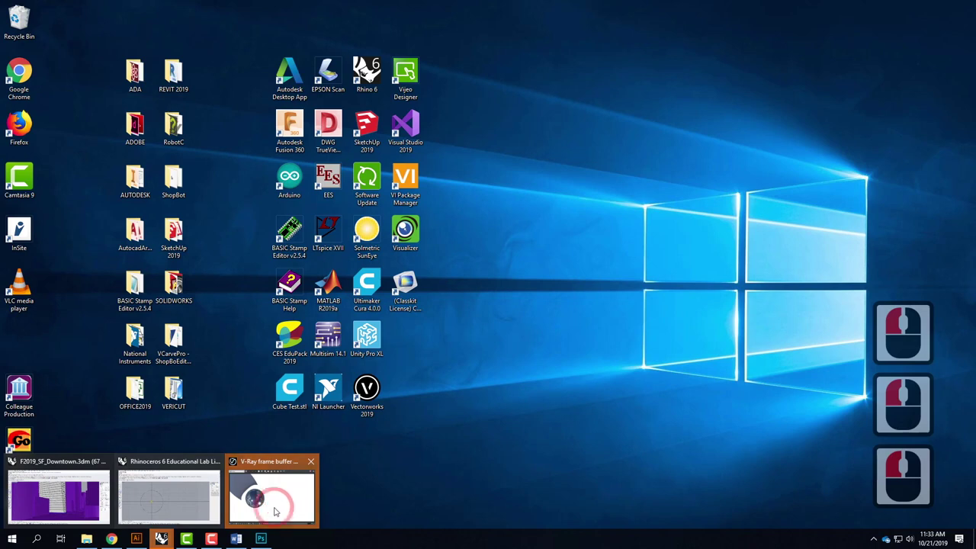
Bring up the V-Ray frame buffer from the taskbar to review the chrome sphere render
left_click(277, 507)
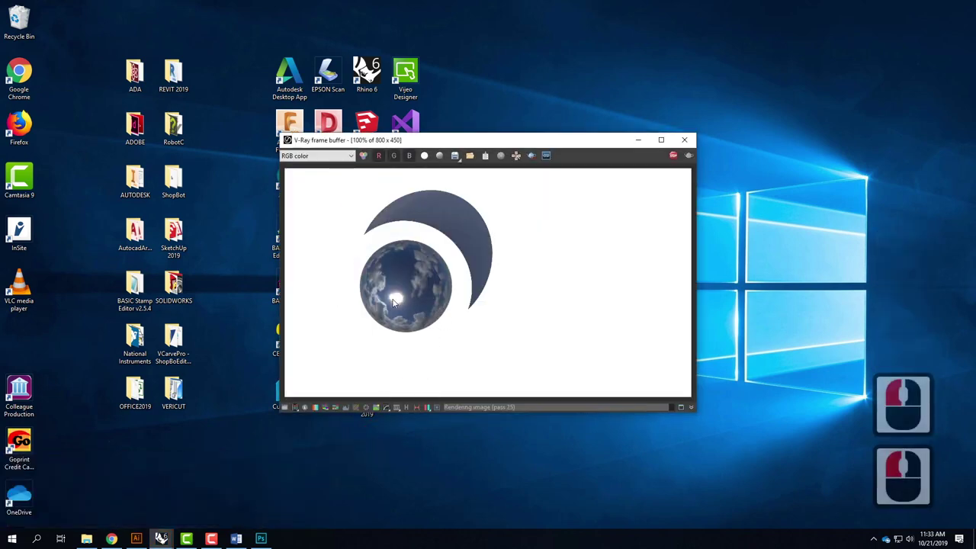
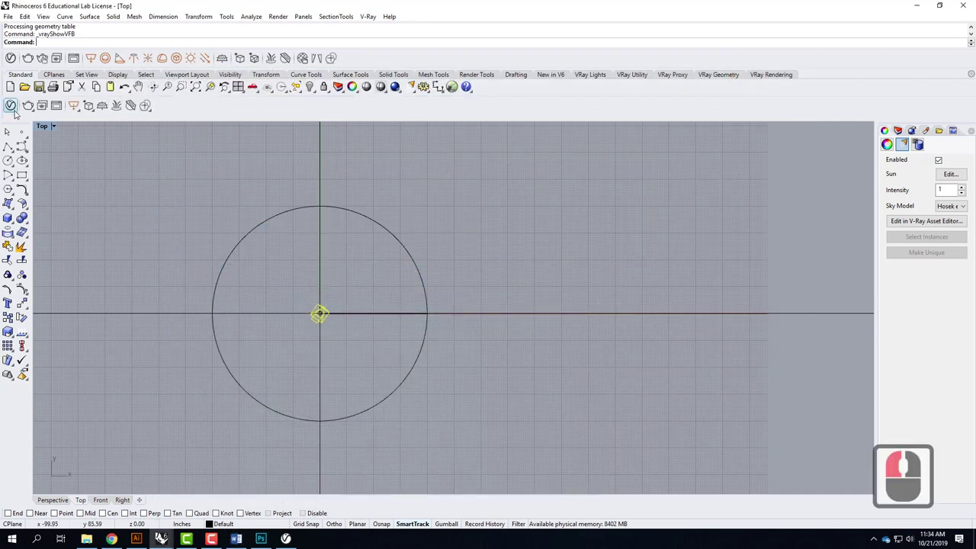
Reopen the background sky bitmap in V-Ray settings and check its spherical environment Texture Placement
left_click(17, 107)
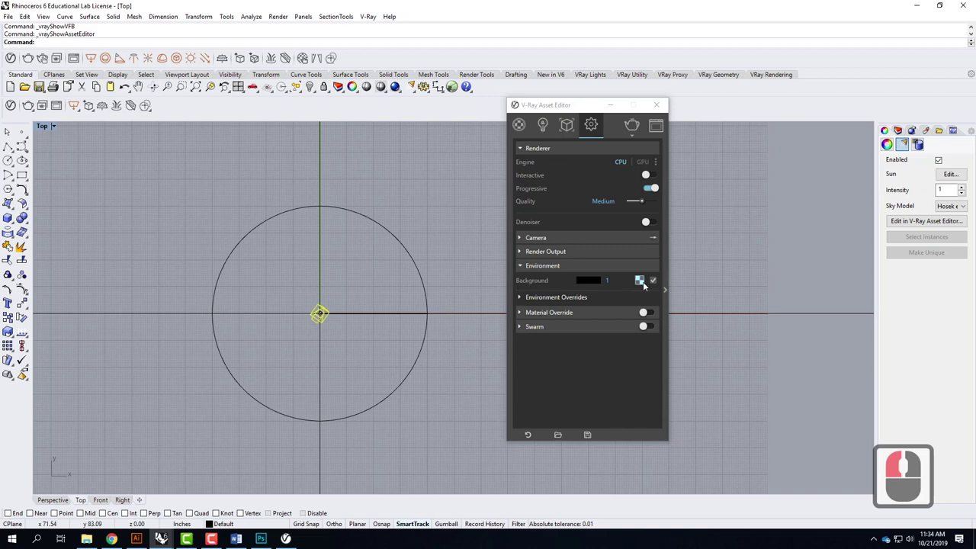
left_click(643, 286)
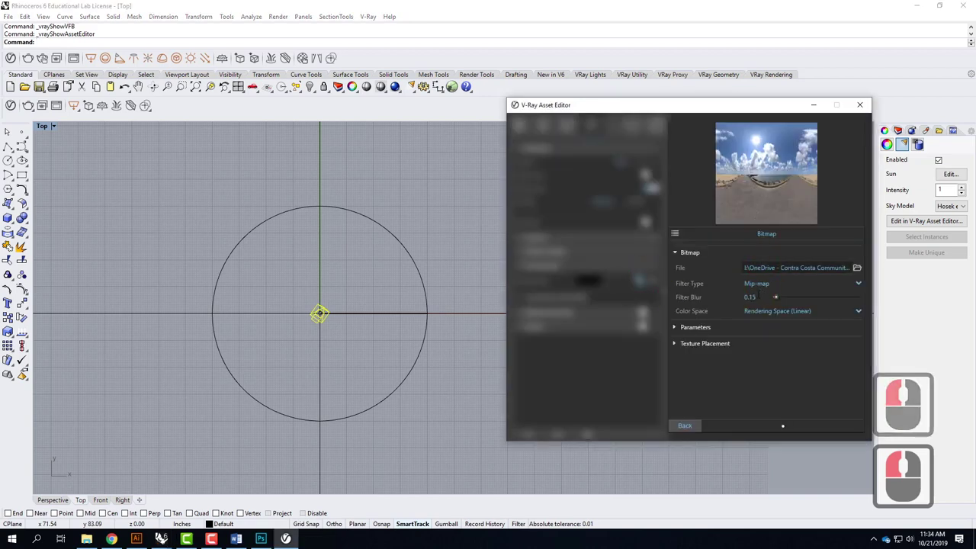
left_click(682, 348)
middle_click(760, 350)
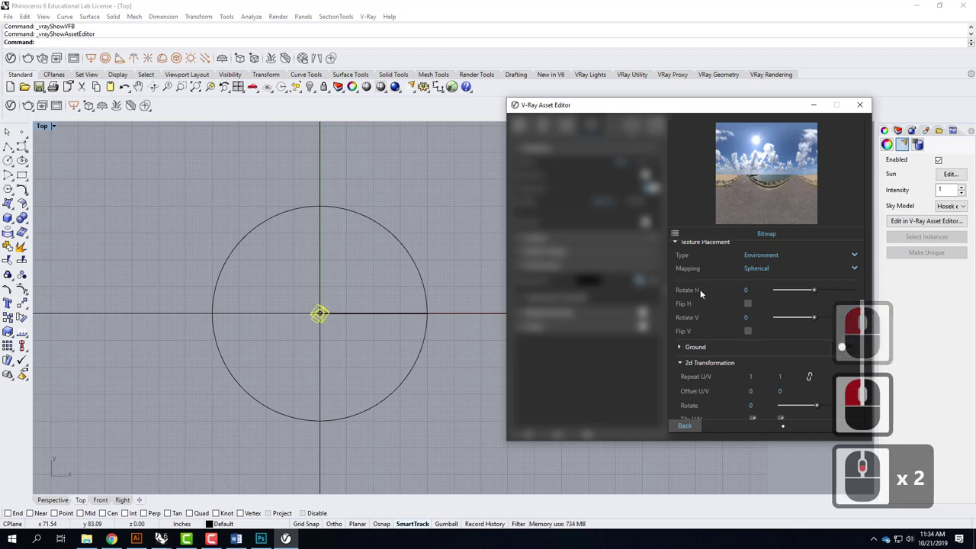
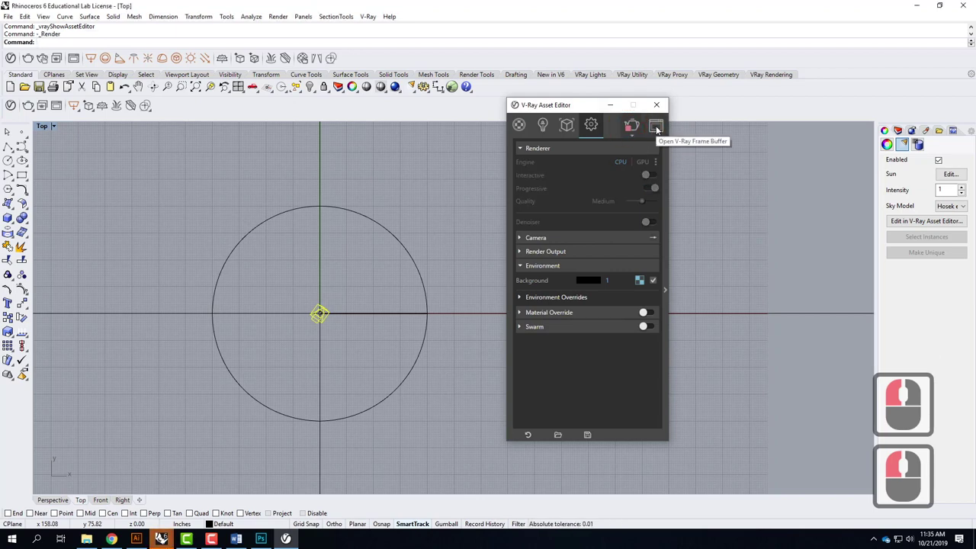
View the finished sun-highlighted chrome sphere render in the frame buffer, then close it
left_click(659, 131)
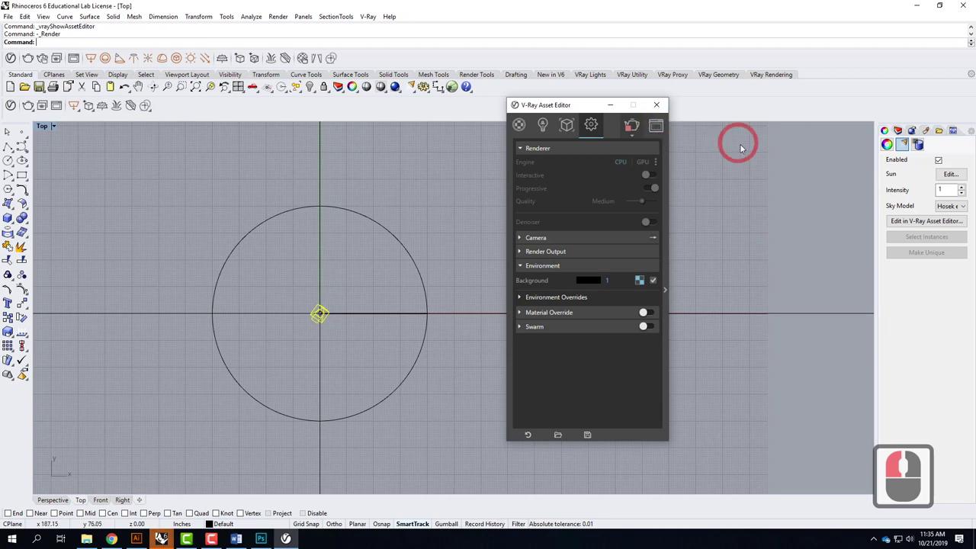
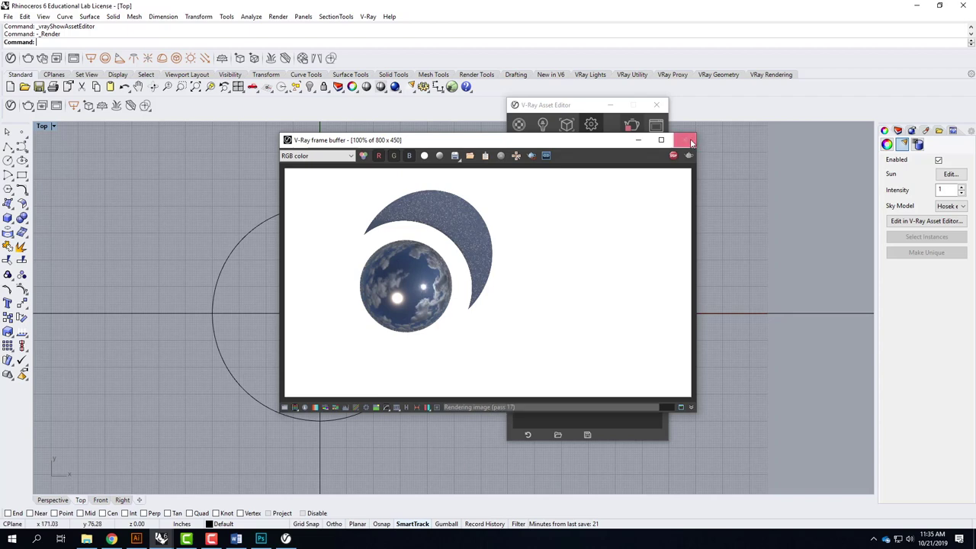
left_click(679, 153)
left_click(684, 146)
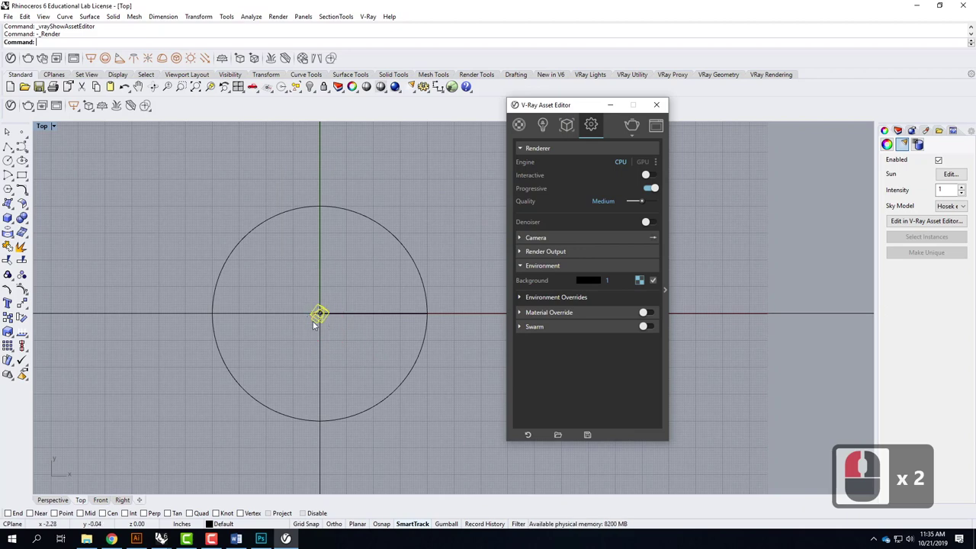
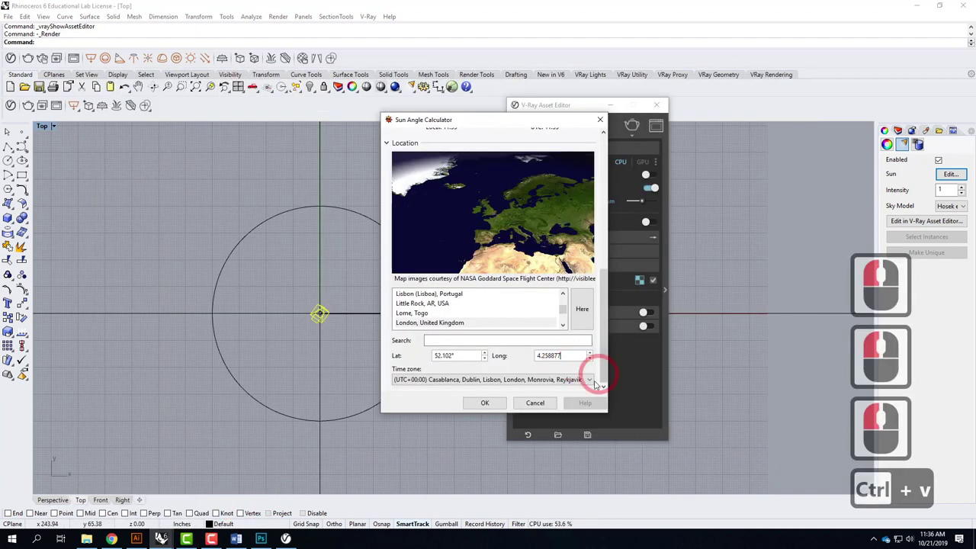
key("Tab")
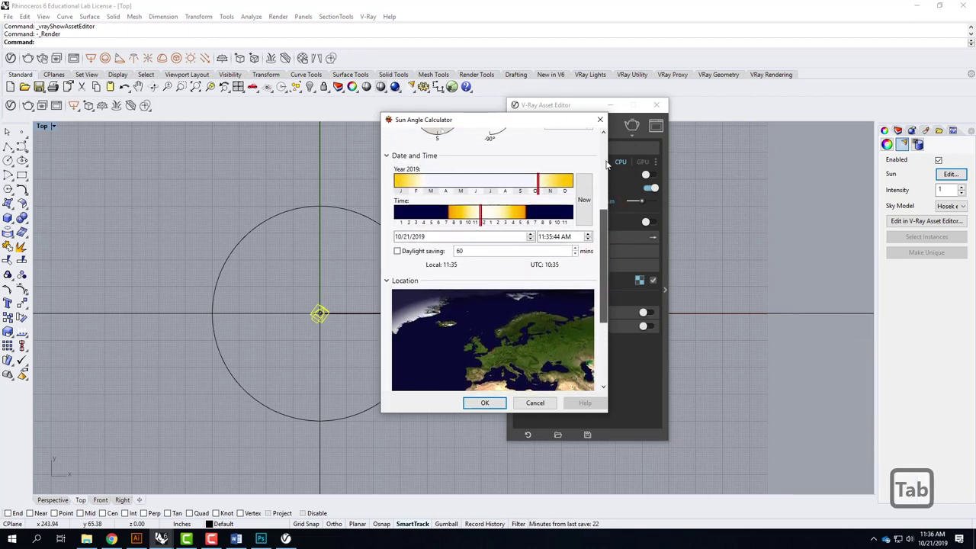
left_click(609, 166)
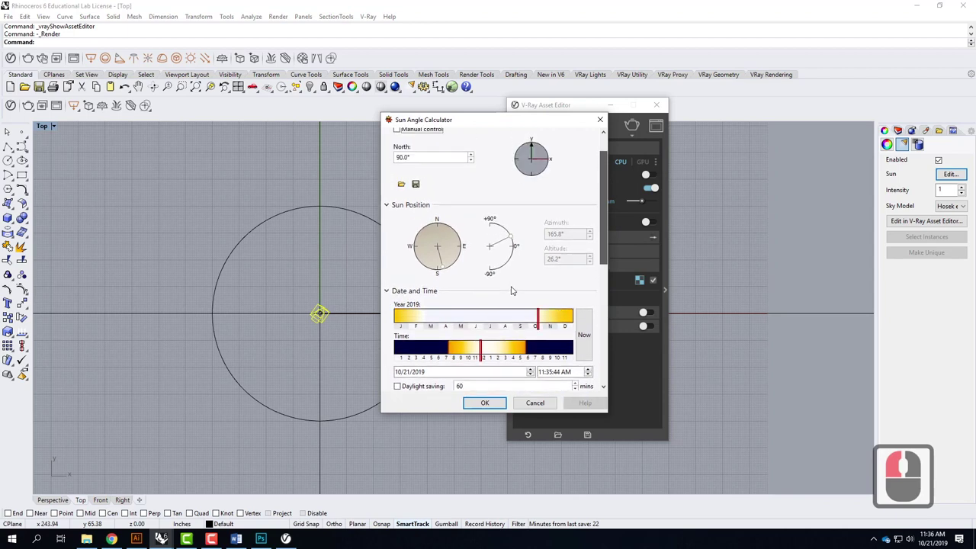
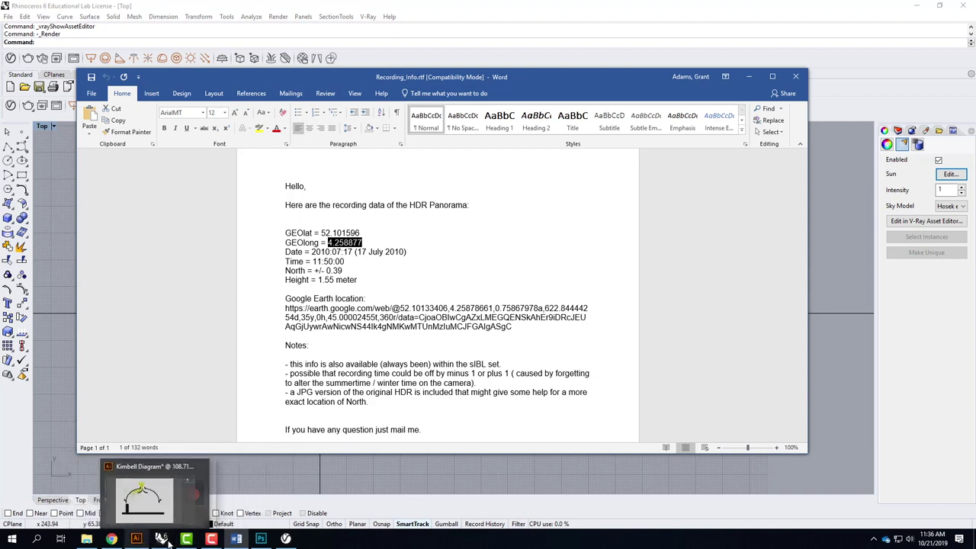
left_click(222, 506)
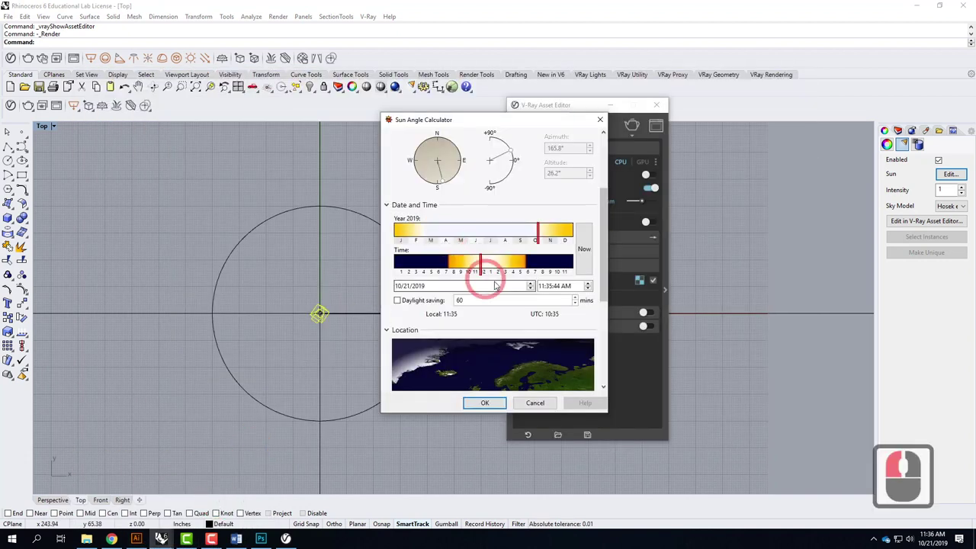
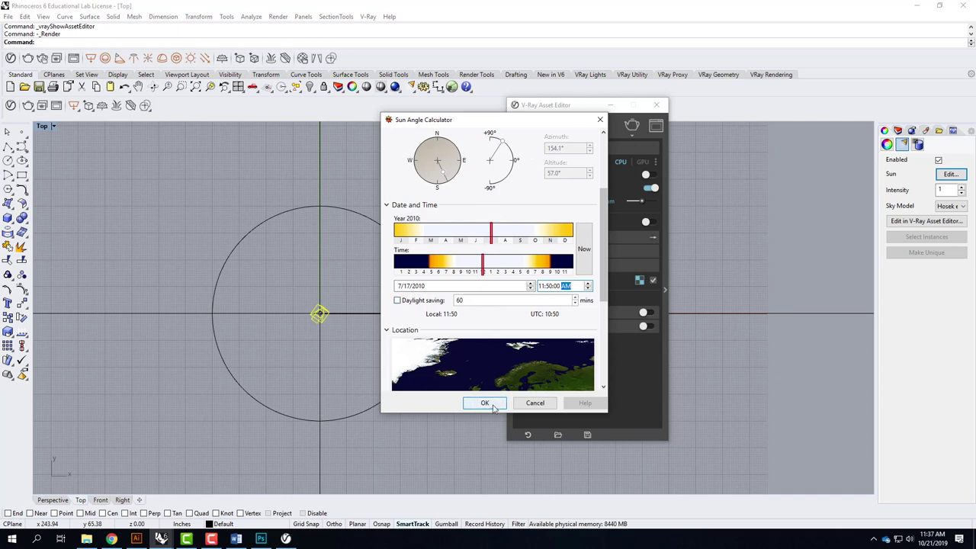
Confirm the sun date 7/17/2010 at 11:50 AM and close the Sun Angle Calculator
left_click(495, 408)
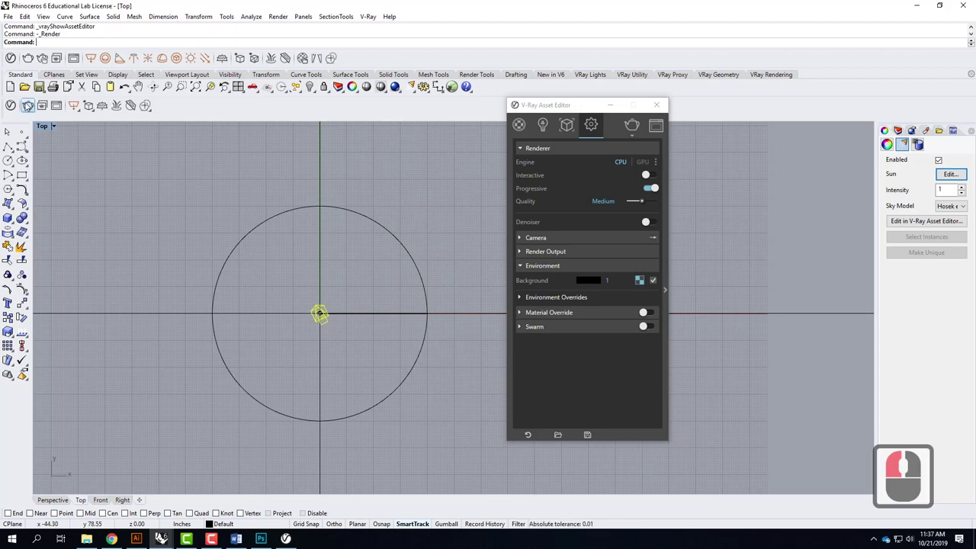
Start a new V-Ray render of the chrome sphere under the July sun
left_click(631, 124)
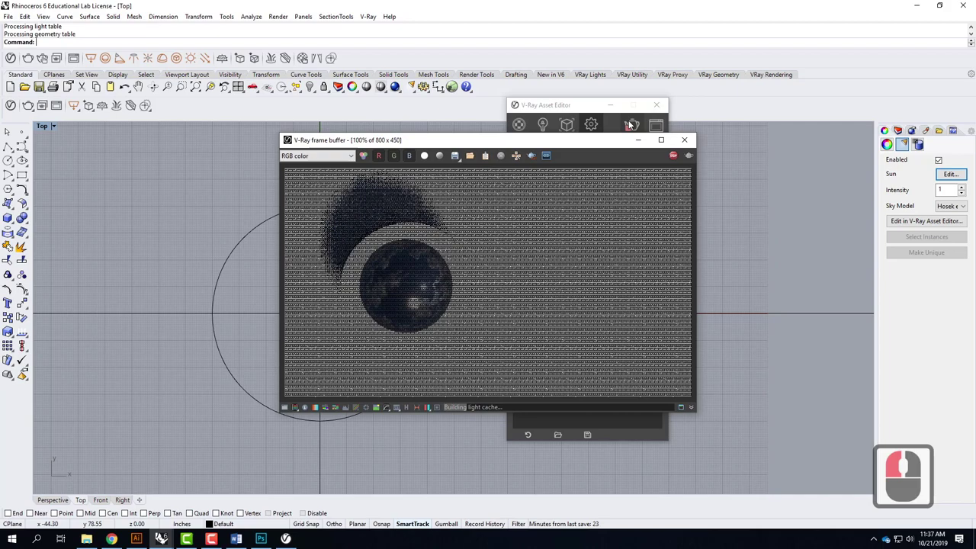
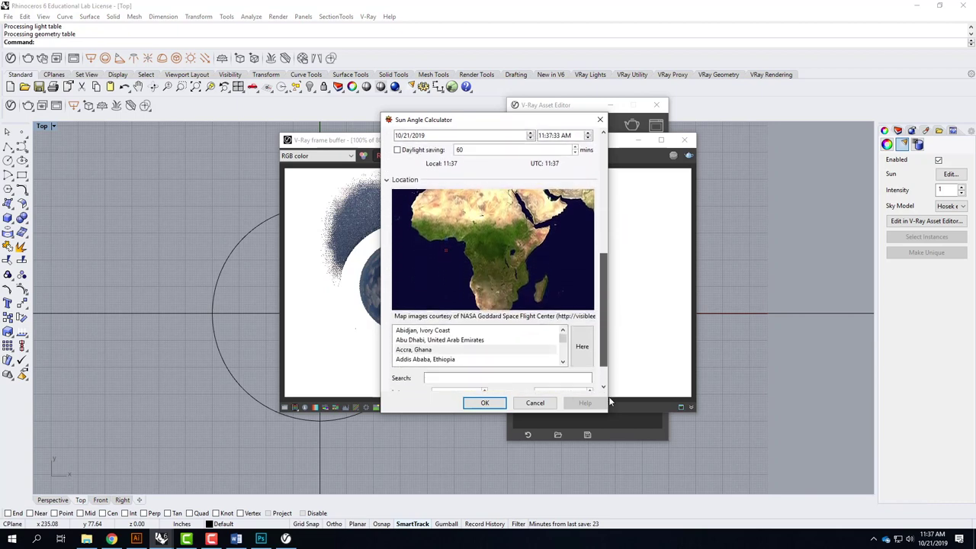
Give the sun location longitude 4.258877 and year 2010 in the Sun Angle Calculator
left_click(612, 403)
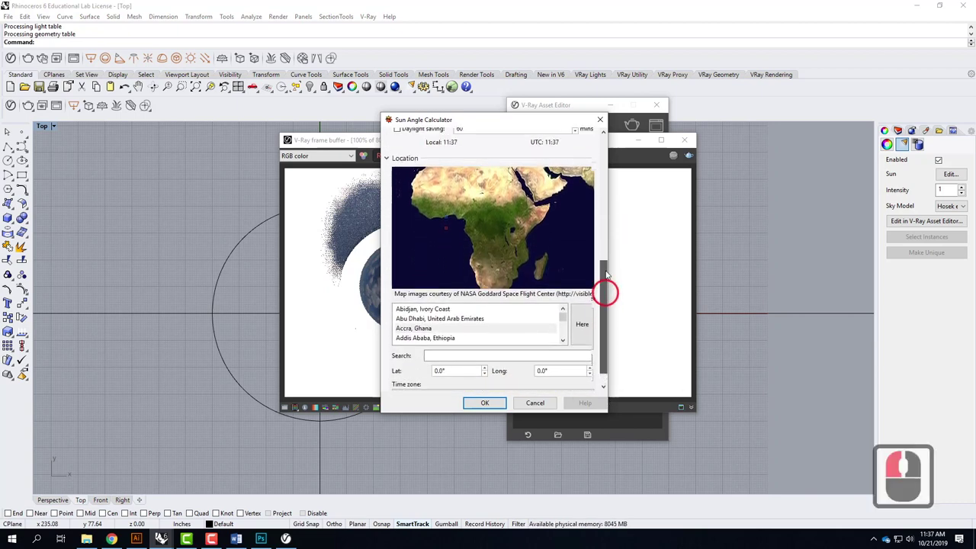
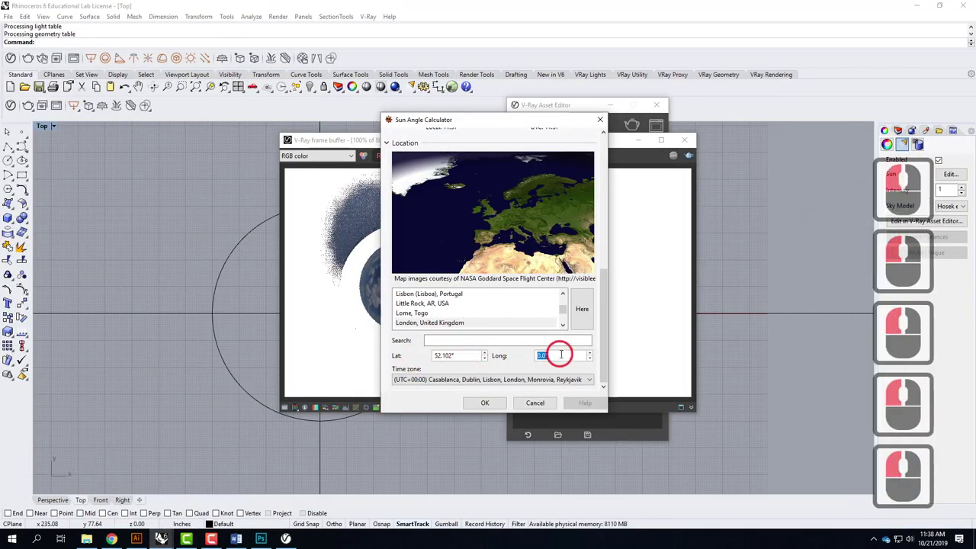
key("ctrl+v")
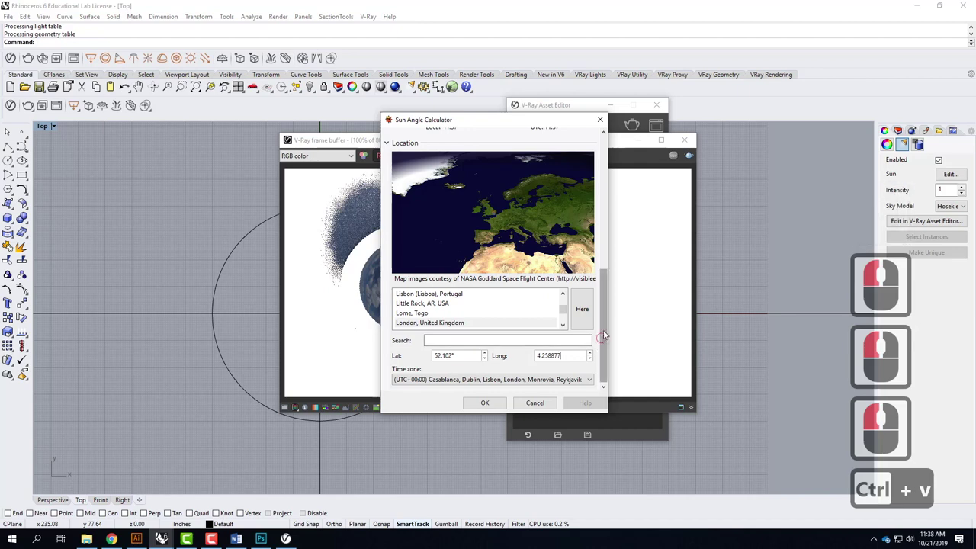
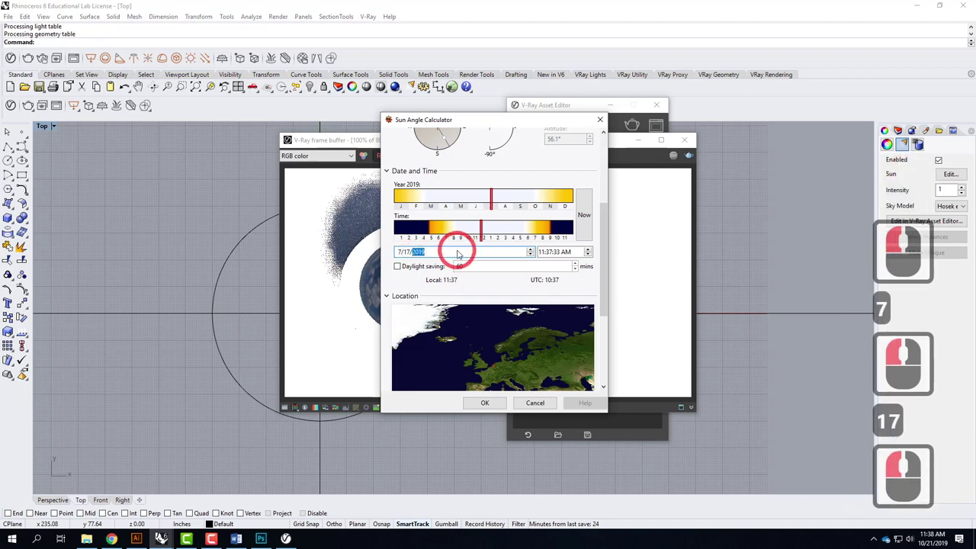
type("010")
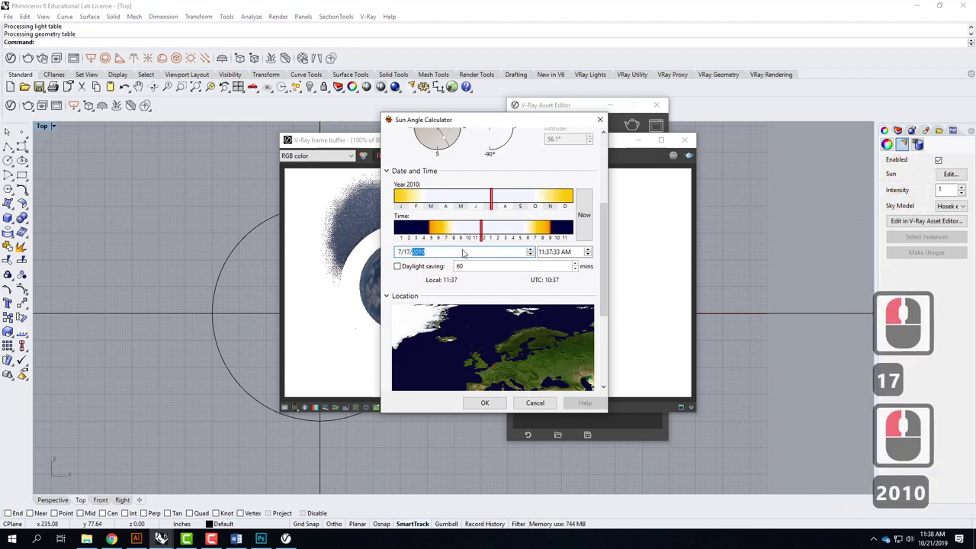
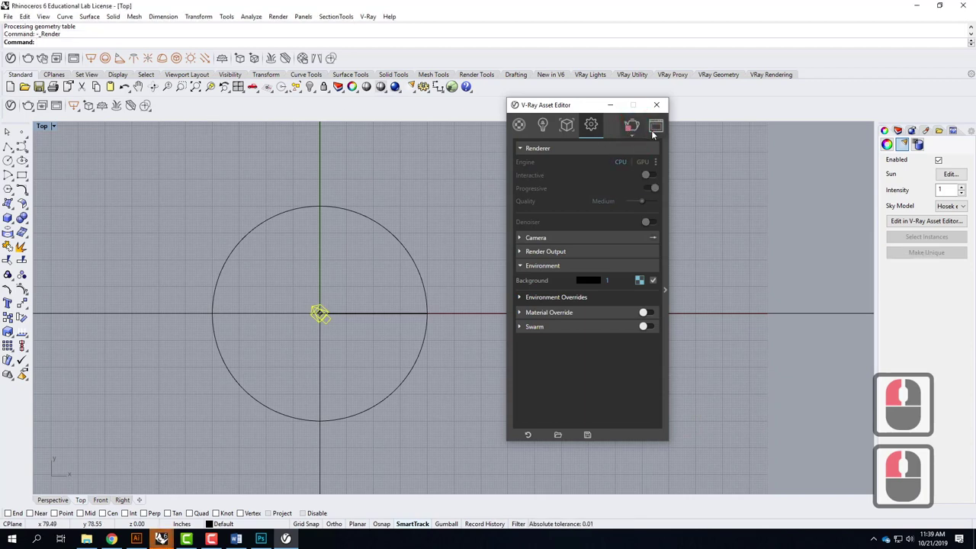
Re-render the chrome sphere with the updated sun location and bring back the Asset Editor
left_click(655, 136)
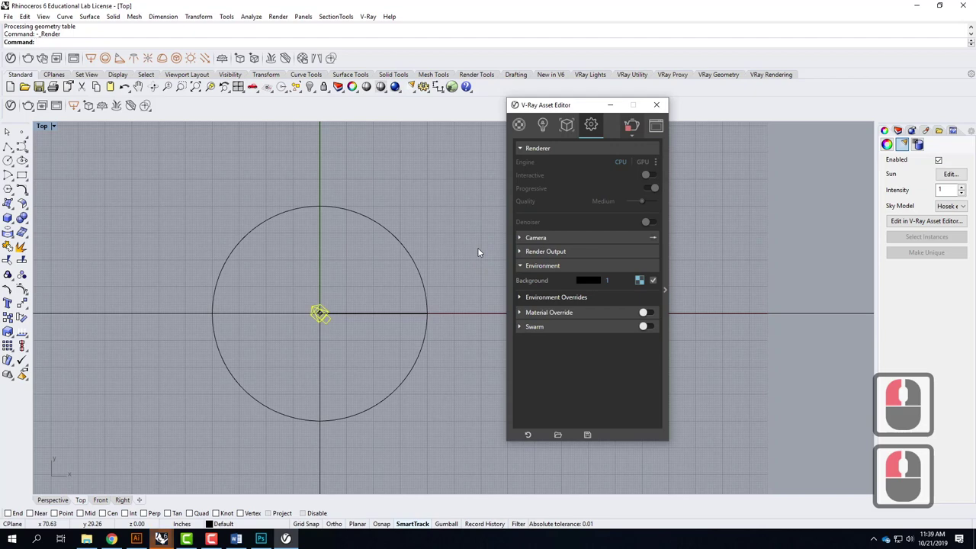
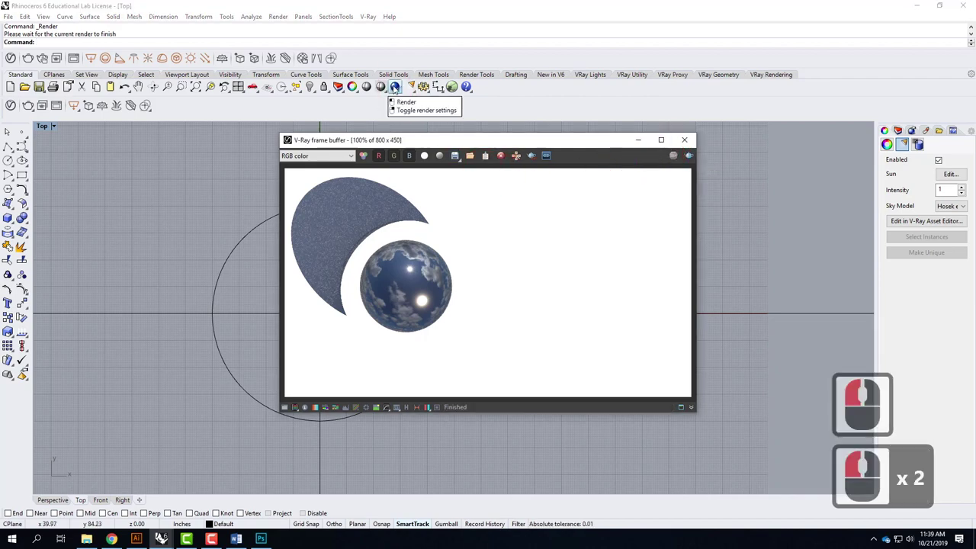
left_click(397, 89)
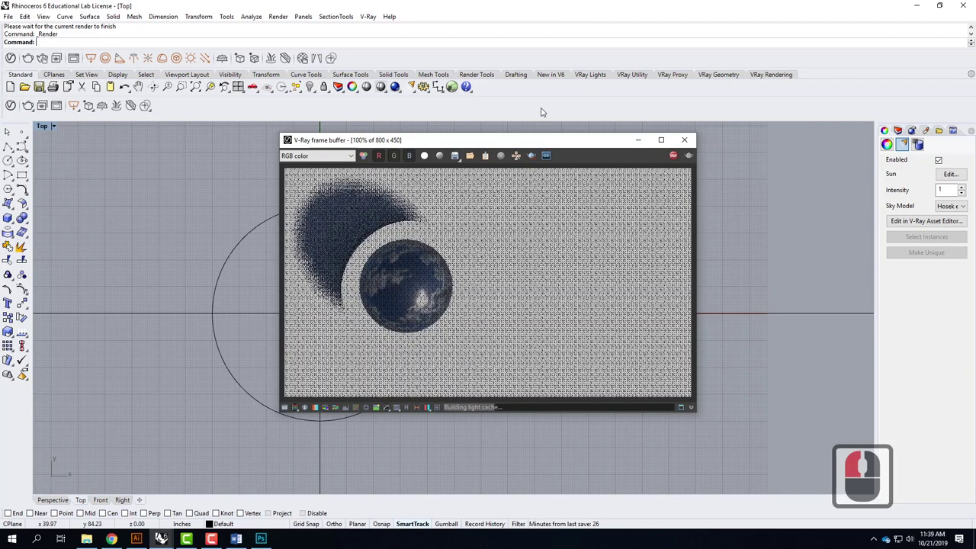
left_click(544, 111)
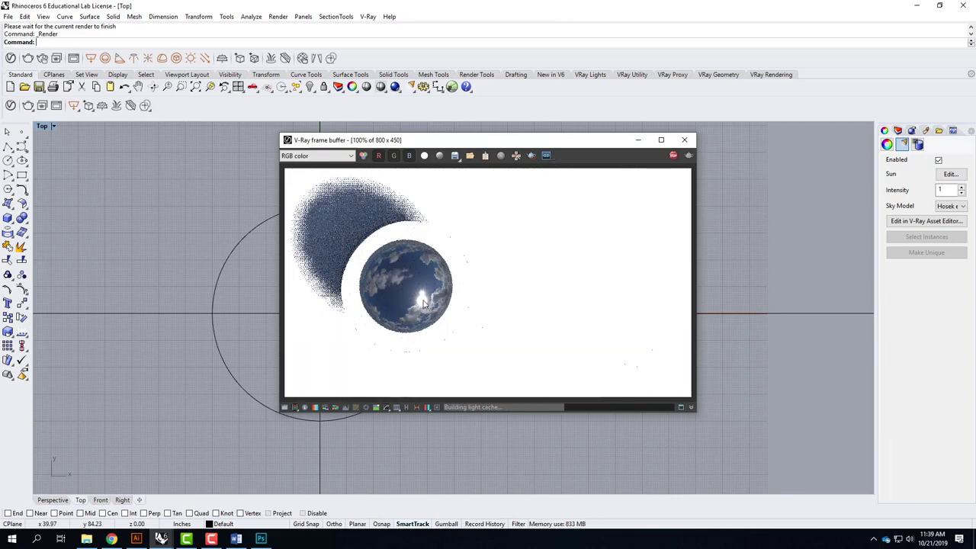
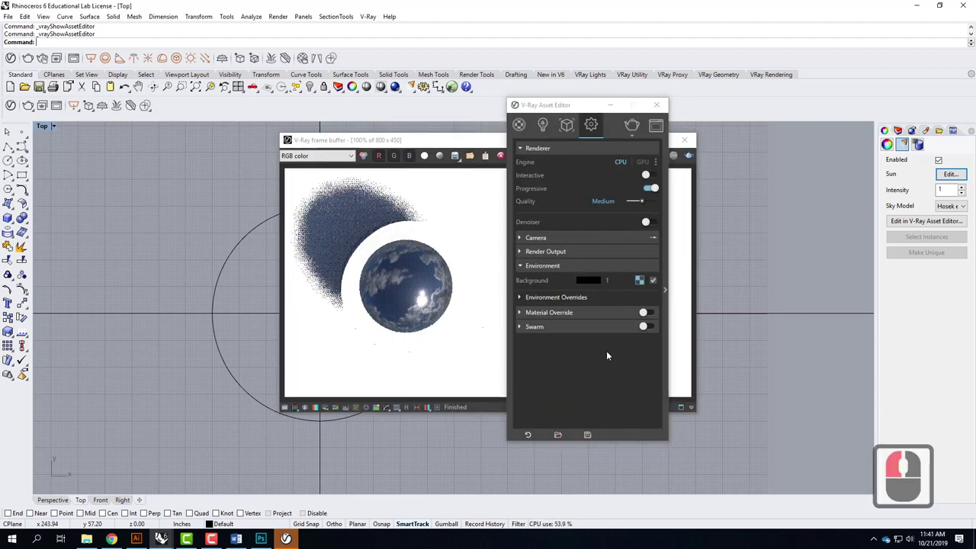
Expand Environment Overrides and switch on the GI (Skylight) override
left_click(606, 353)
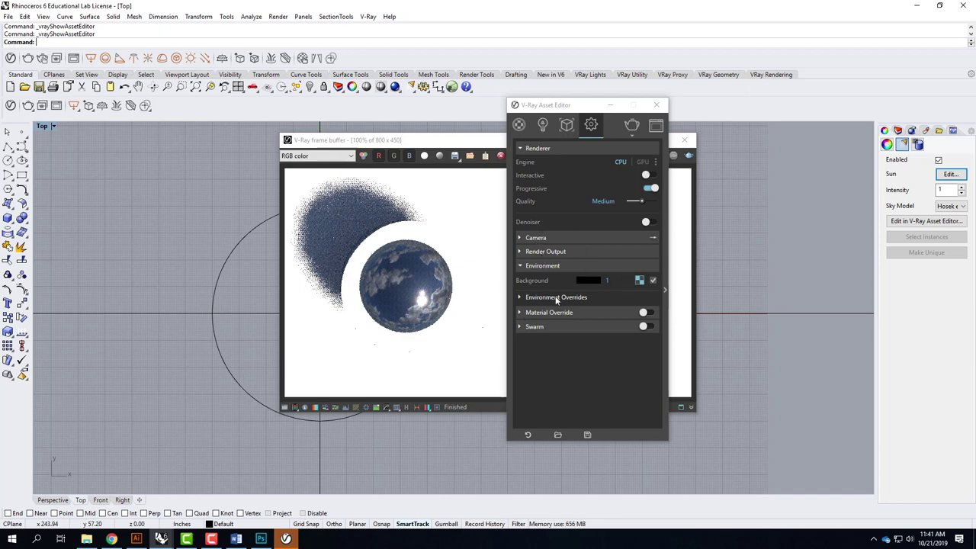
left_click_drag(522, 301, 544, 317)
left_click(574, 315)
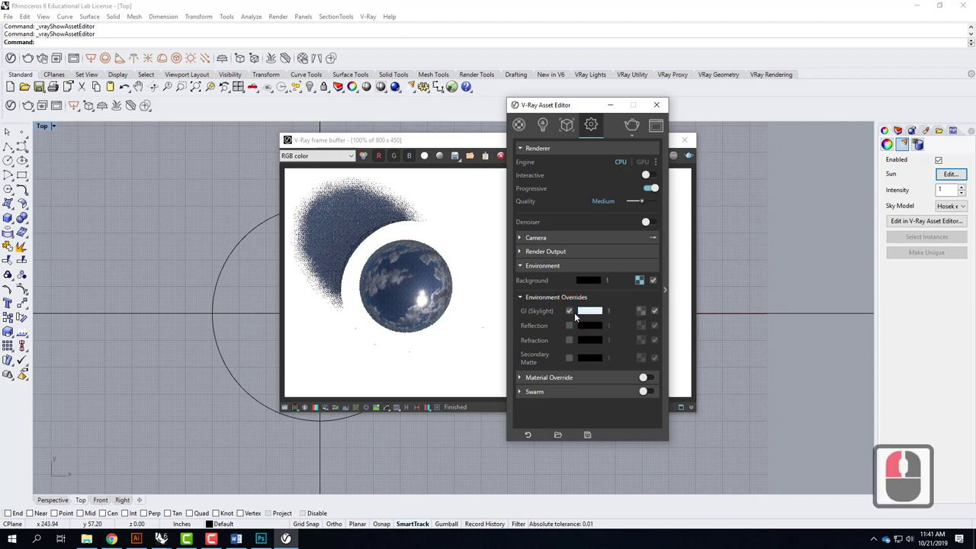
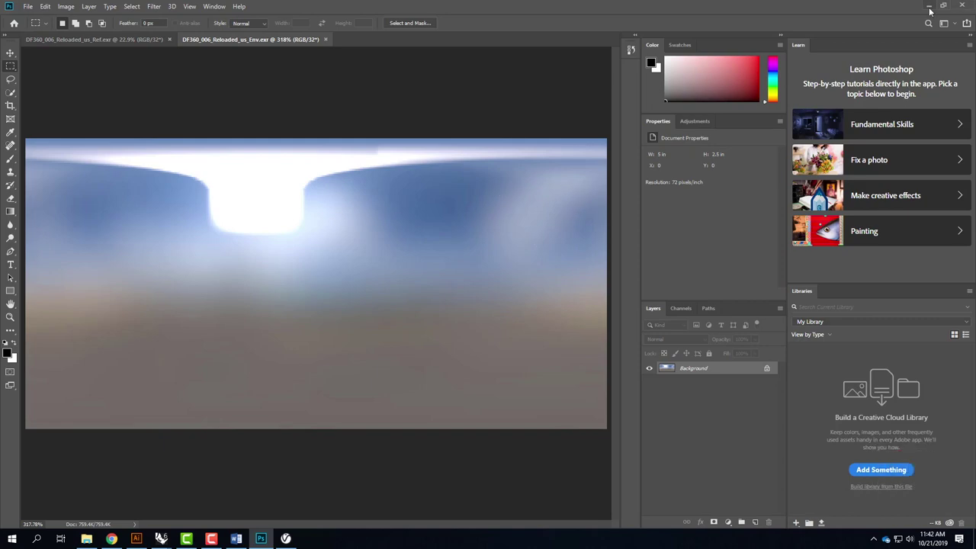
Minimize the Photoshop preview of the environment .exr panorama
left_click(931, 11)
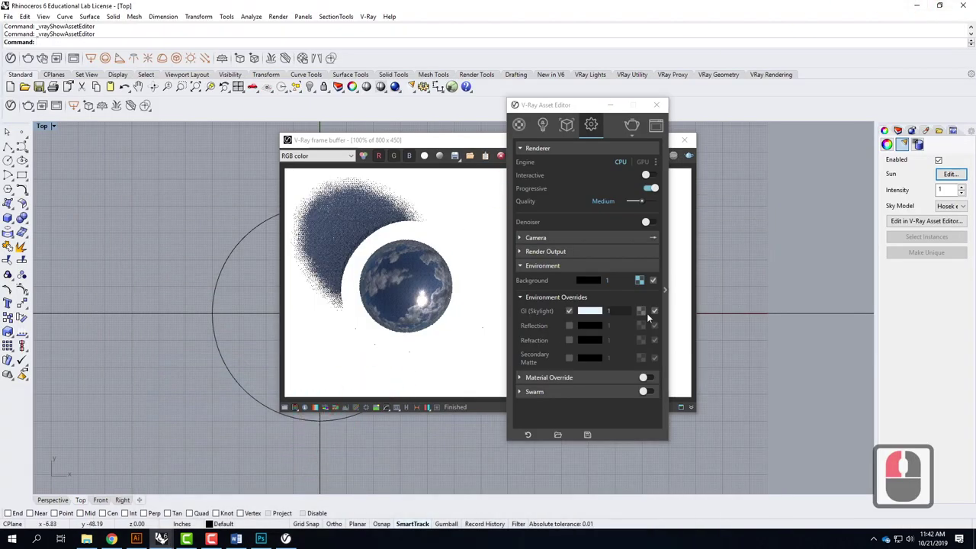
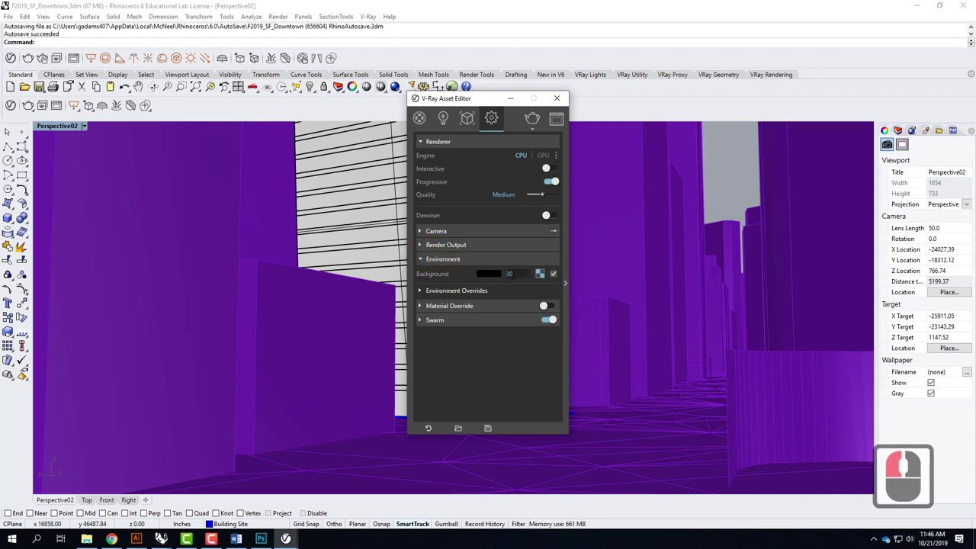
Return from the Bitmap view to the render settings showing 800 by 450 output
left_click(541, 280)
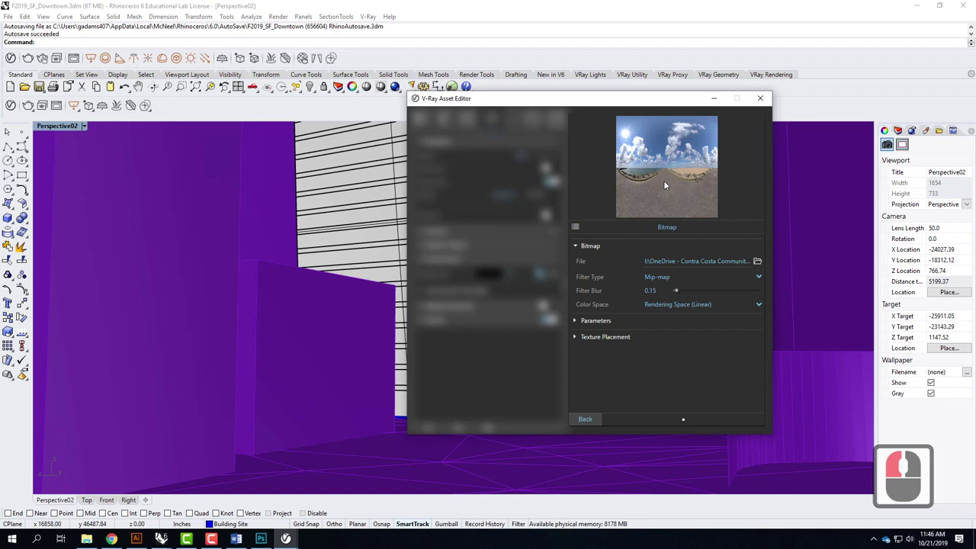
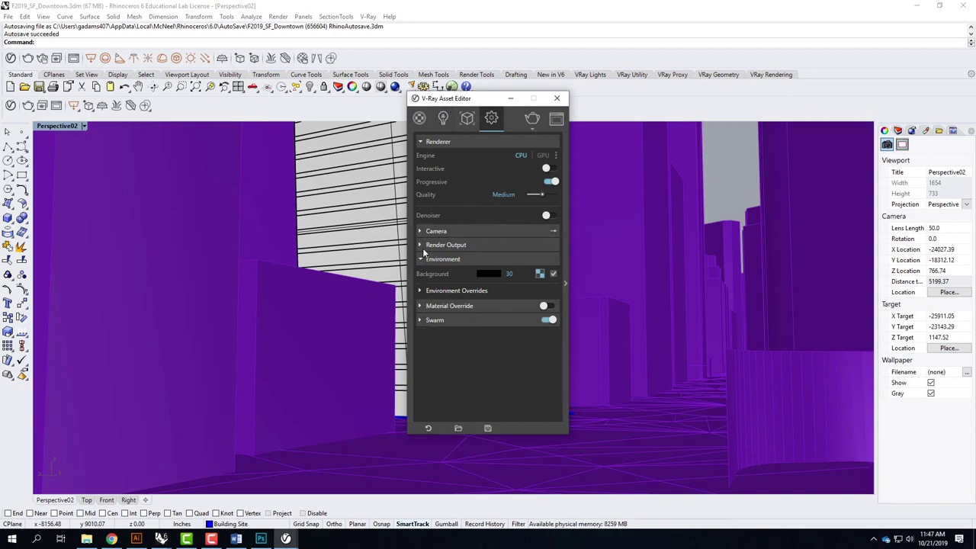
Switch the output aspect ratio to Custom and select the width/height value for editing
left_click_drag(422, 249, 503, 298)
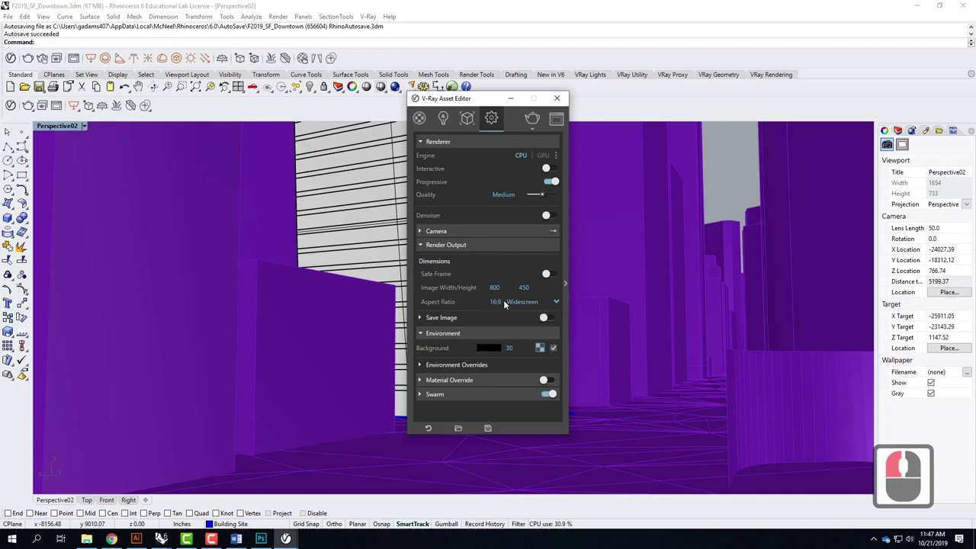
left_click(507, 305)
left_click(502, 392)
left_click(480, 316)
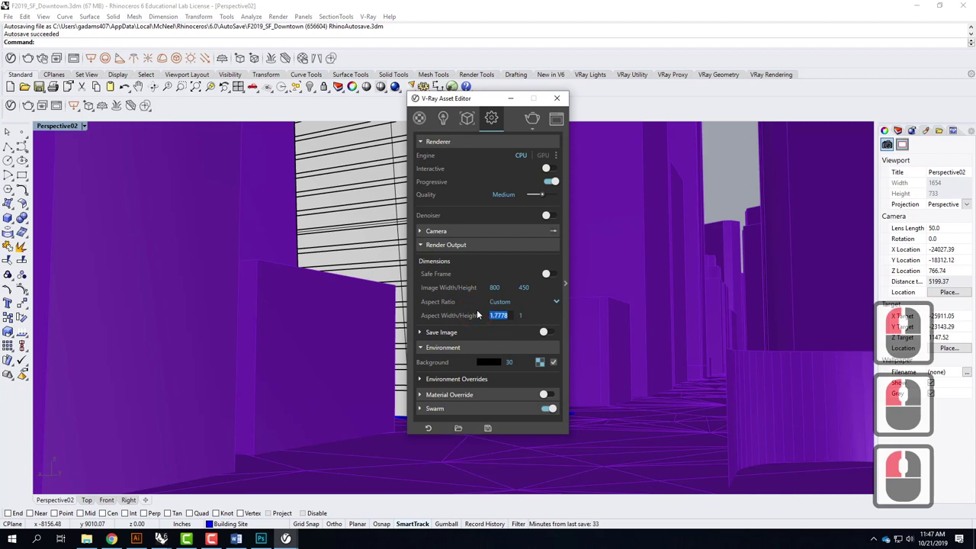
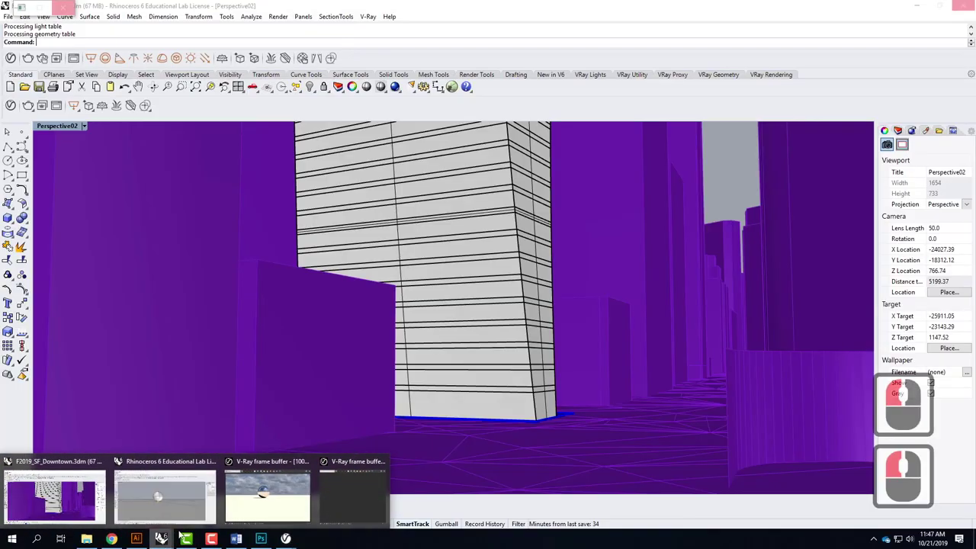
Maximize the V-Ray frame buffer and zoom into the tall downtown render
left_click(346, 502)
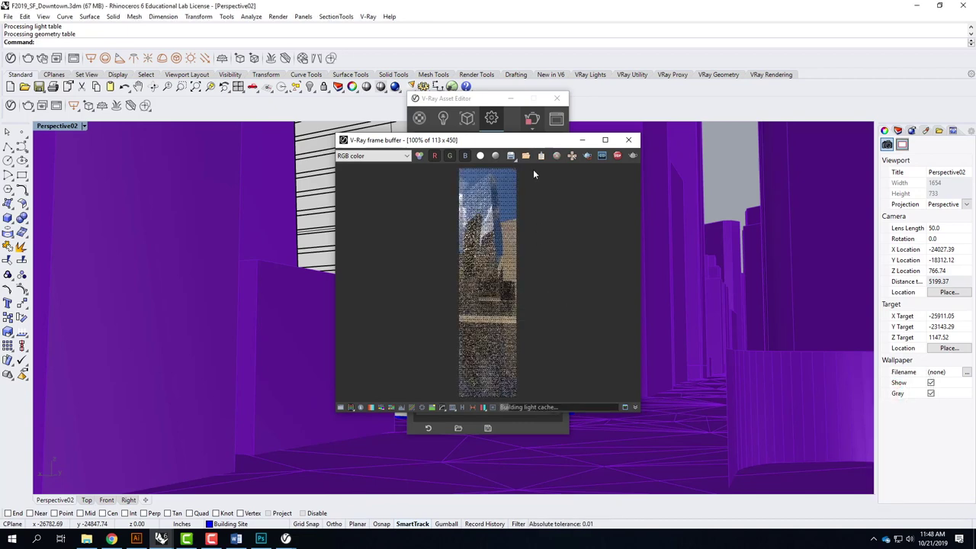
left_click(408, 72)
left_click(651, 342)
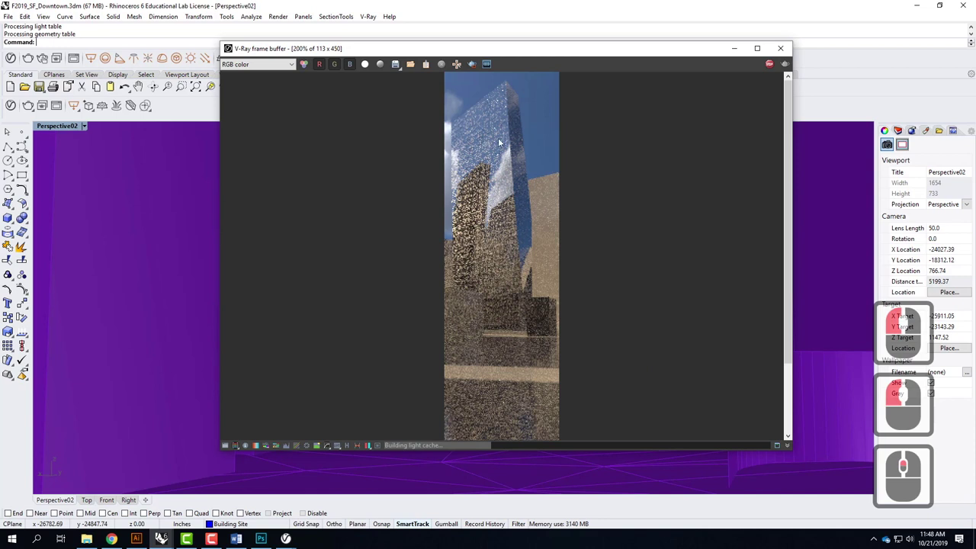
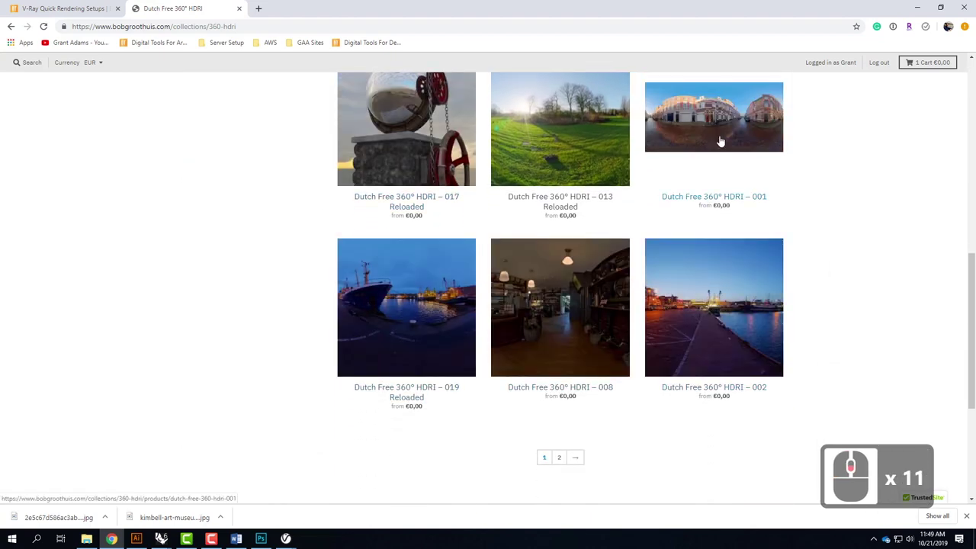
Open the Dutch Free 360° HDRI – 001 product page on bobgroothuis.com
left_click(898, 408)
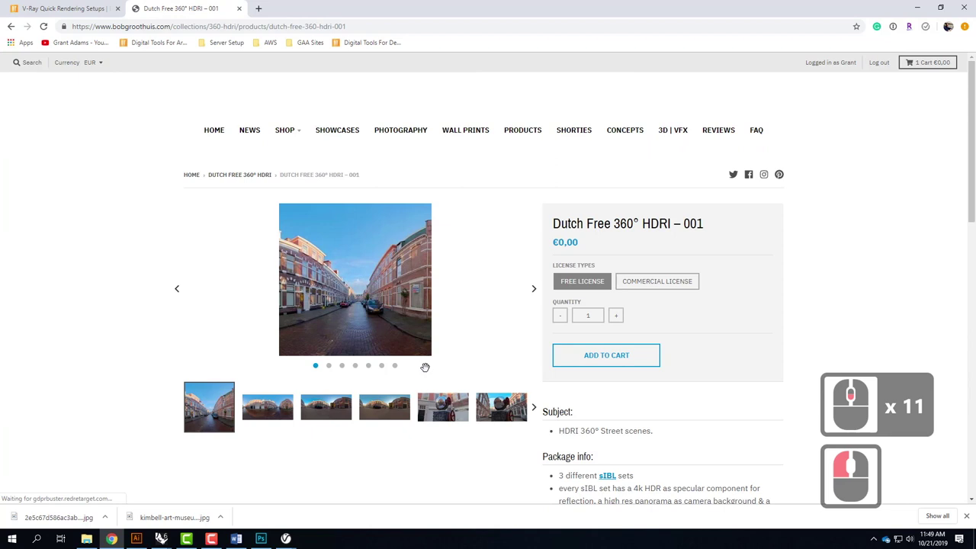
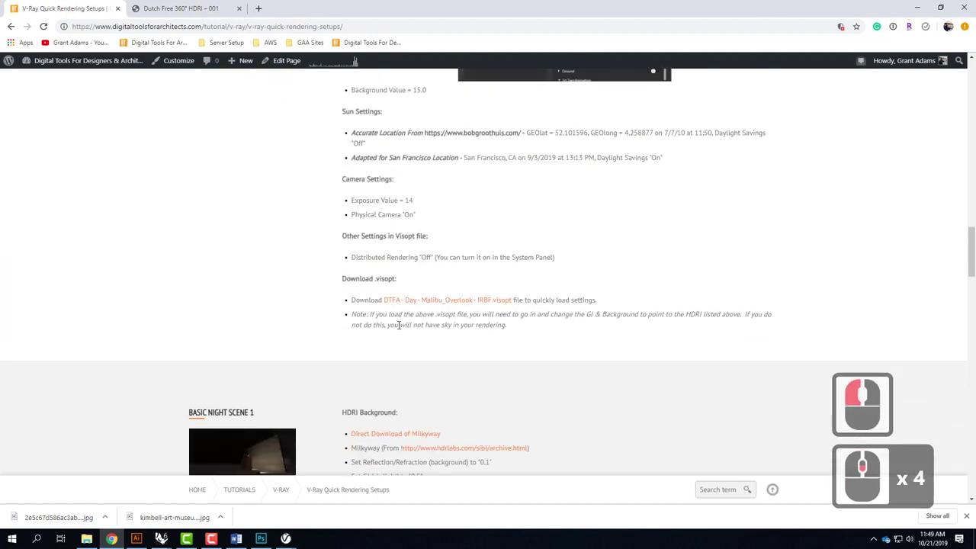
Read down through the Basic Day Scene 4 notes and return to the tutorial's top
scroll("down", 3)
scroll("down", 3)
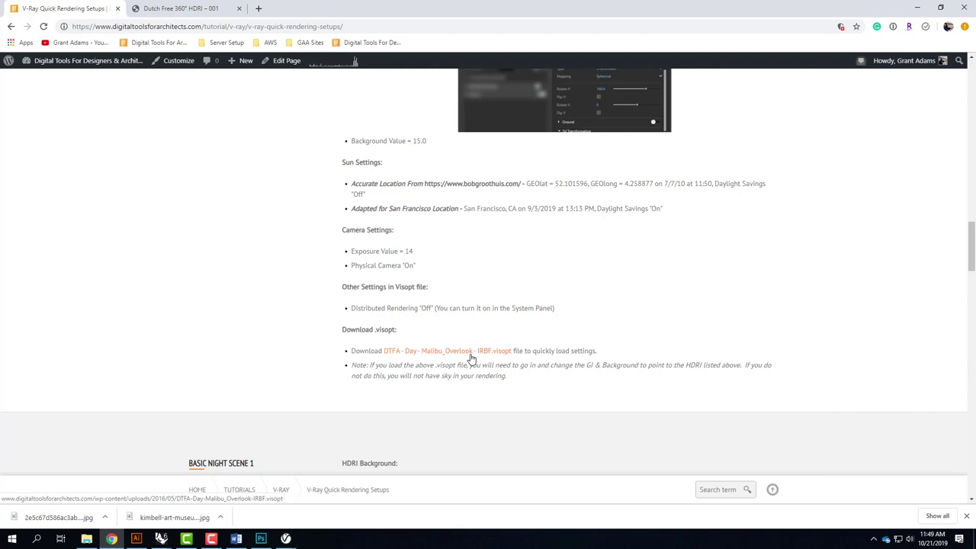
scroll("up", 3)
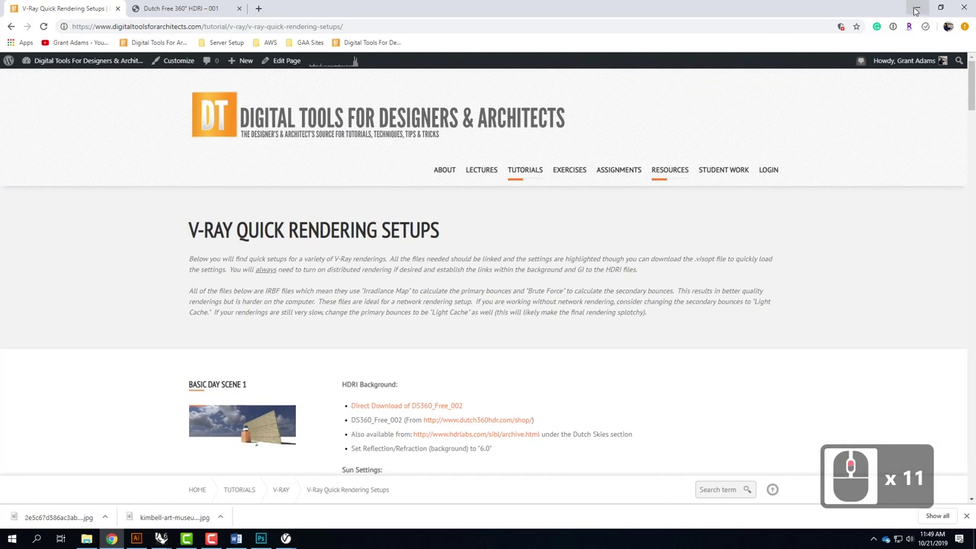
Hide Chrome and zoom around the tall downtown render to inspect its detail
left_click(898, 480)
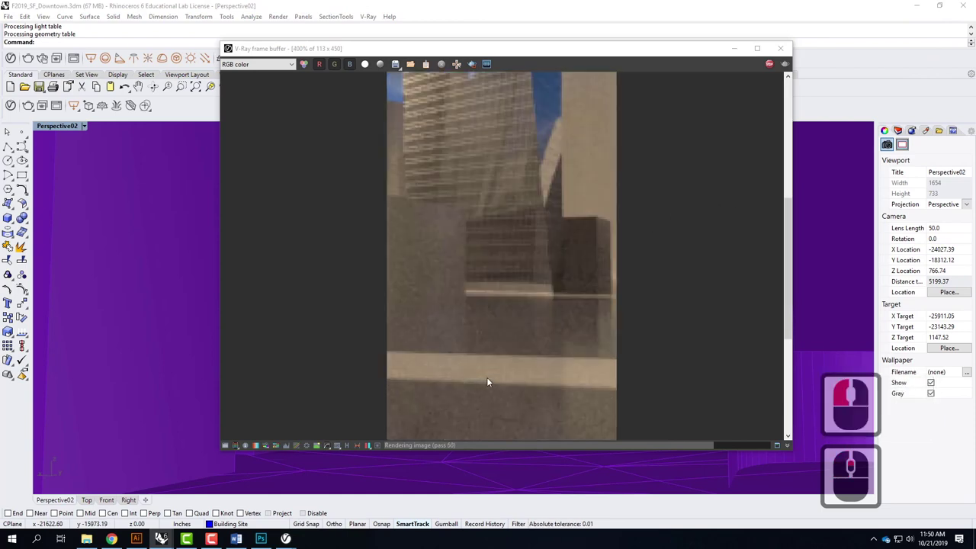
middle_click(490, 382)
middle_click(490, 383)
middle_click(502, 233)
middle_click(506, 225)
middle_click(505, 225)
middle_click(532, 289)
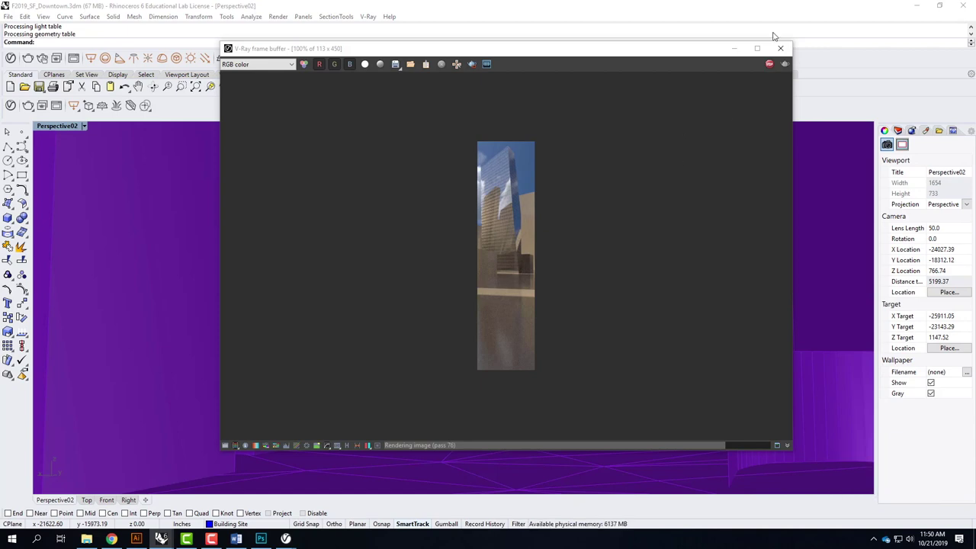
Stop the downtown render and close the V-Ray frame buffer
left_click(772, 67)
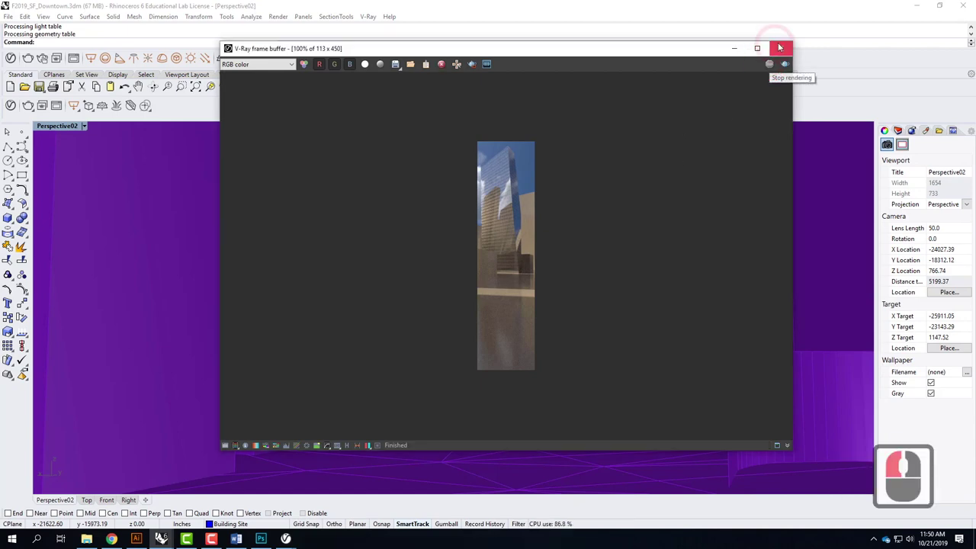
left_click(784, 48)
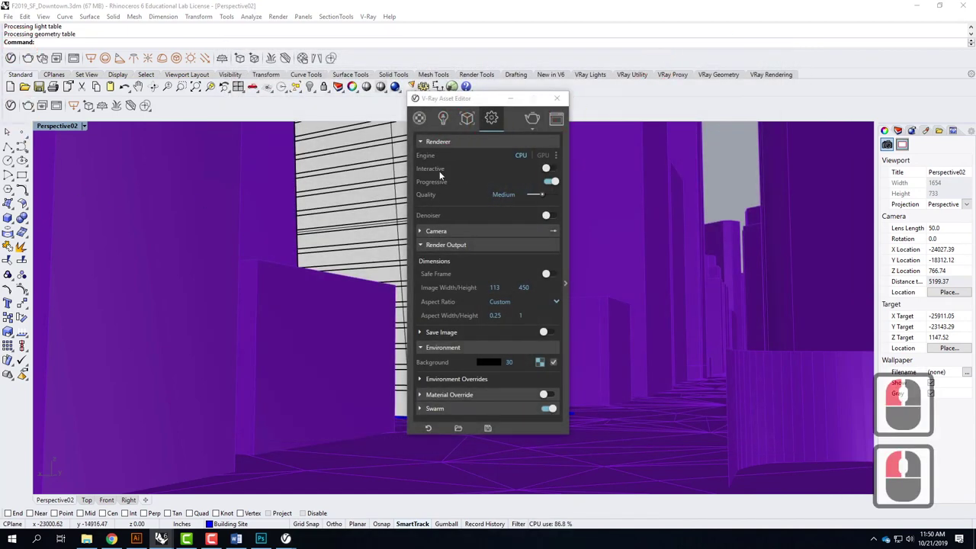
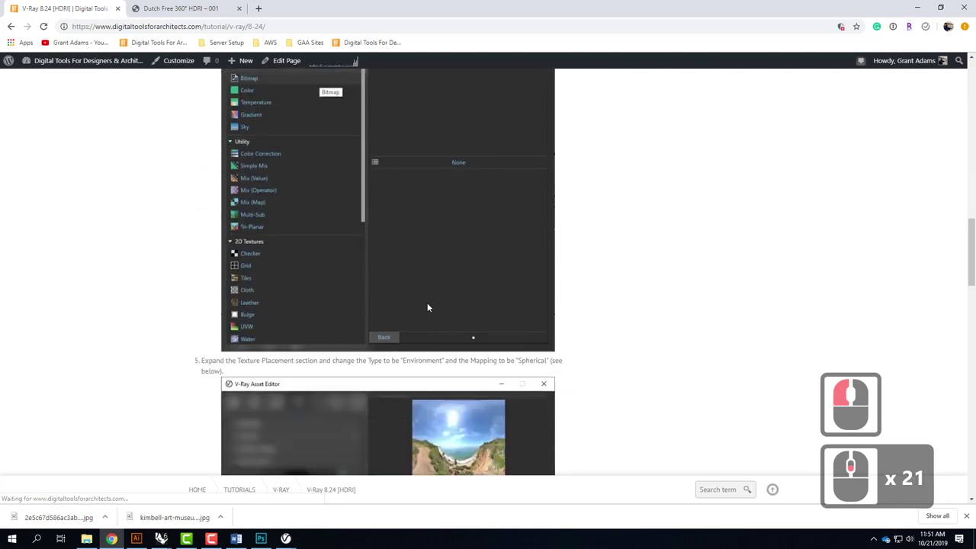
Skim the V-Ray 8.24 HDRI tutorial and return to its top
scroll("down", 3)
scroll("up", 3)
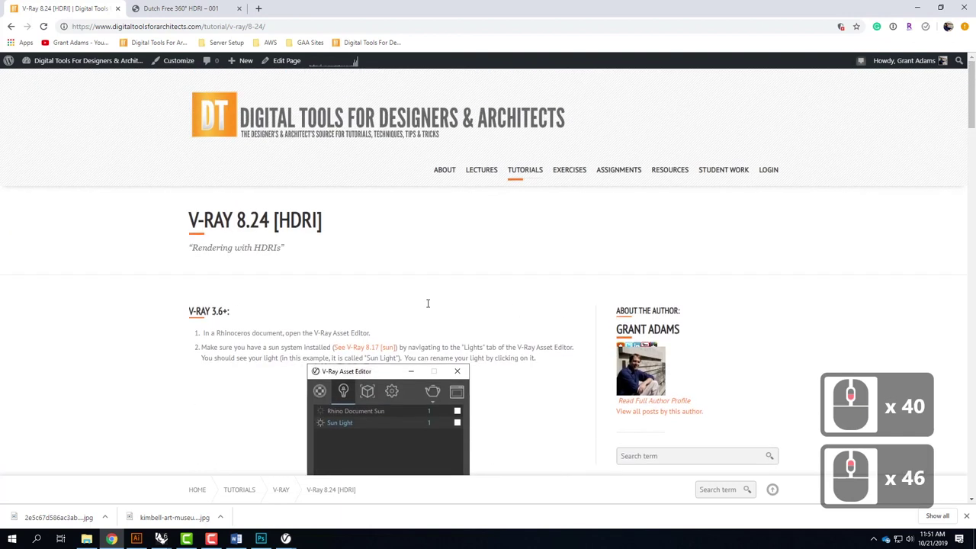
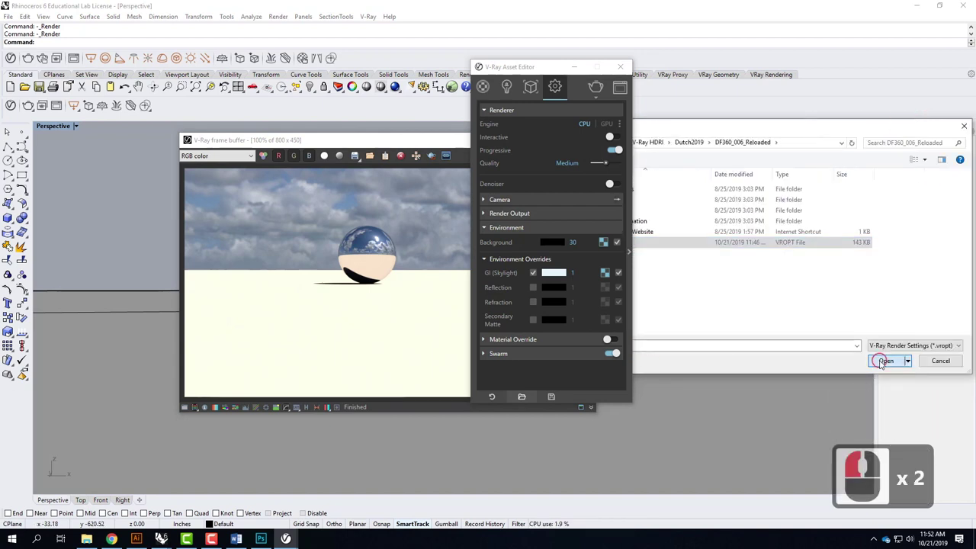
Cancel the Save Render Settings dialog and refocus the V-Ray Asset Editor
left_click(883, 365)
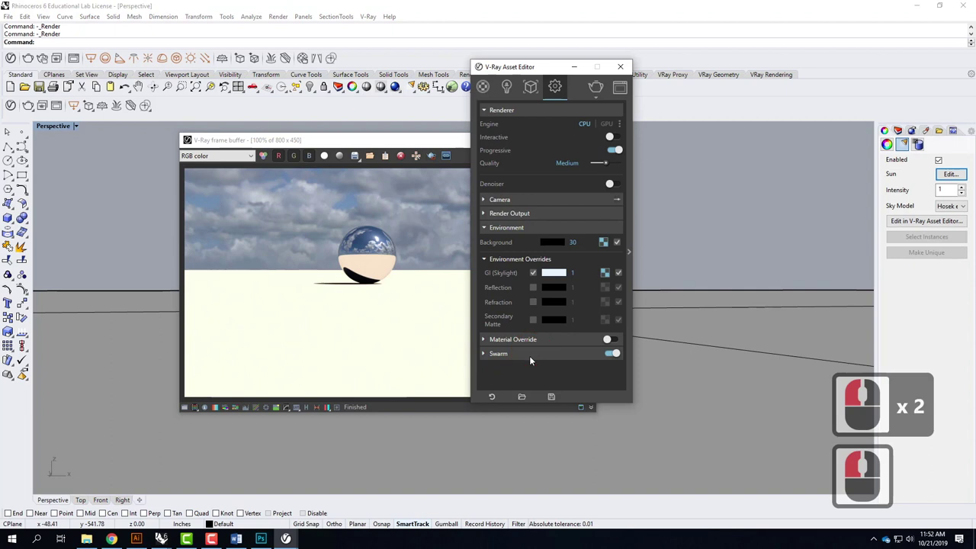
left_click(533, 359)
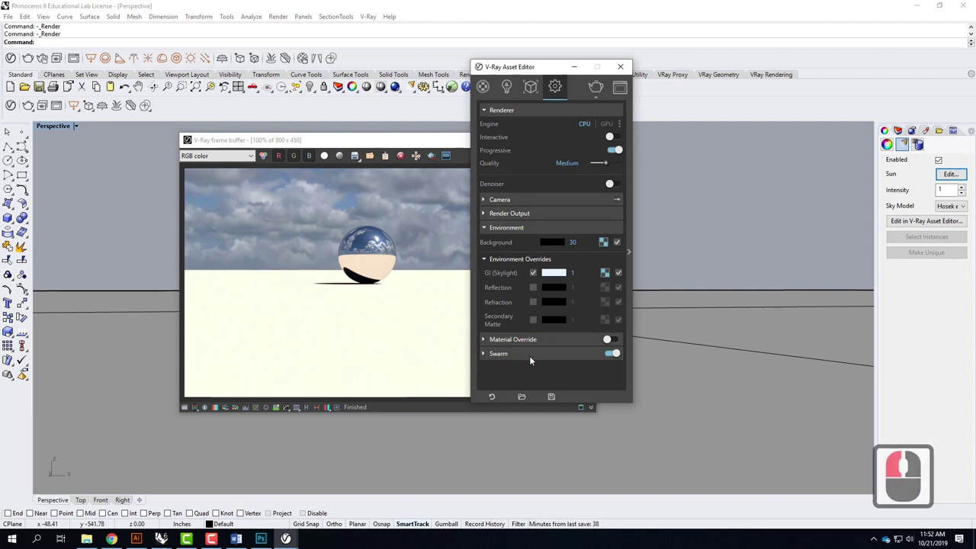